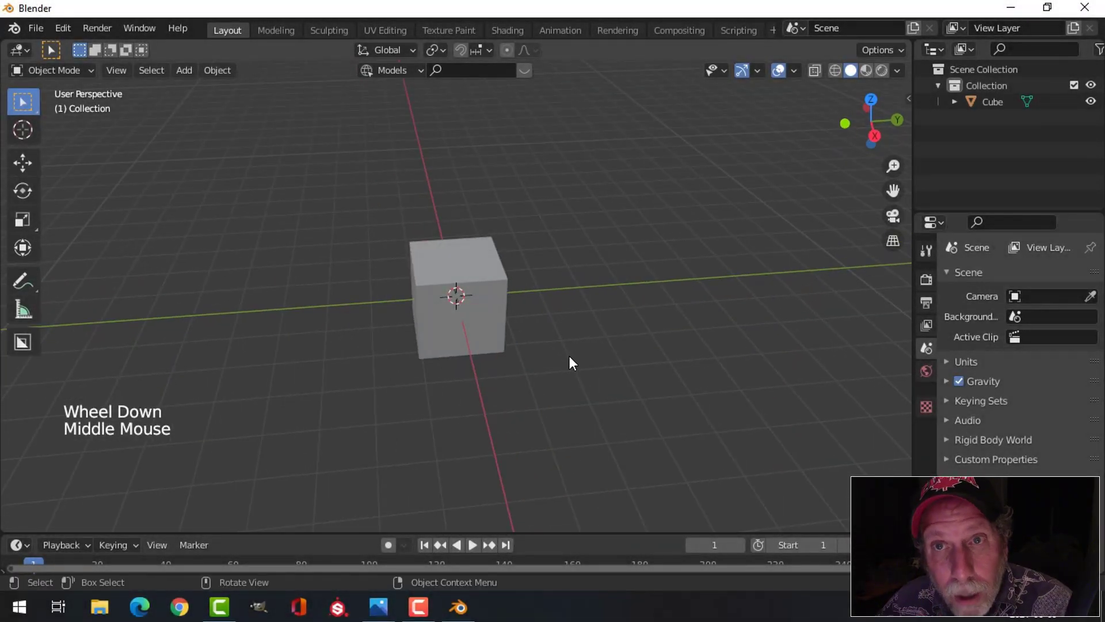
Orbit and zoom around the default cube to inspect it from several sides
middle_click(547, 358)
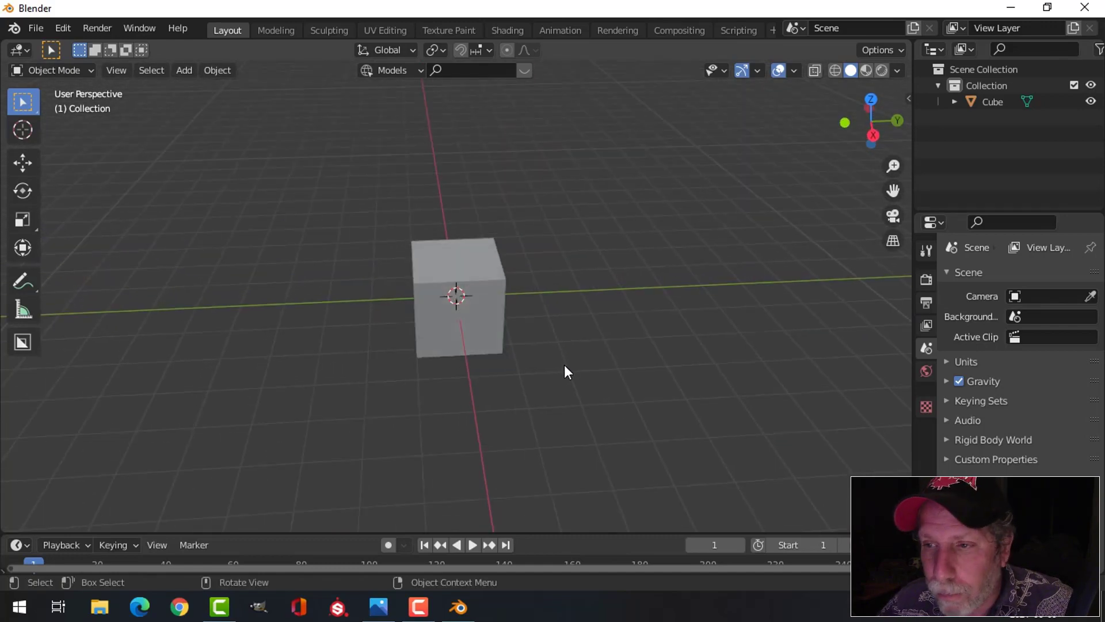
middle_click(564, 360)
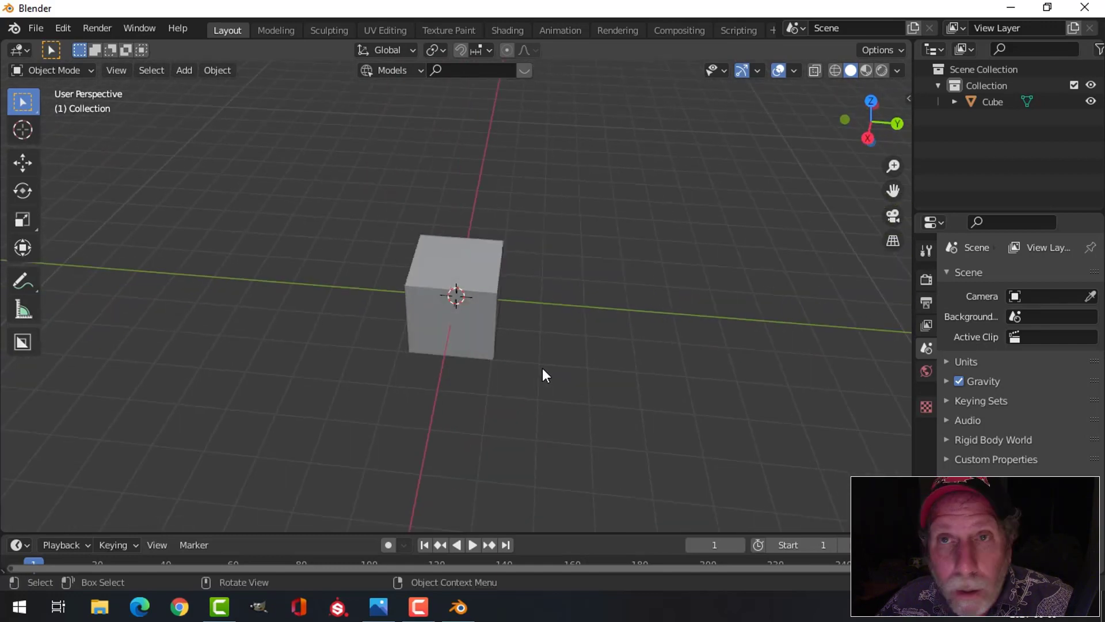
middle_click(577, 374)
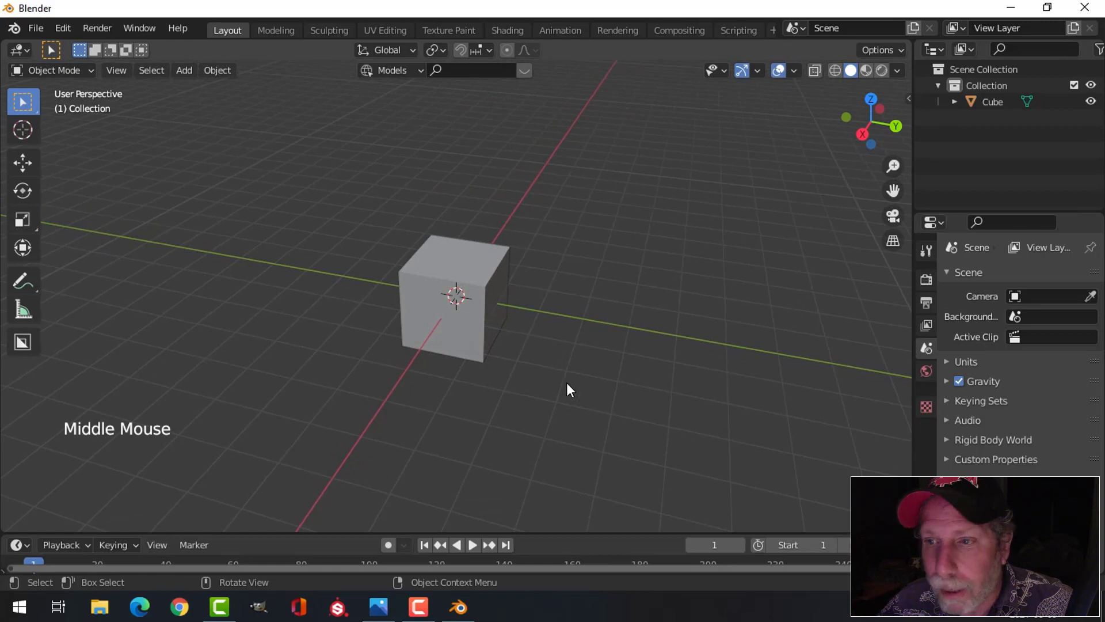
scroll("down", 3)
middle_click(583, 378)
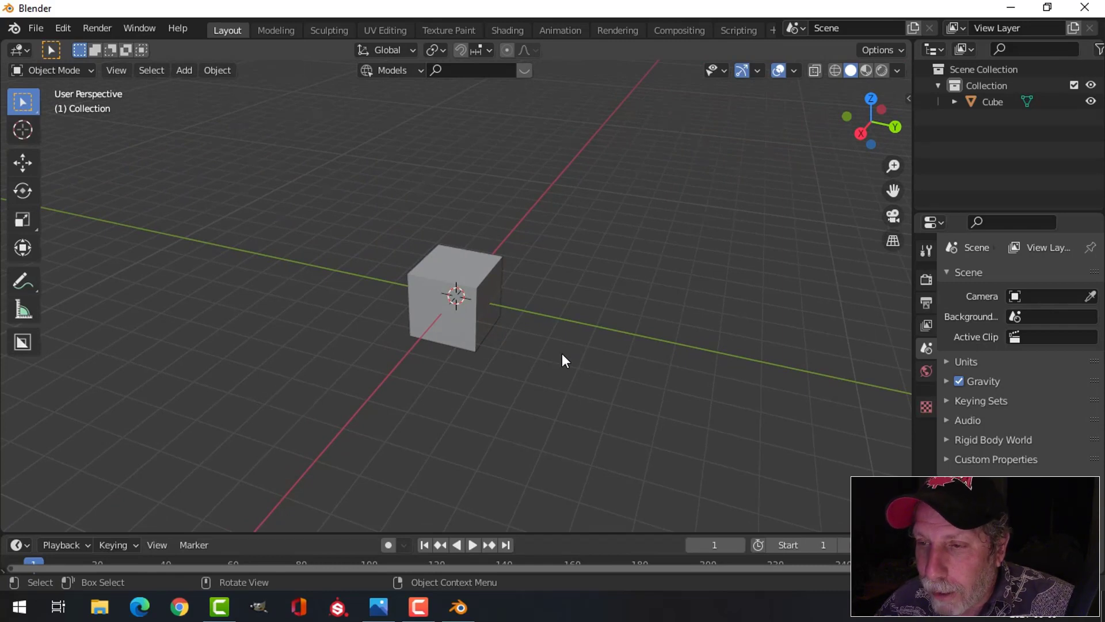
middle_click(603, 354)
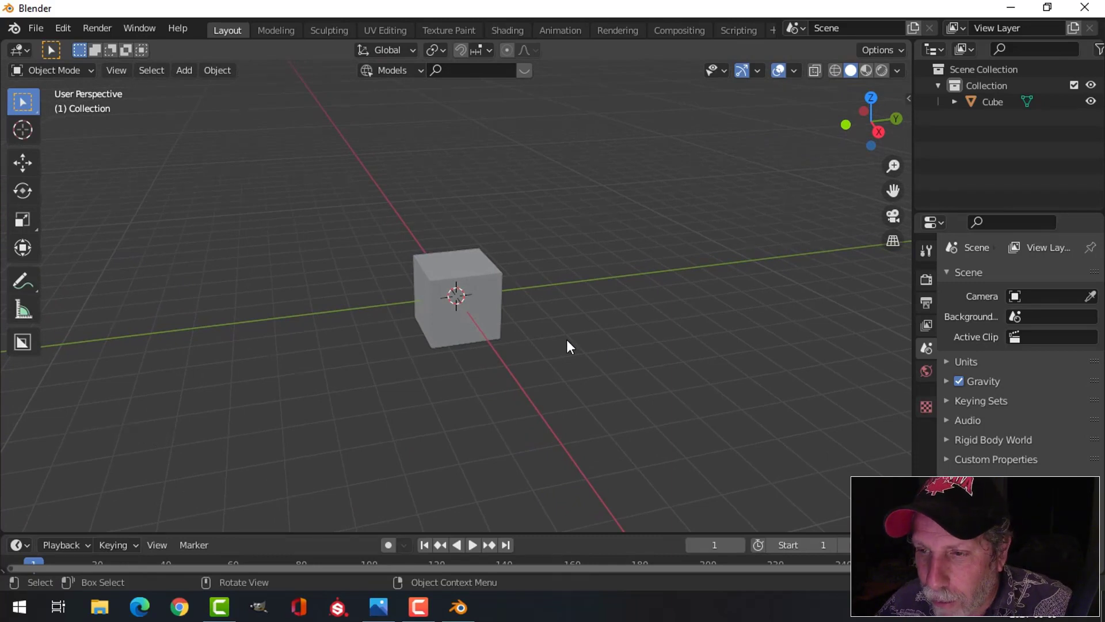
scroll("up", 3)
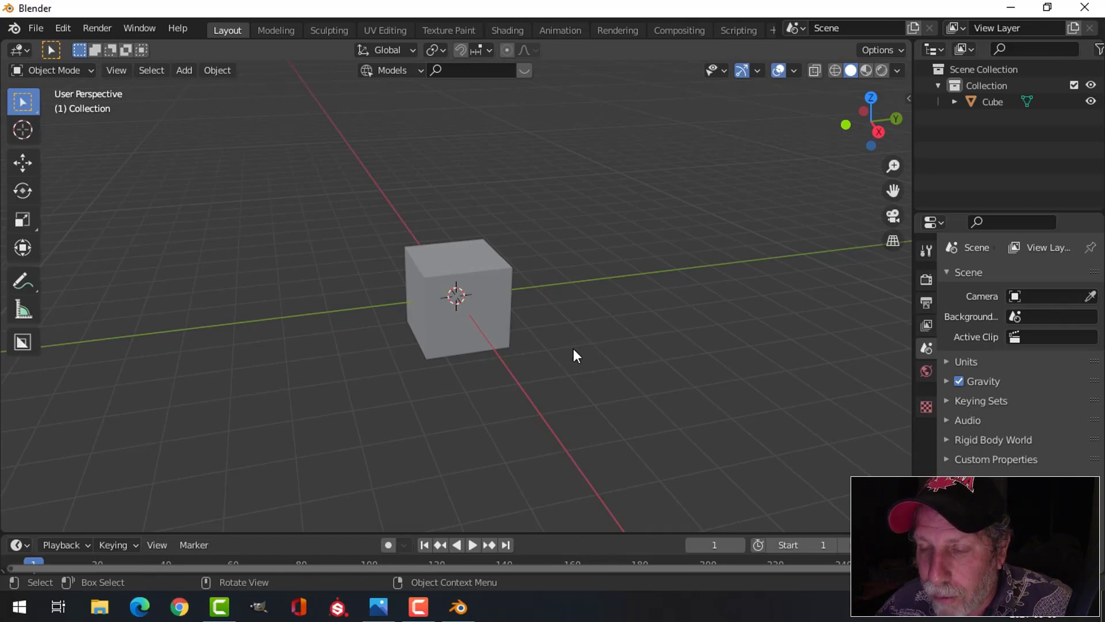
middle_click(574, 339)
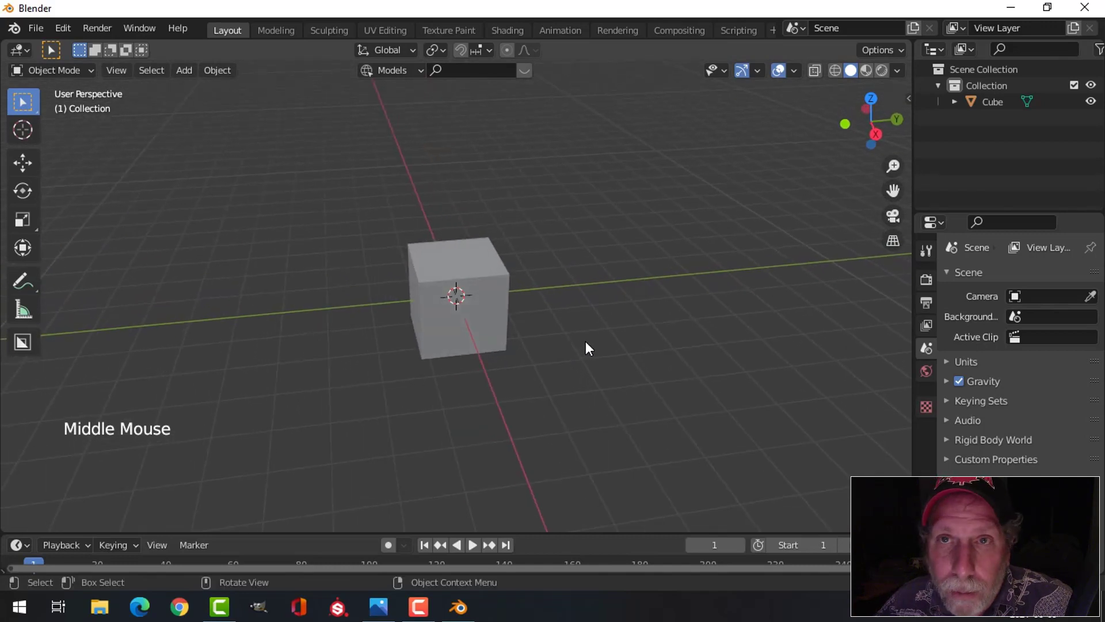
middle_click(588, 345)
Select the cube and enter Edit Mode with its whole mesh selected
left_click(502, 309)
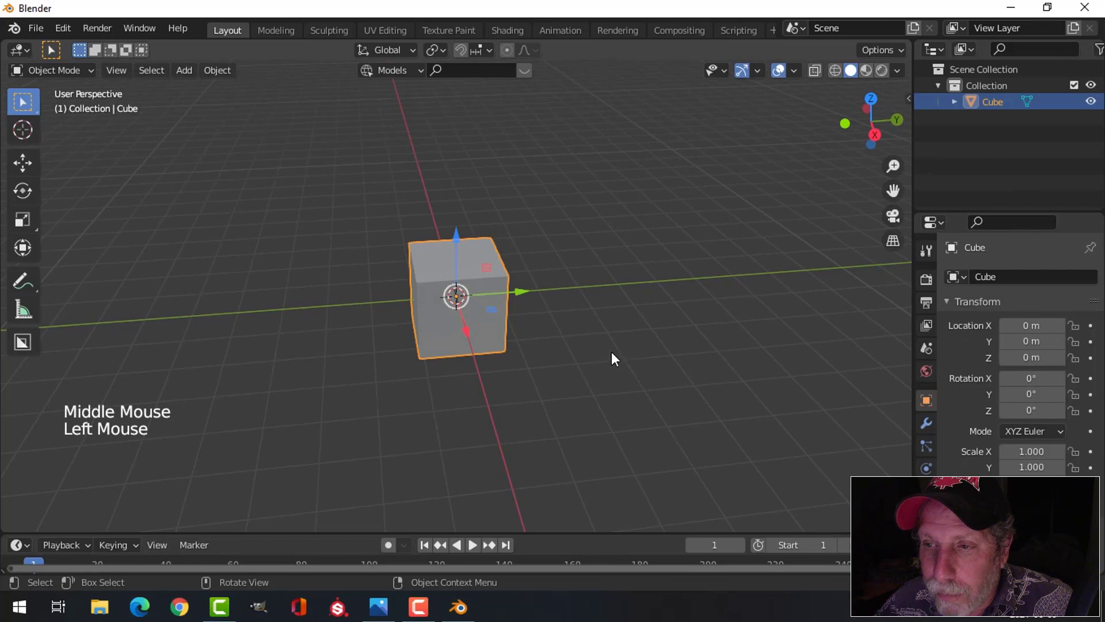
middle_click(603, 354)
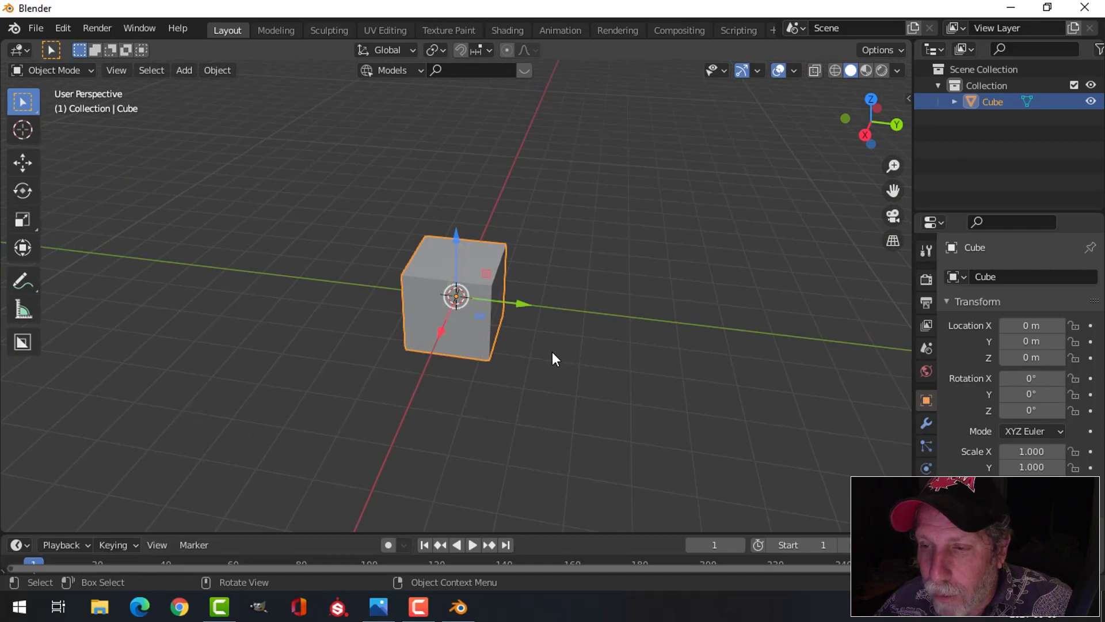
key("Tab")
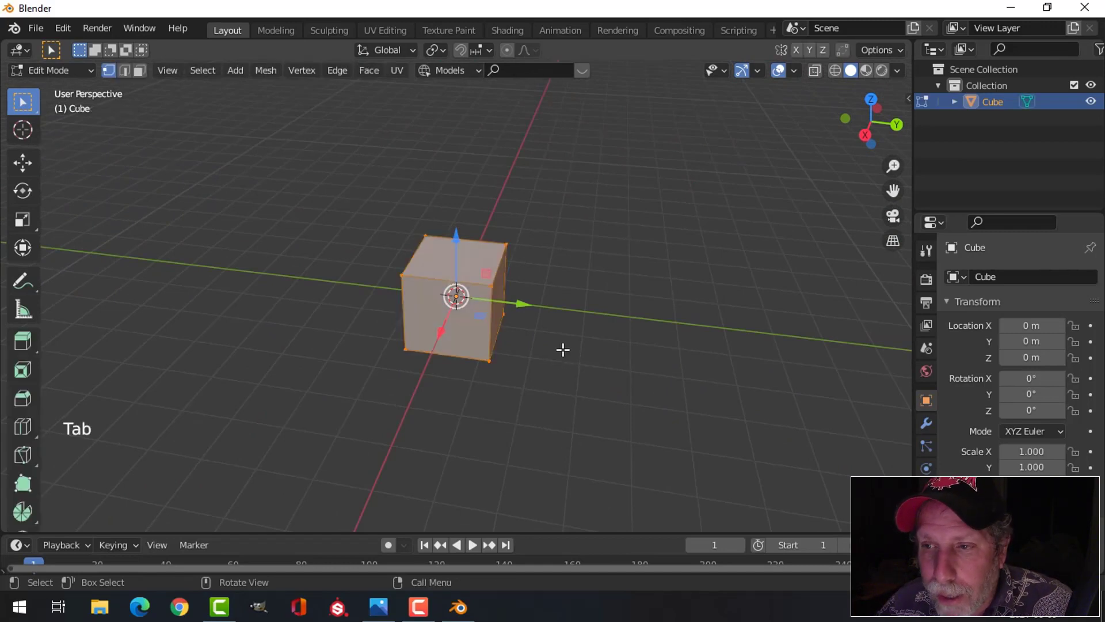
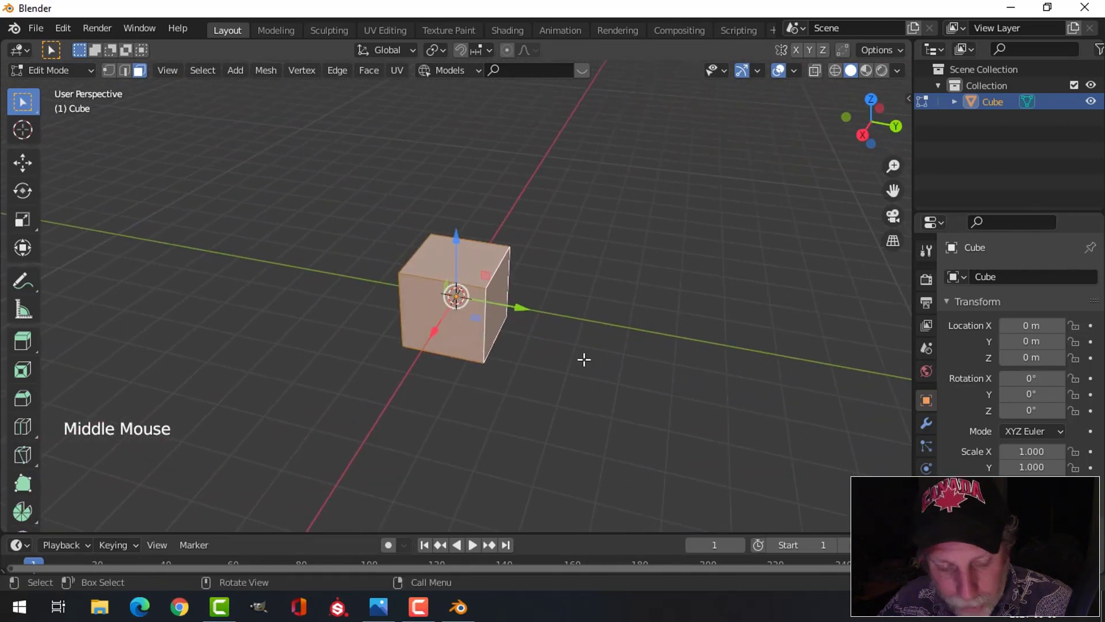
Begin scaling the cube's mesh along the global Y axis
key("s")
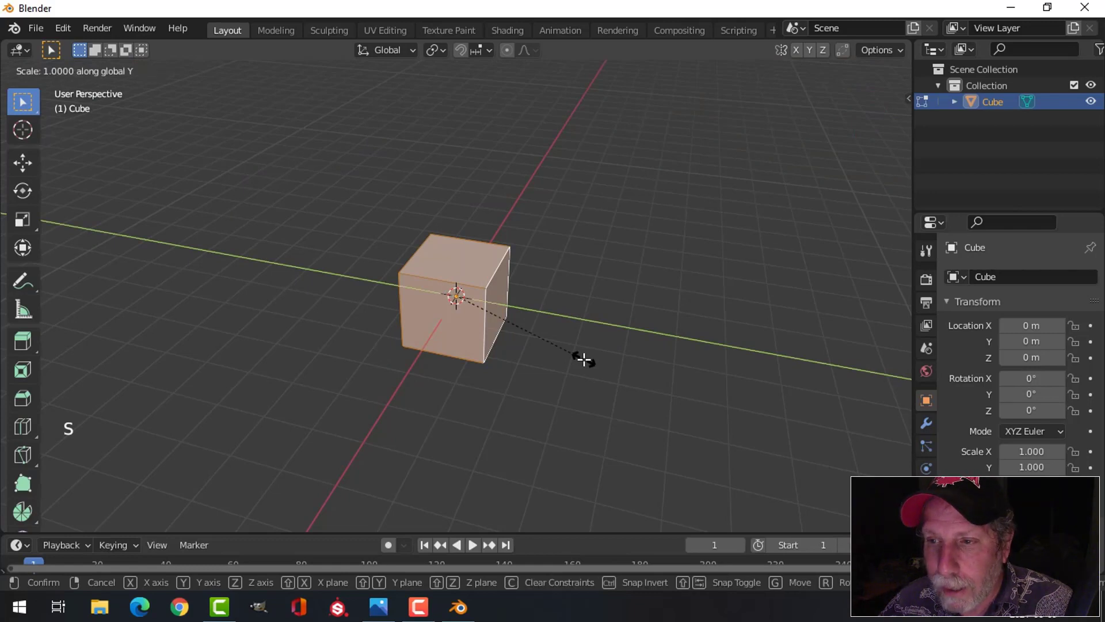
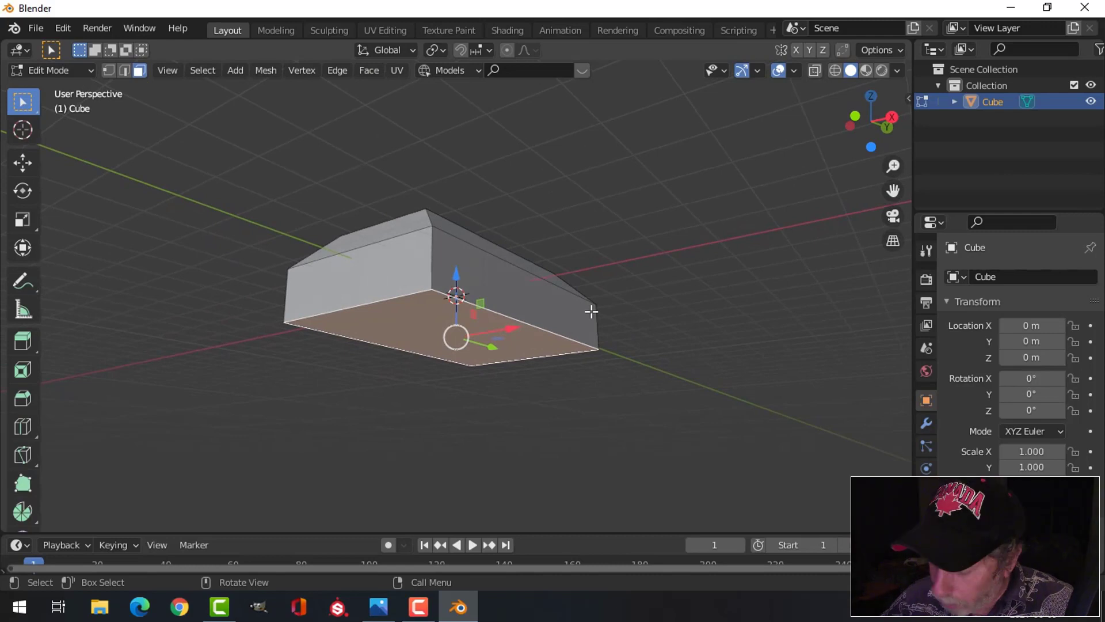
Grow the face selection and, from Top view, scale the base wider in X and longer in Y, stretching the inset top face along X
key("ctrl+KP_Add")
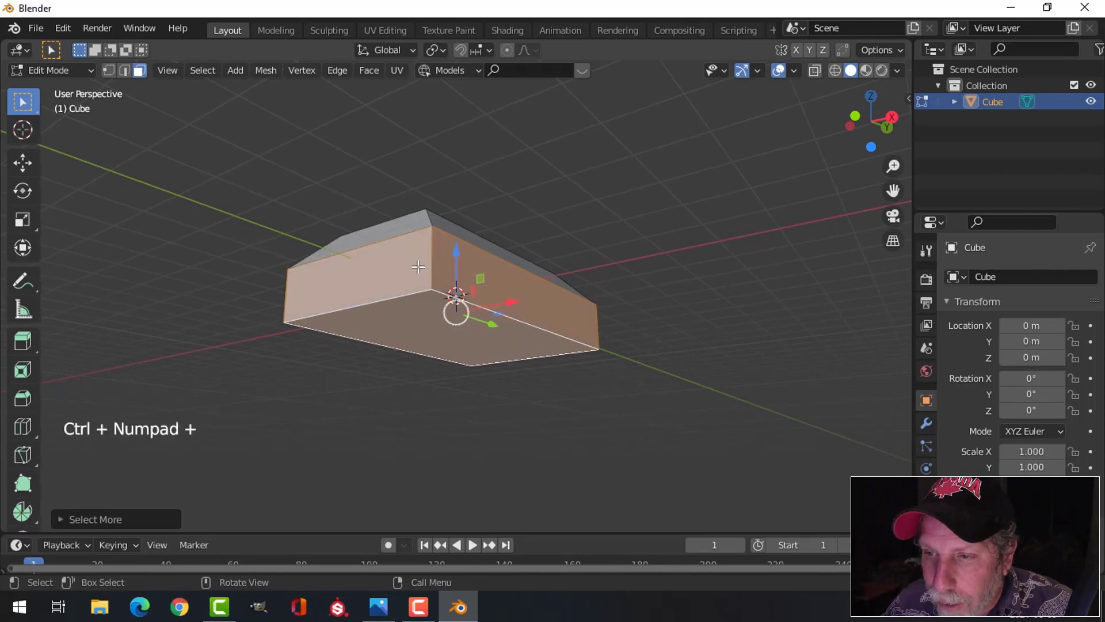
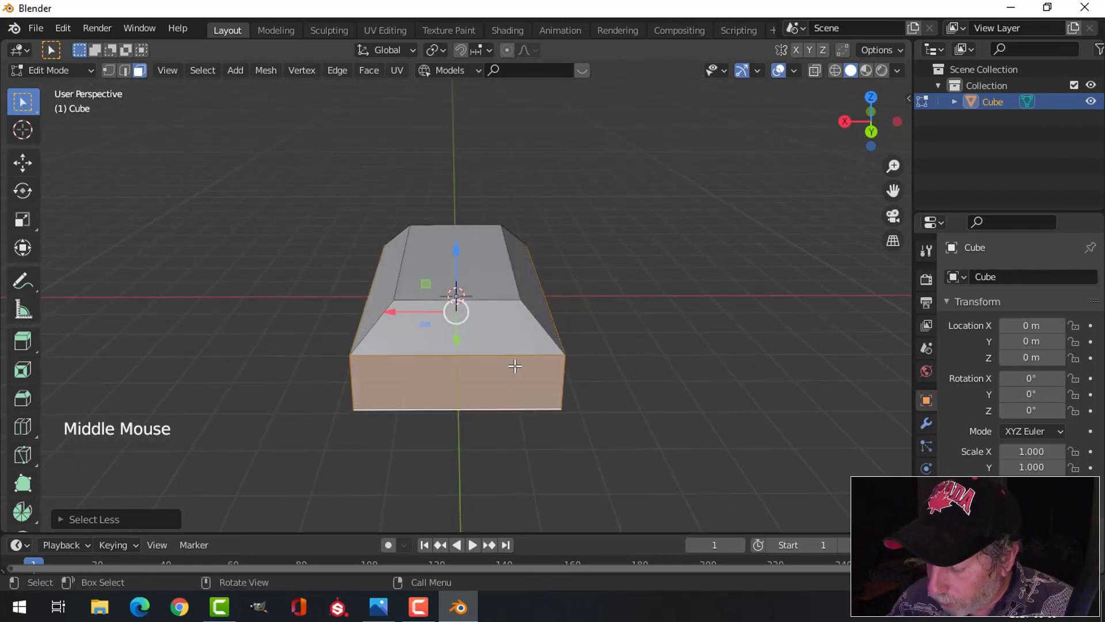
key("KP_7")
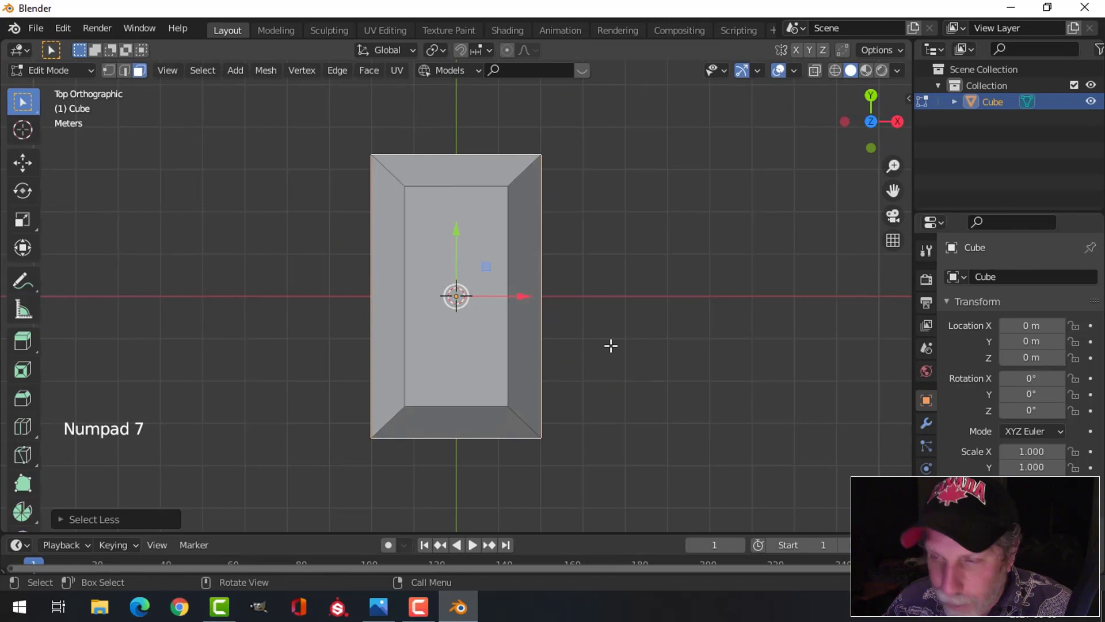
key("s")
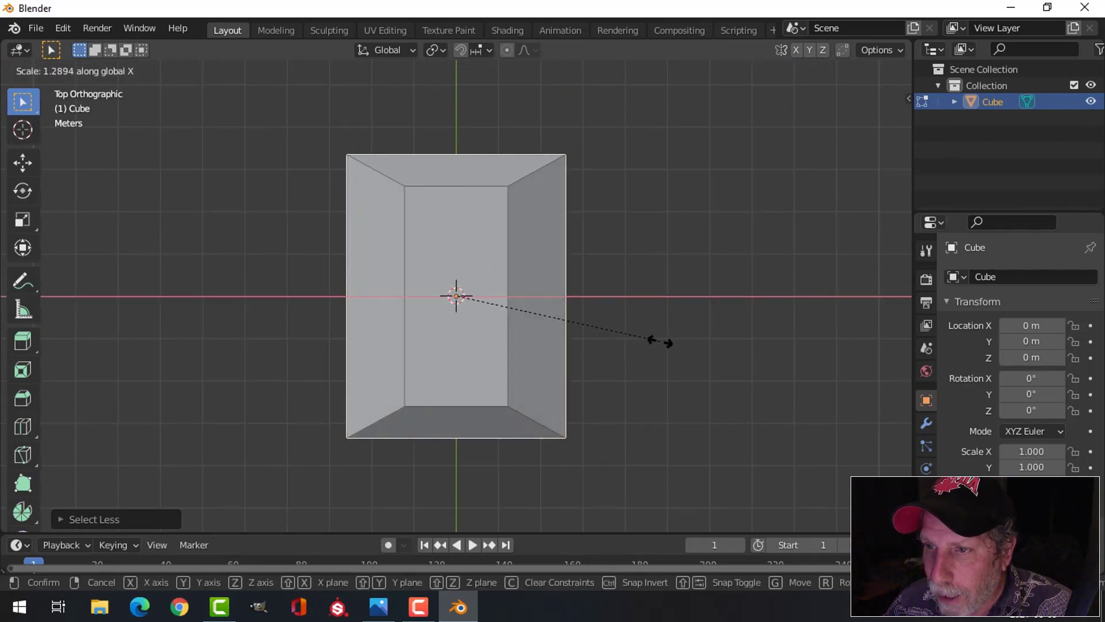
key("s")
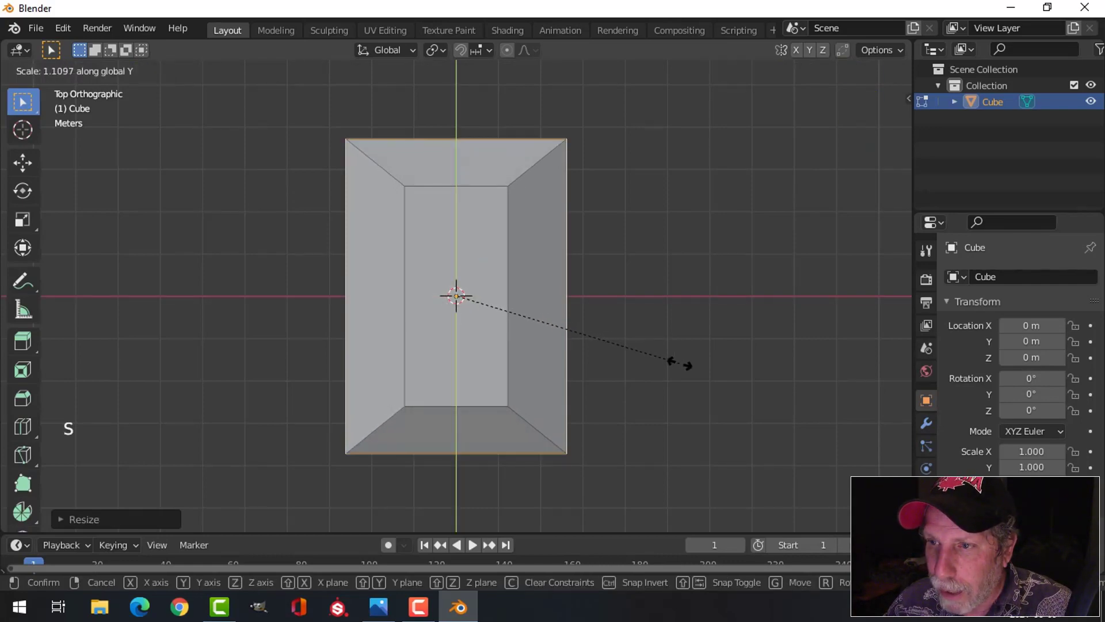
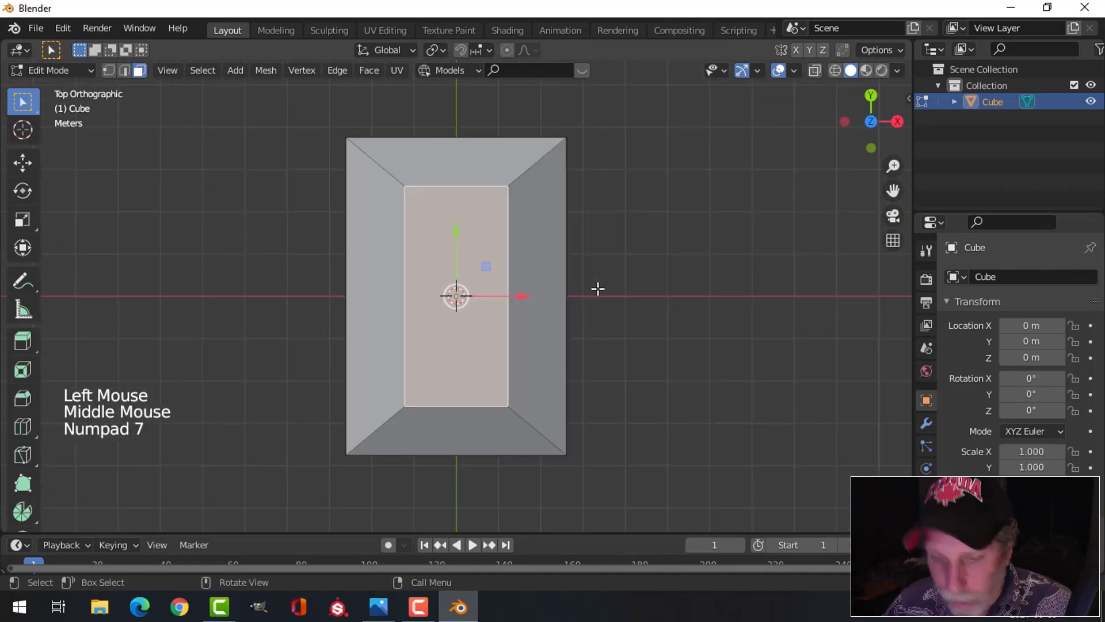
key("s")
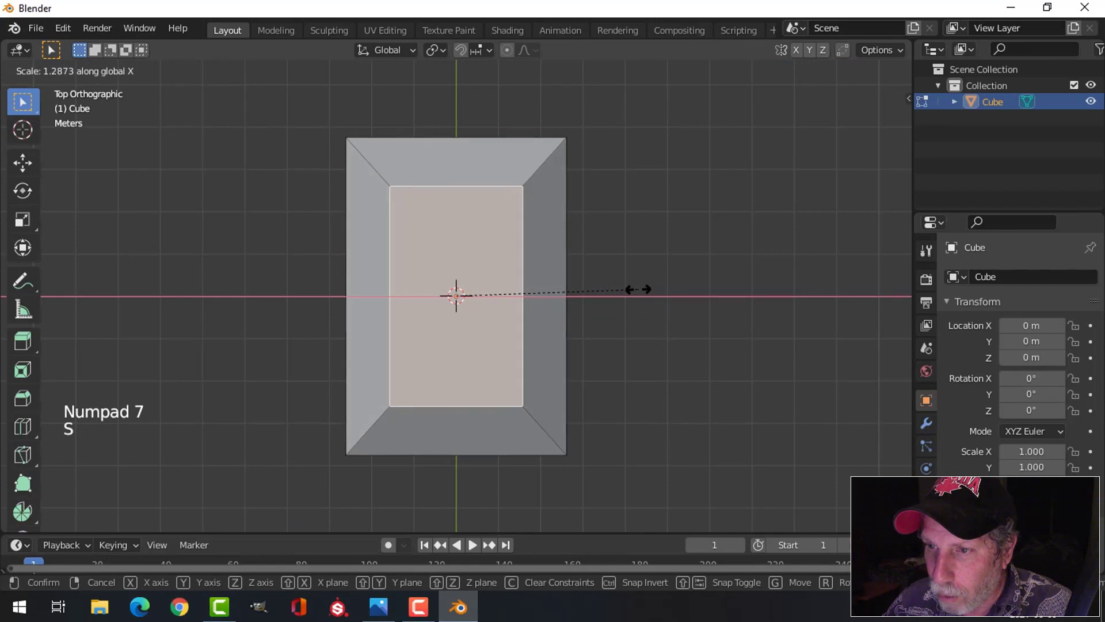
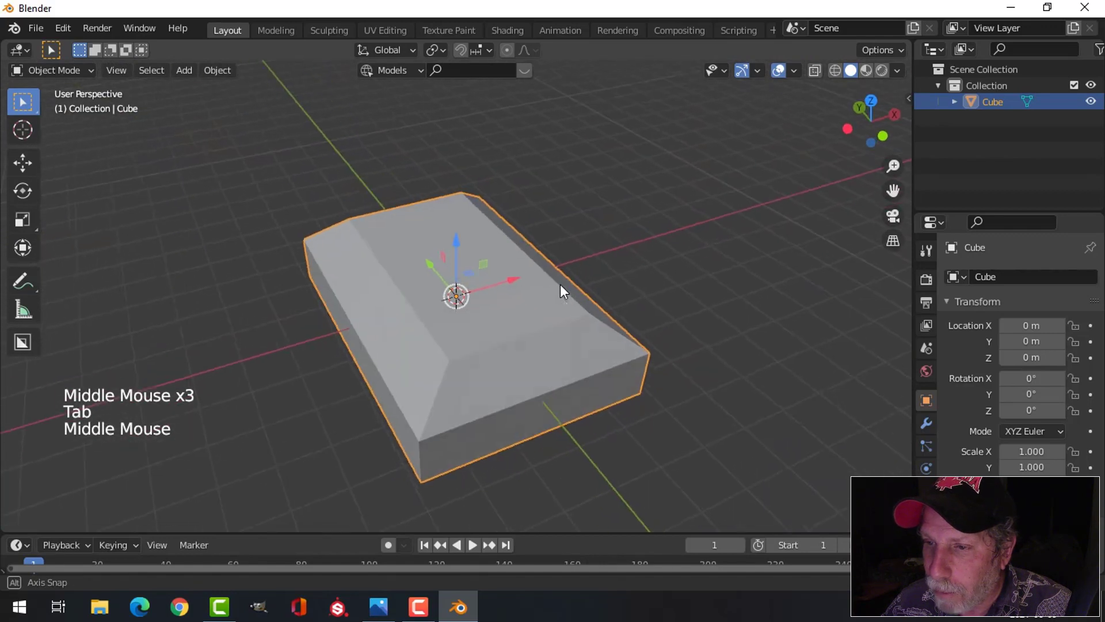
middle_click(560, 299)
middle_click(544, 297)
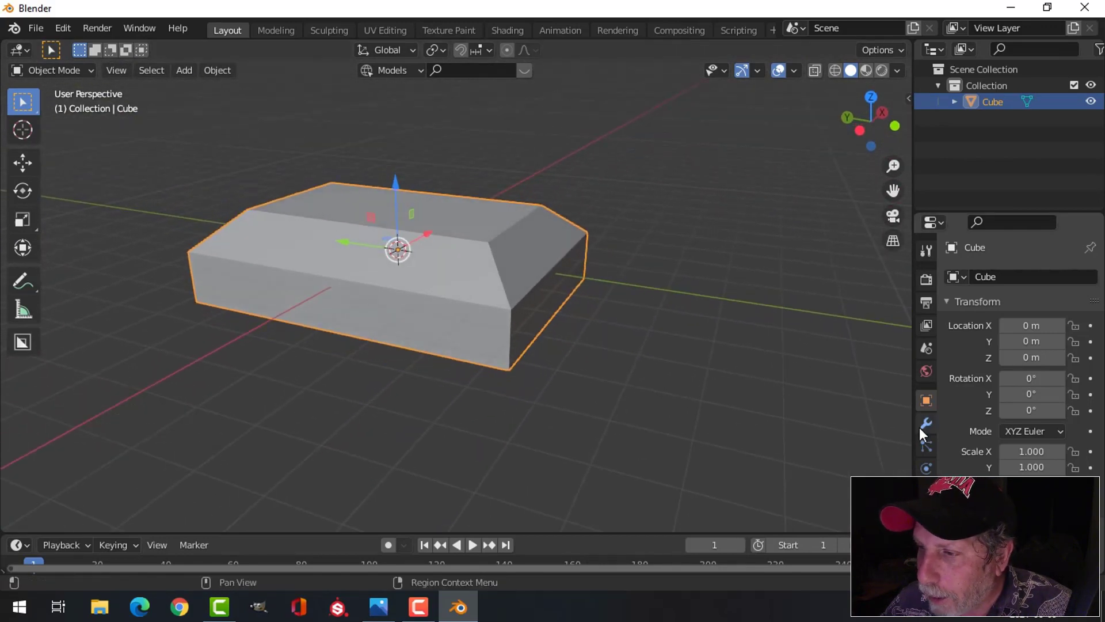
Add a Bevel modifier to the base with 0.02 m amount and 3 segments
left_click(931, 429)
left_click(987, 283)
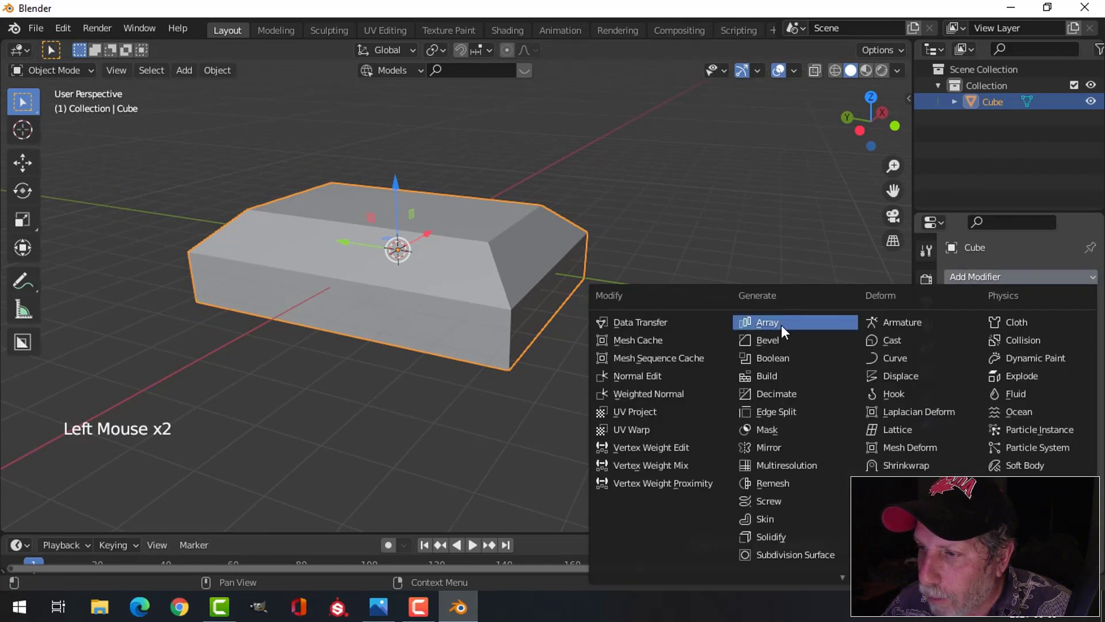
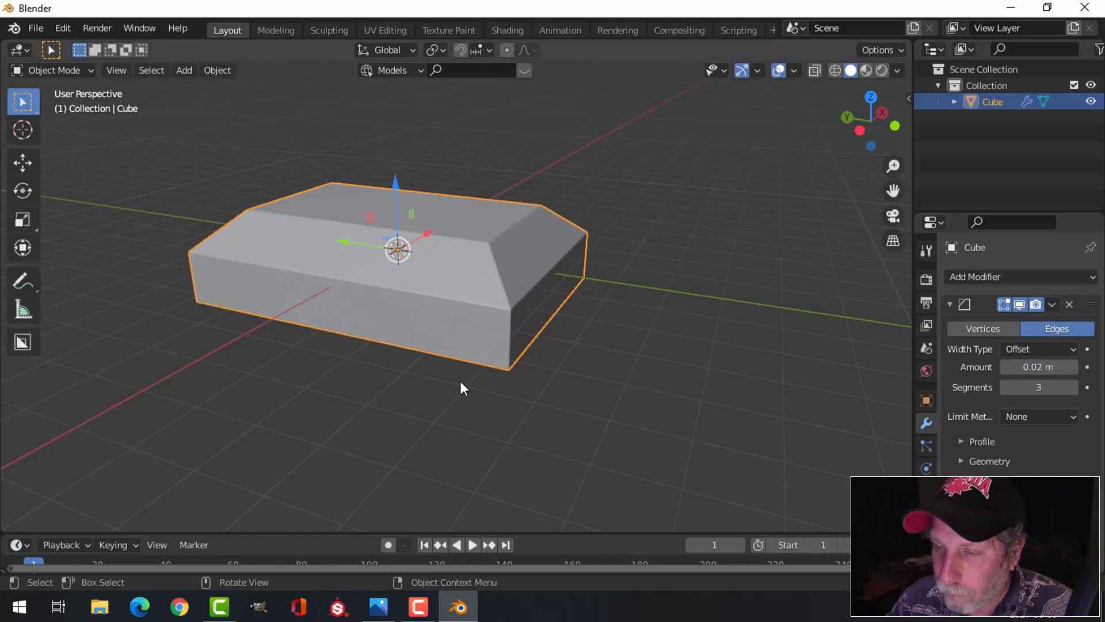
scroll("up", 3)
scroll("down", 3)
key("alt+a")
Inspect the beveled edges from several angles and reselect the base block
middle_click(585, 330)
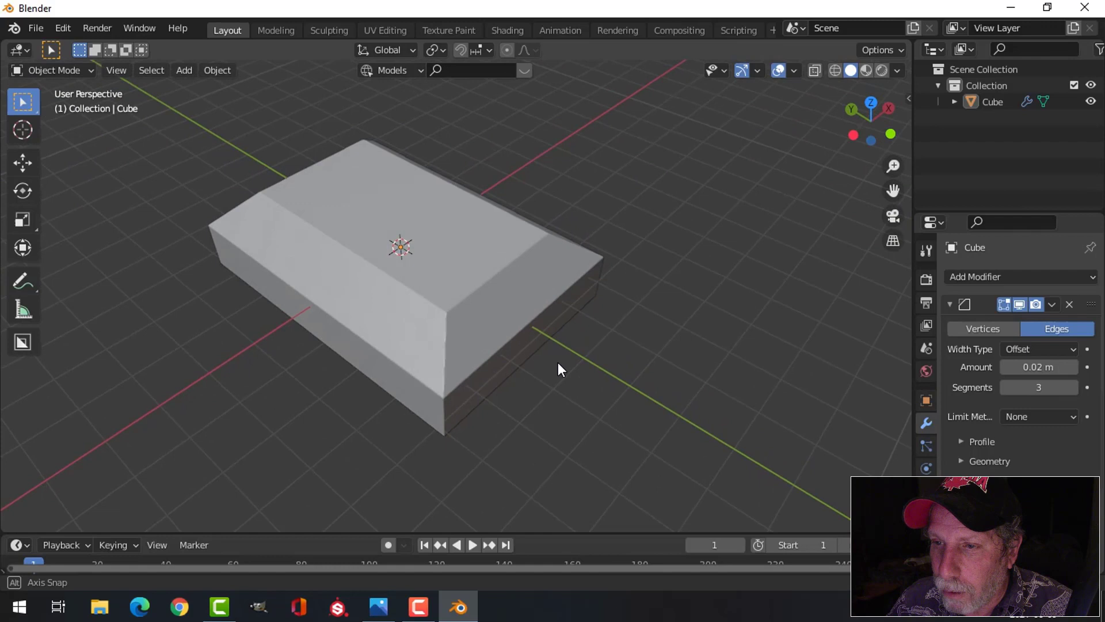
middle_click(554, 360)
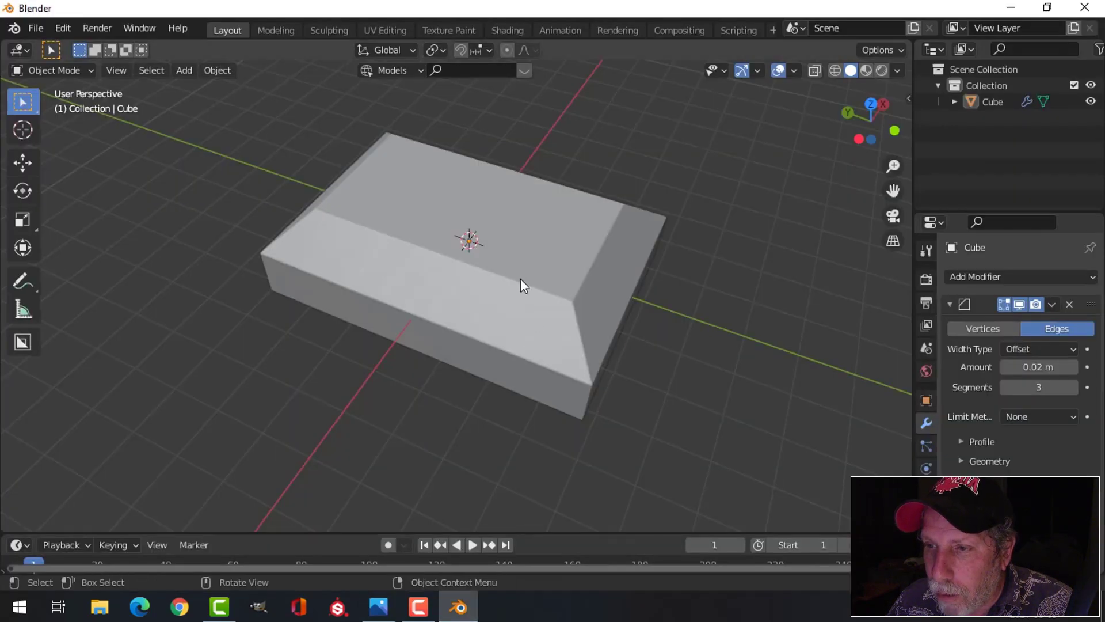
middle_click(522, 272)
middle_click(494, 275)
middle_click(496, 309)
left_click(419, 250)
middle_click(467, 295)
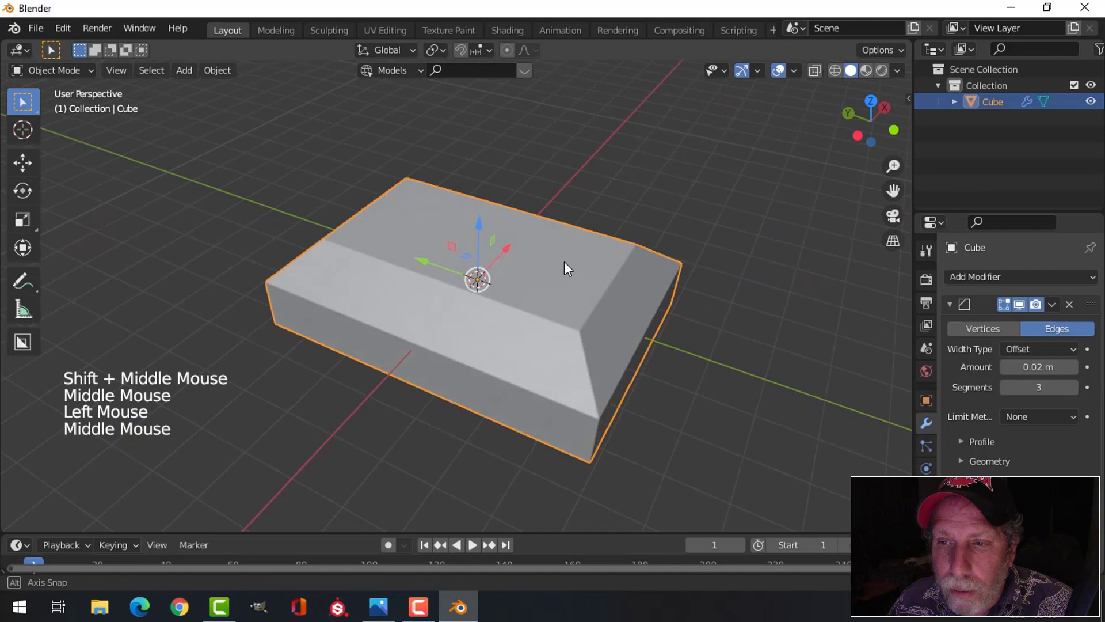
Duplicate the base's top face, raise it, and separate it into its own object Cube.001
key("Tab")
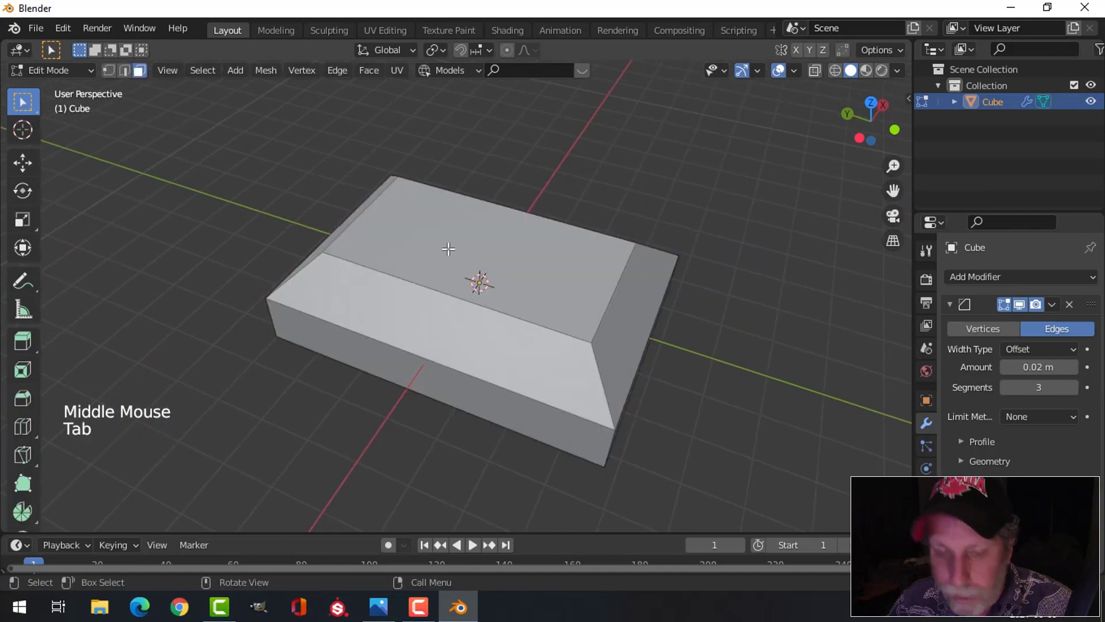
key("3")
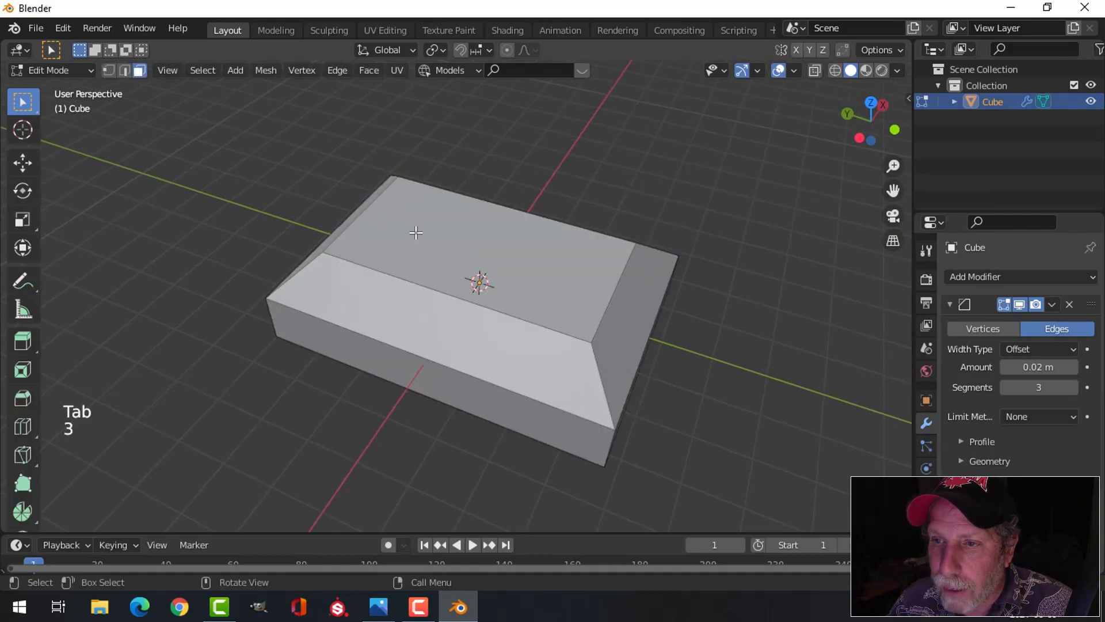
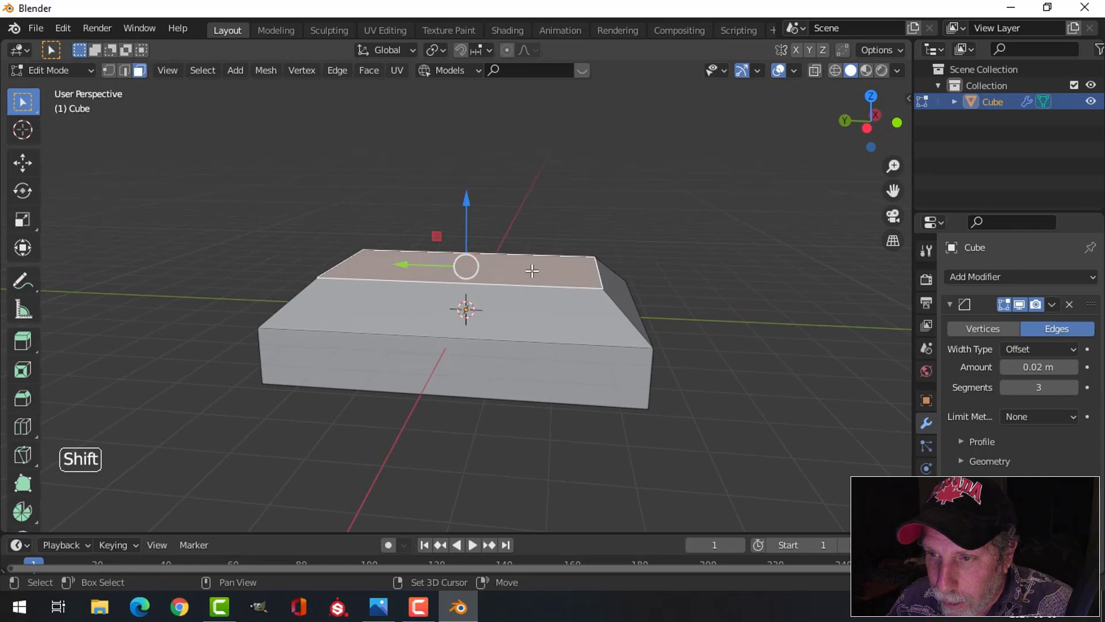
key("shift+d")
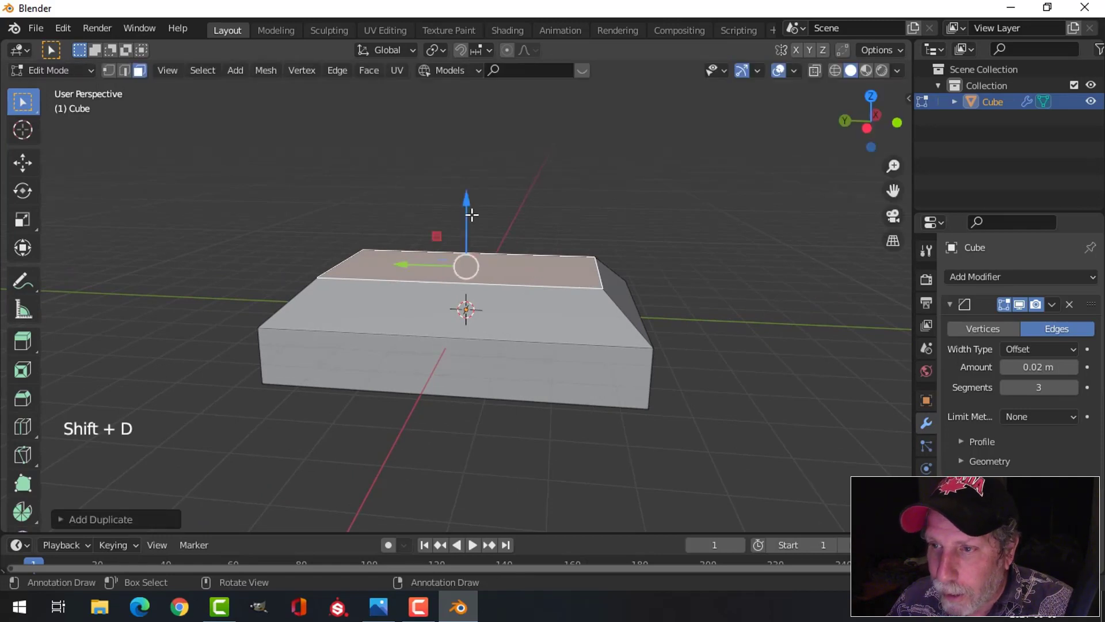
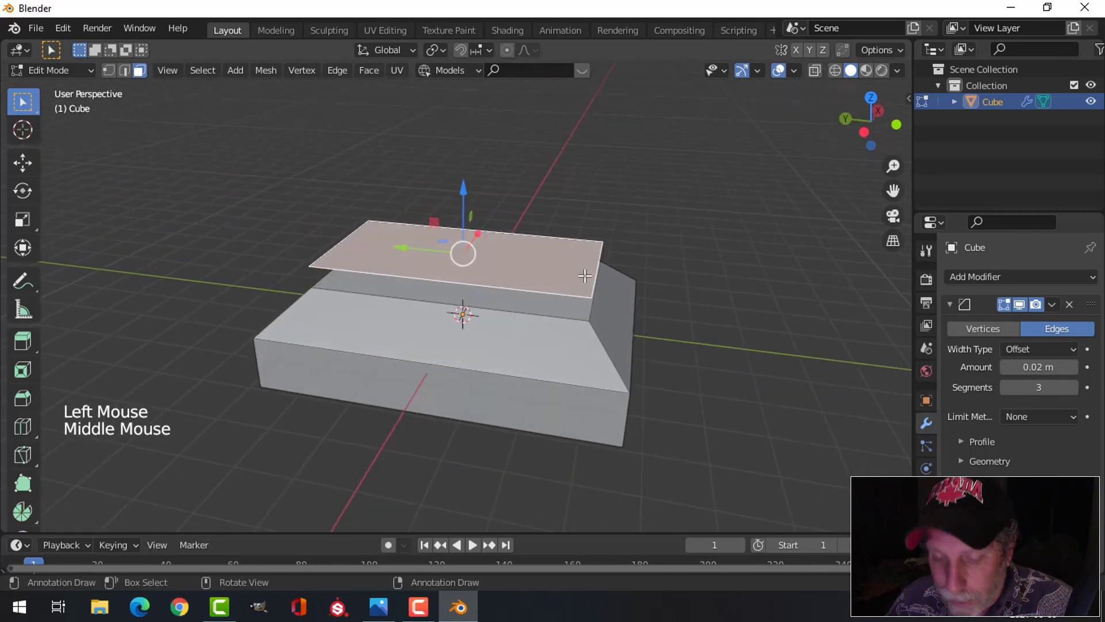
key("p")
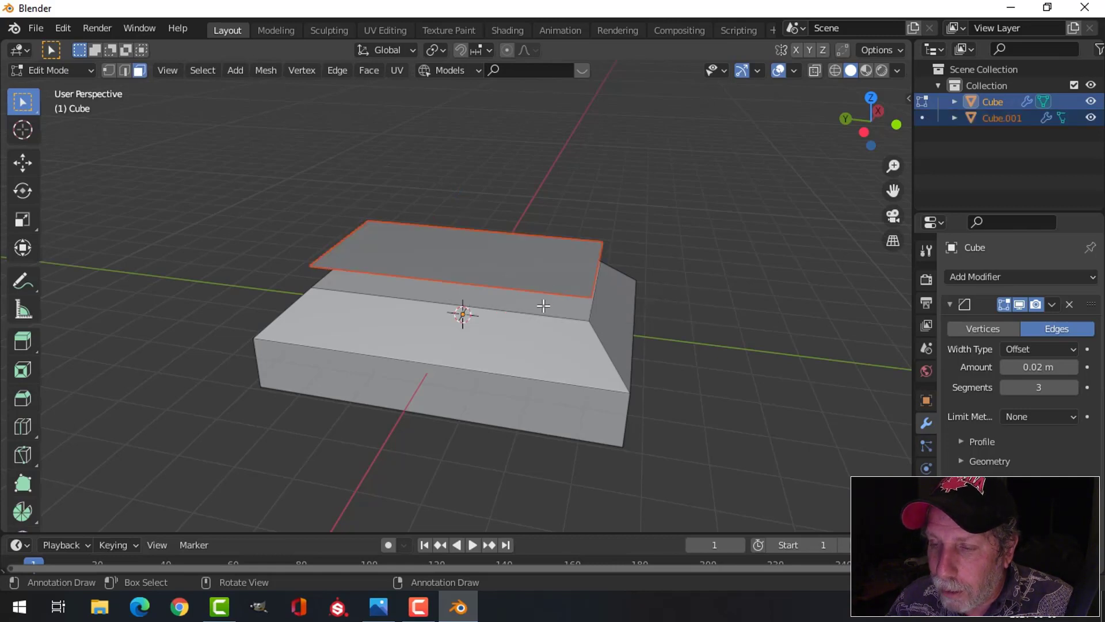
key("Tab")
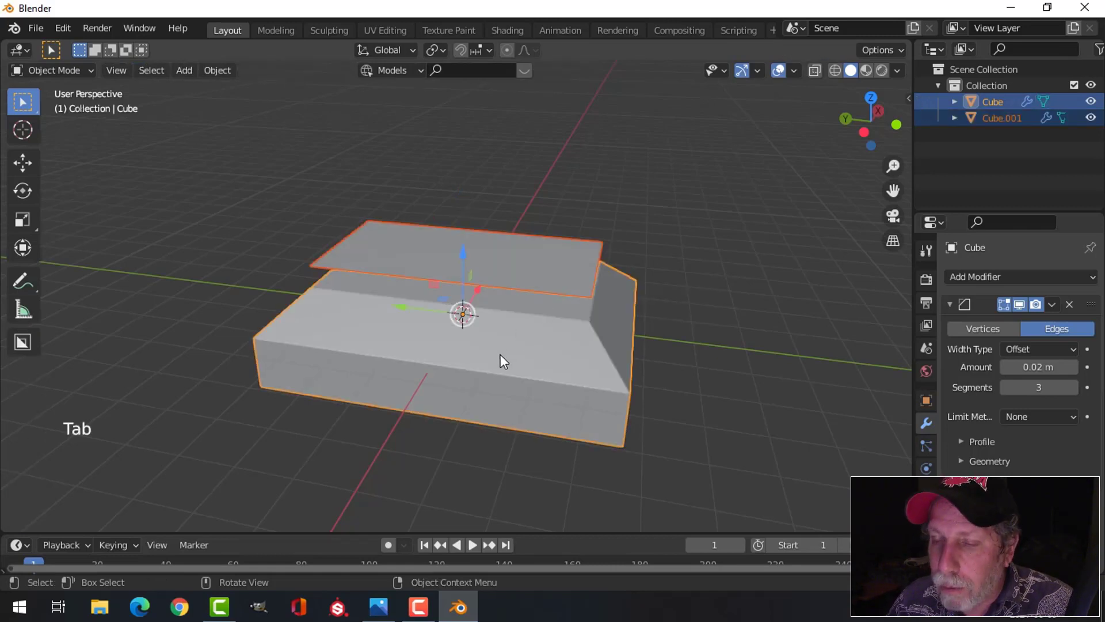
Deselect the base and select the separated lid piece Cube.001
left_click(376, 262)
left_click(363, 369)
left_click(547, 266)
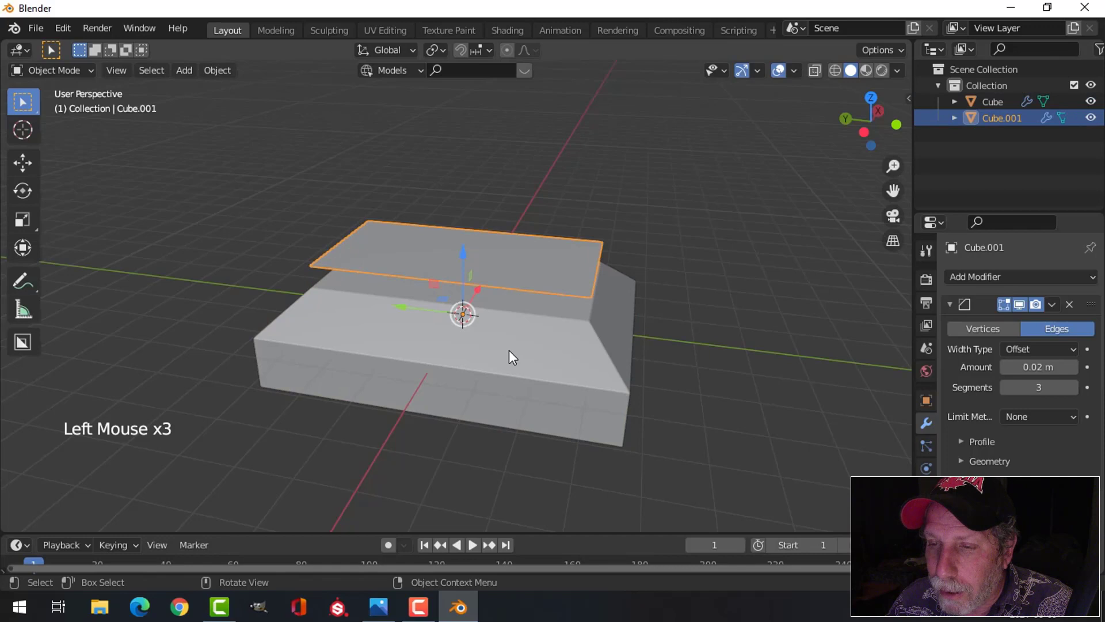
middle_click(443, 367)
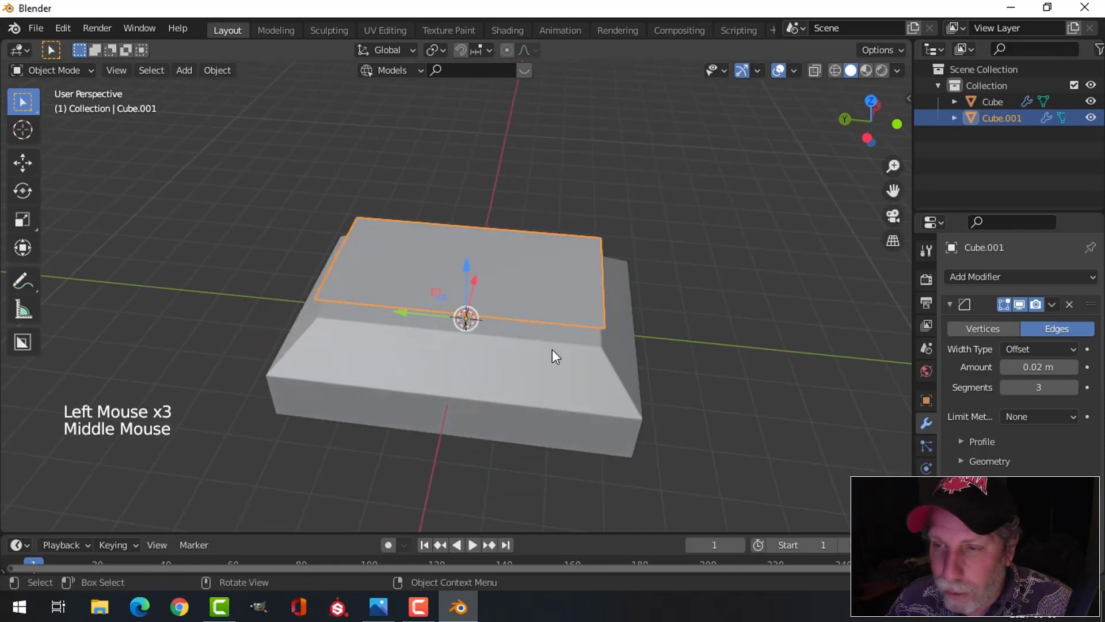
Edit Cube.001 from Top view in edge select mode to pick an end edge for the pillar
key("Tab")
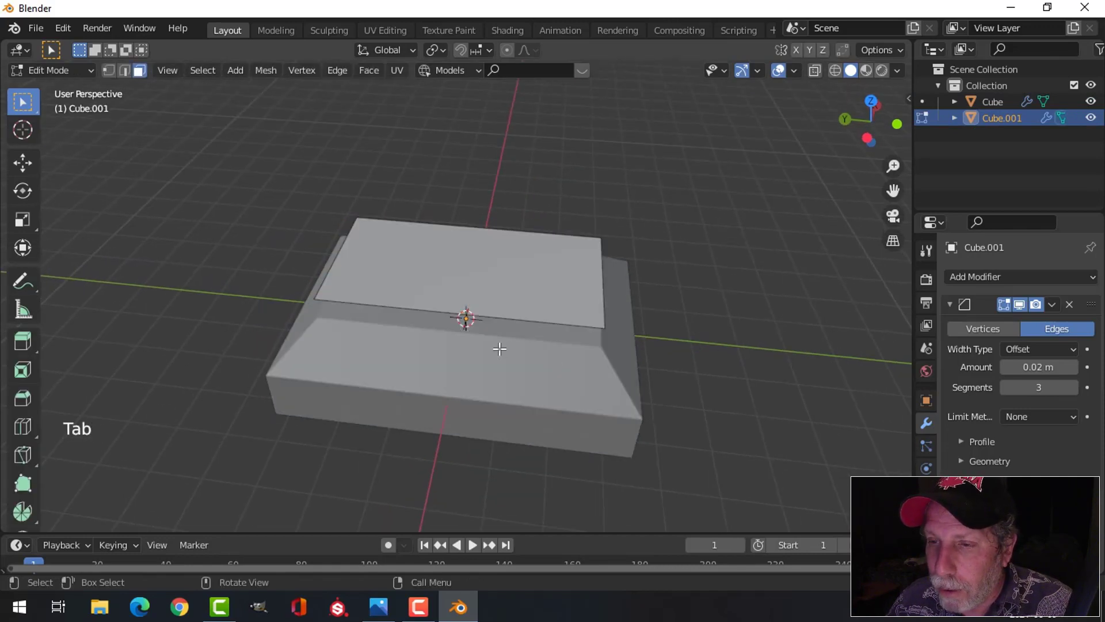
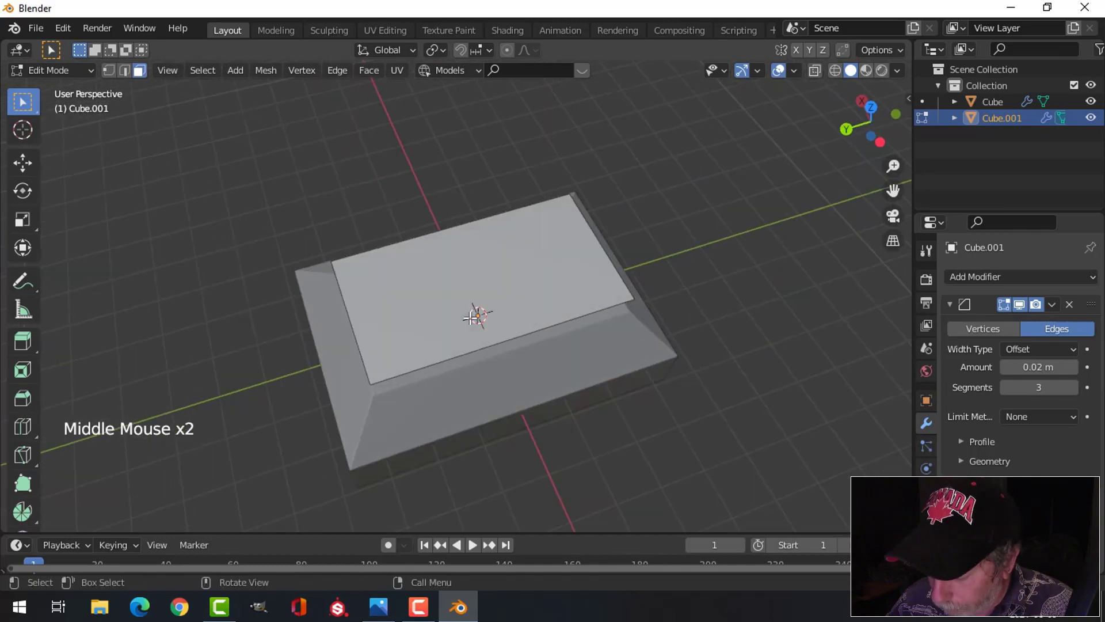
key("KP_7")
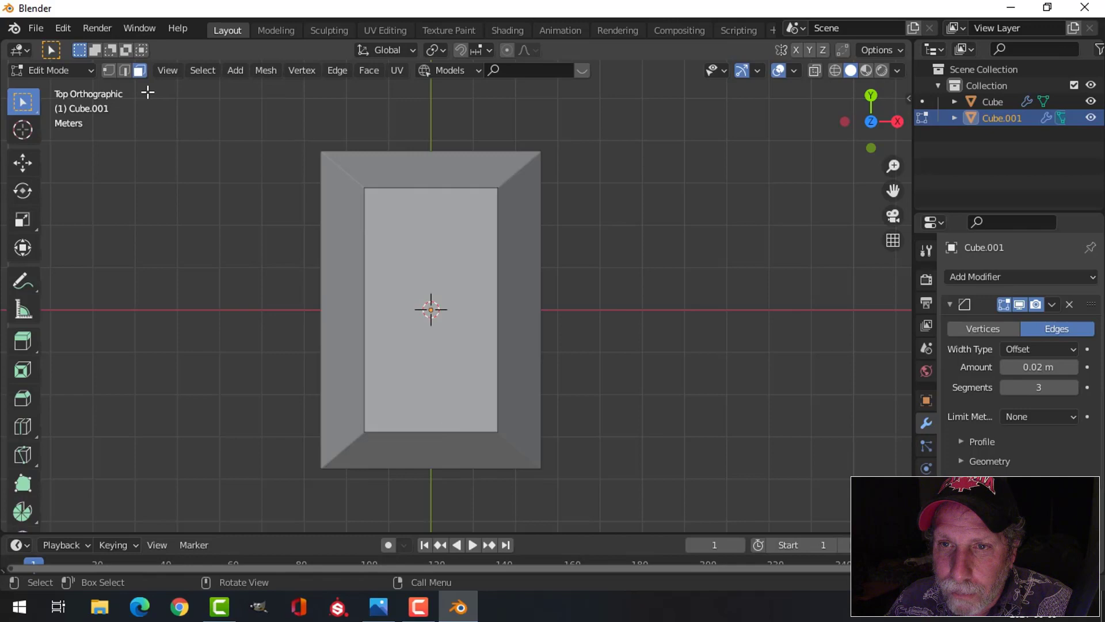
left_click(131, 76)
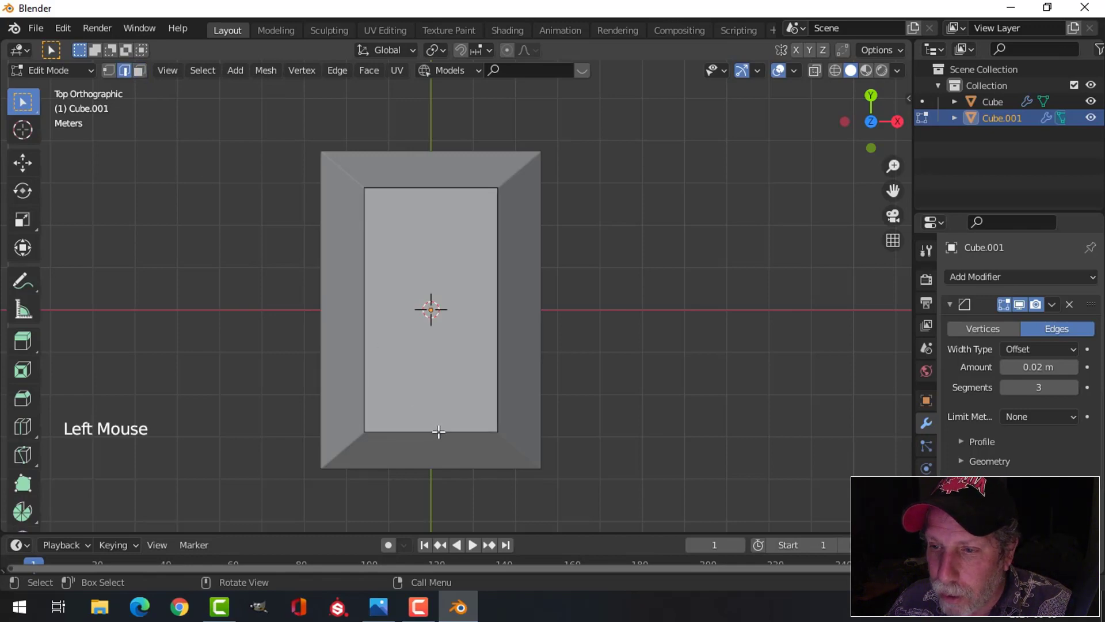
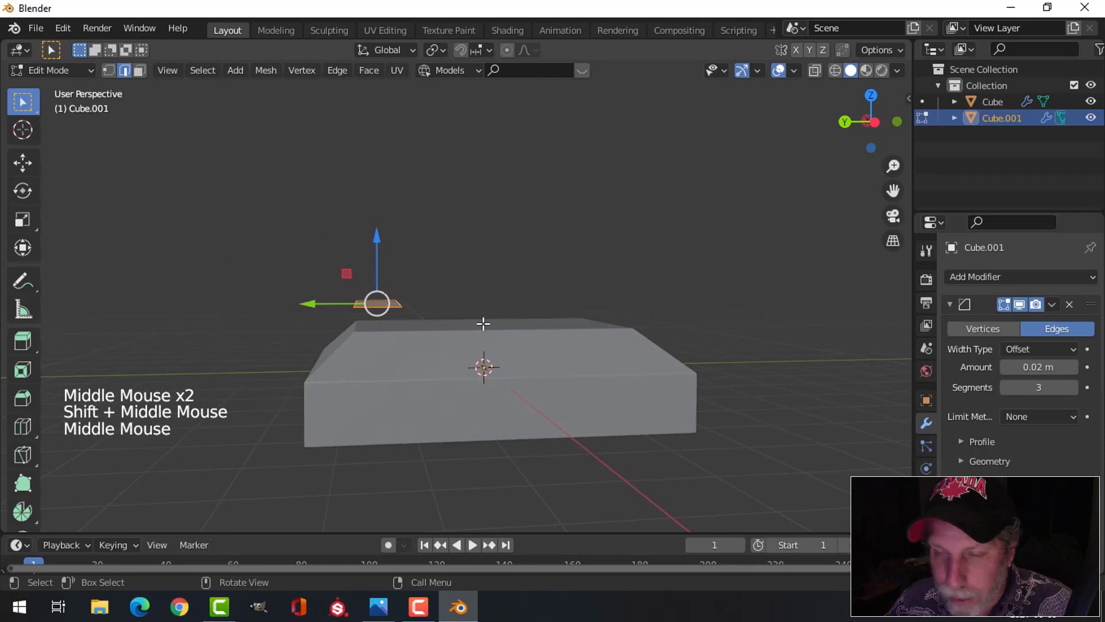
Extrude the selected end into a thin block and set the pillar's origin to its geometry
key("e")
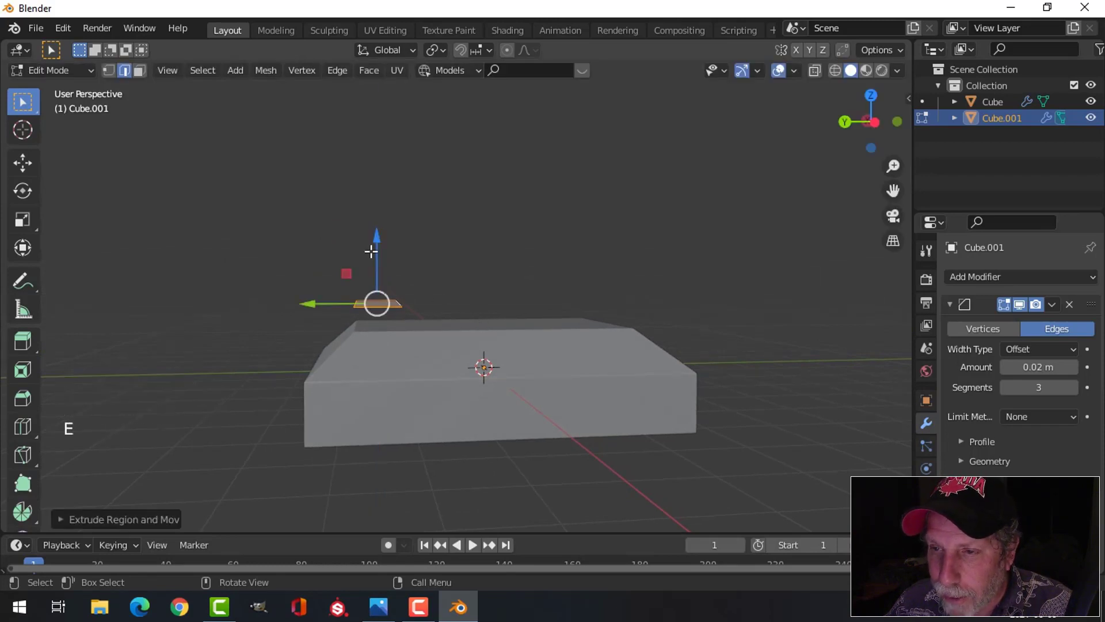
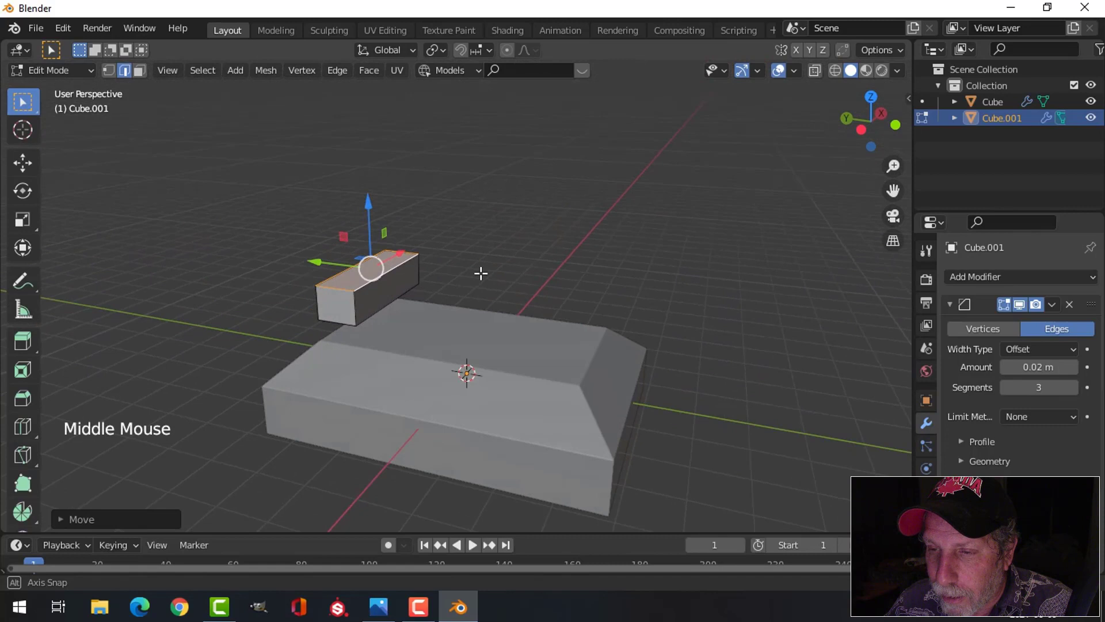
key("Tab")
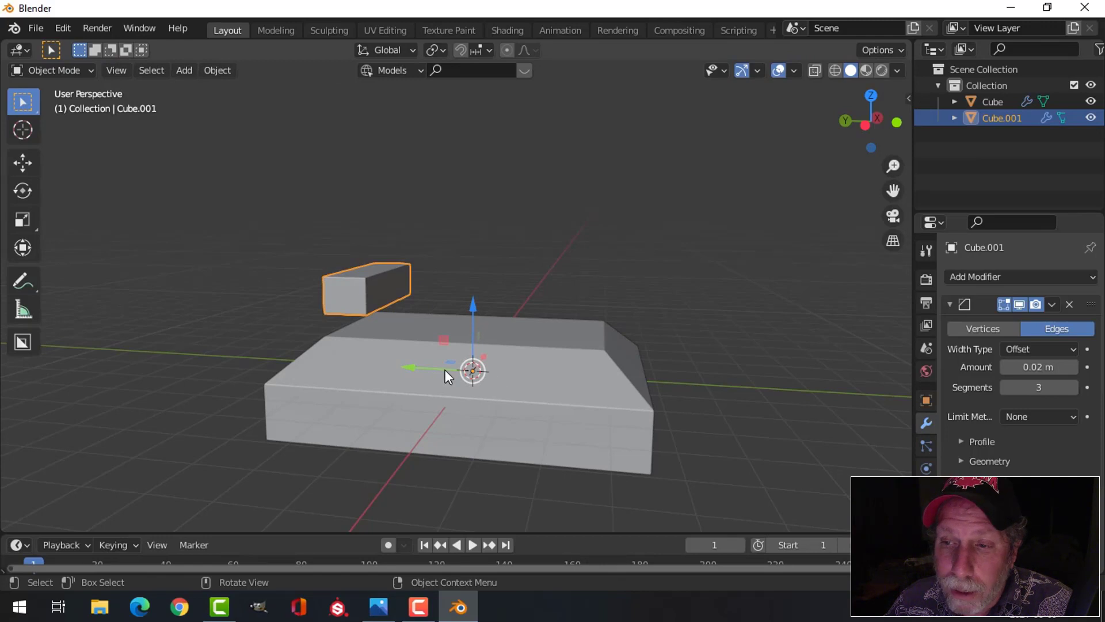
left_click(386, 377)
left_click(360, 278)
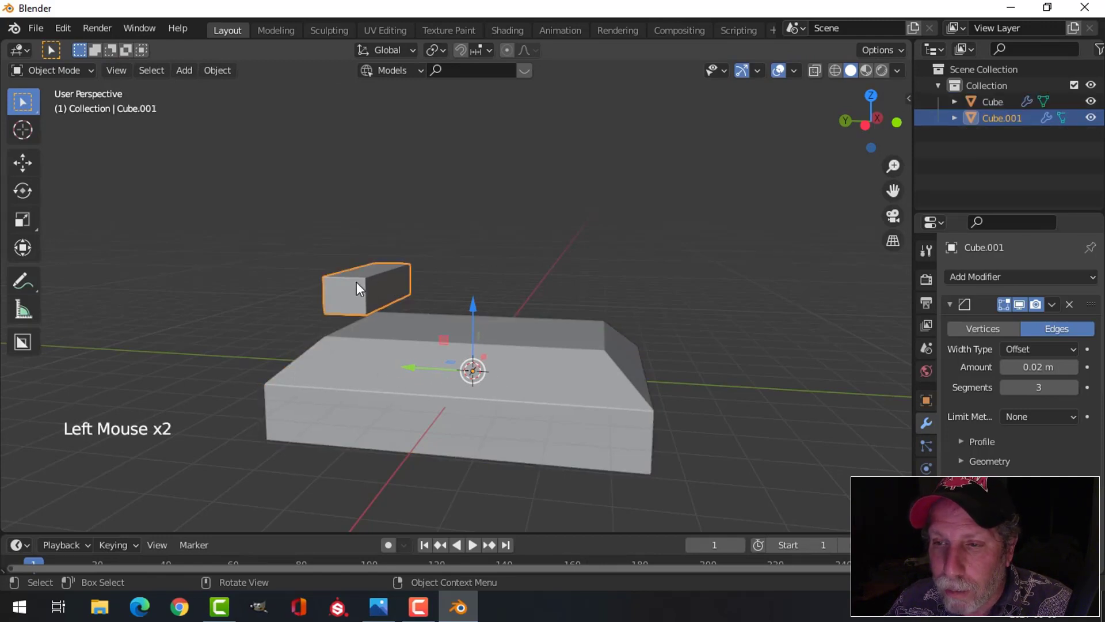
left_click(221, 76)
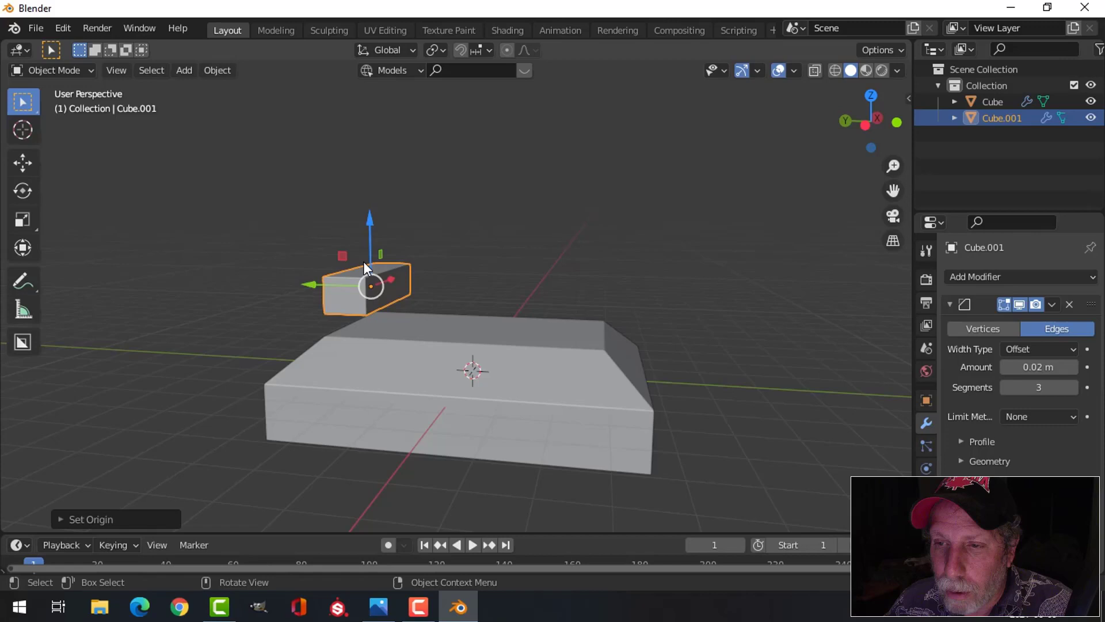
Lower the pillar block along Z so it rests on one end of the base
middle_click(484, 278)
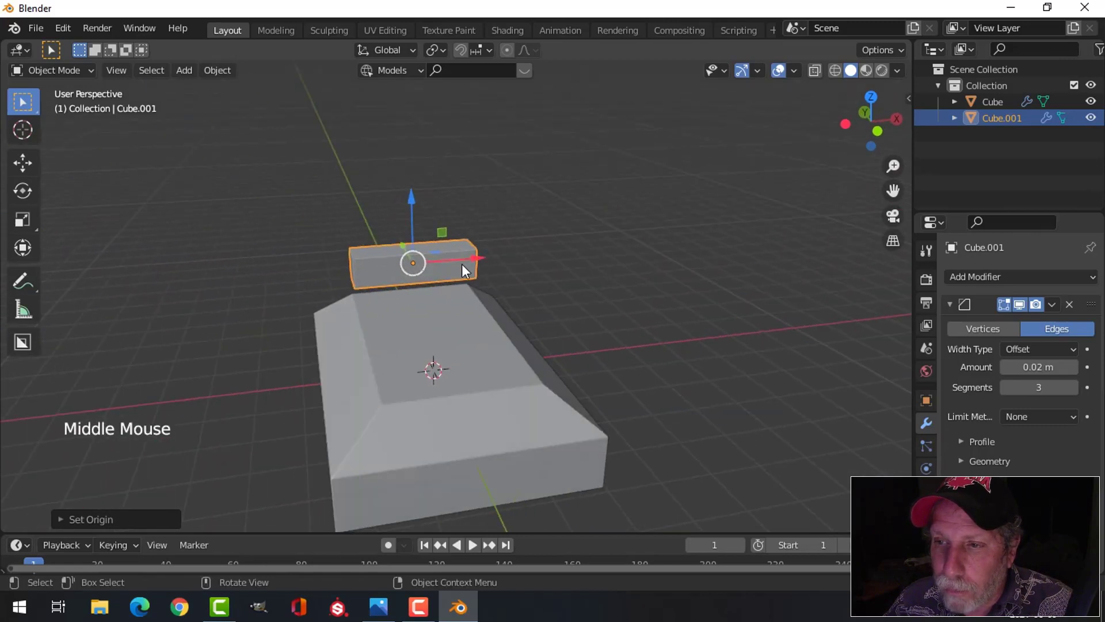
middle_click(461, 281)
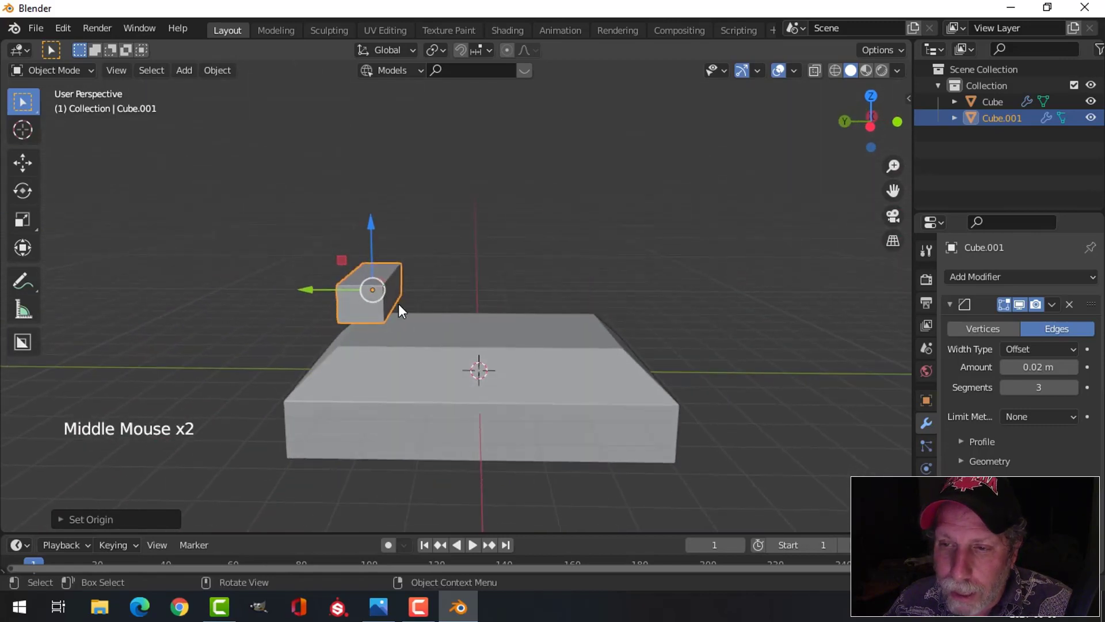
middle_click(448, 305)
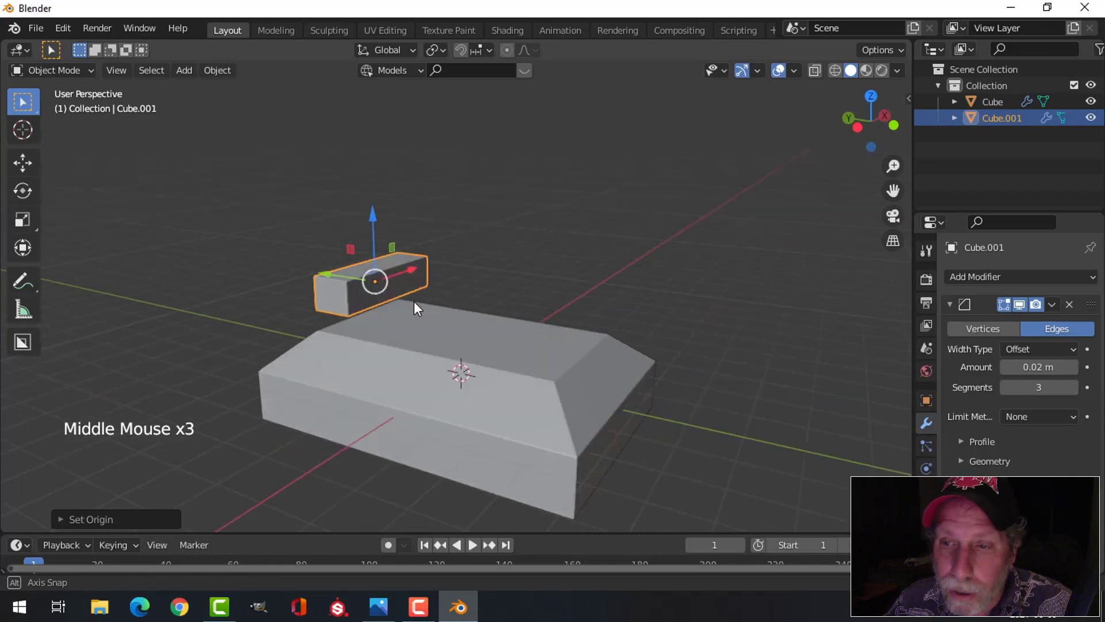
left_click(431, 381)
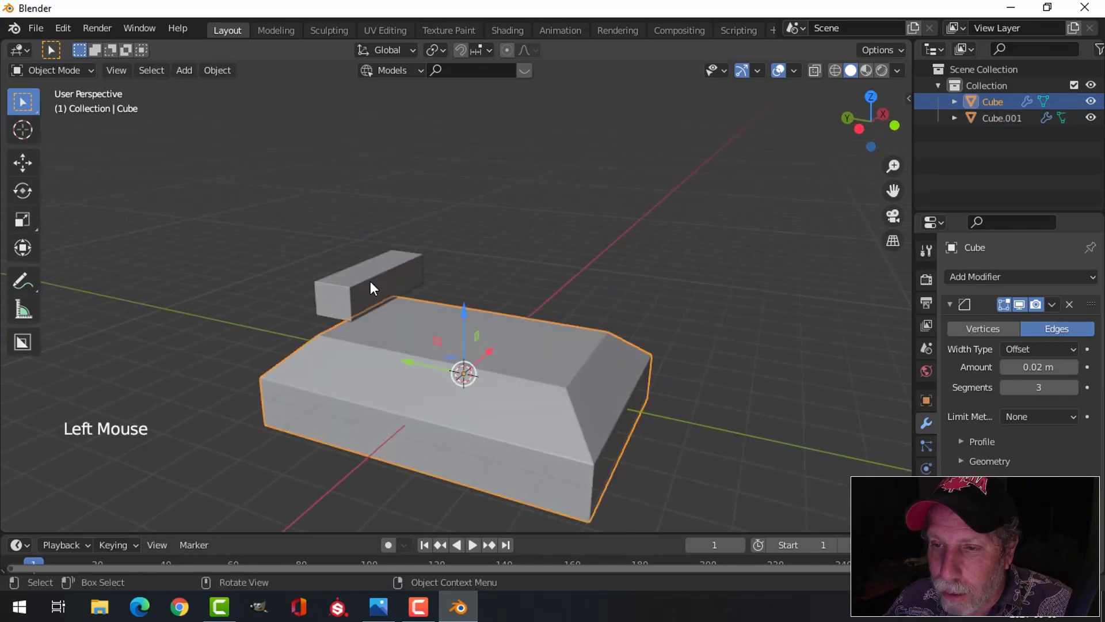
left_click(373, 286)
middle_click(441, 326)
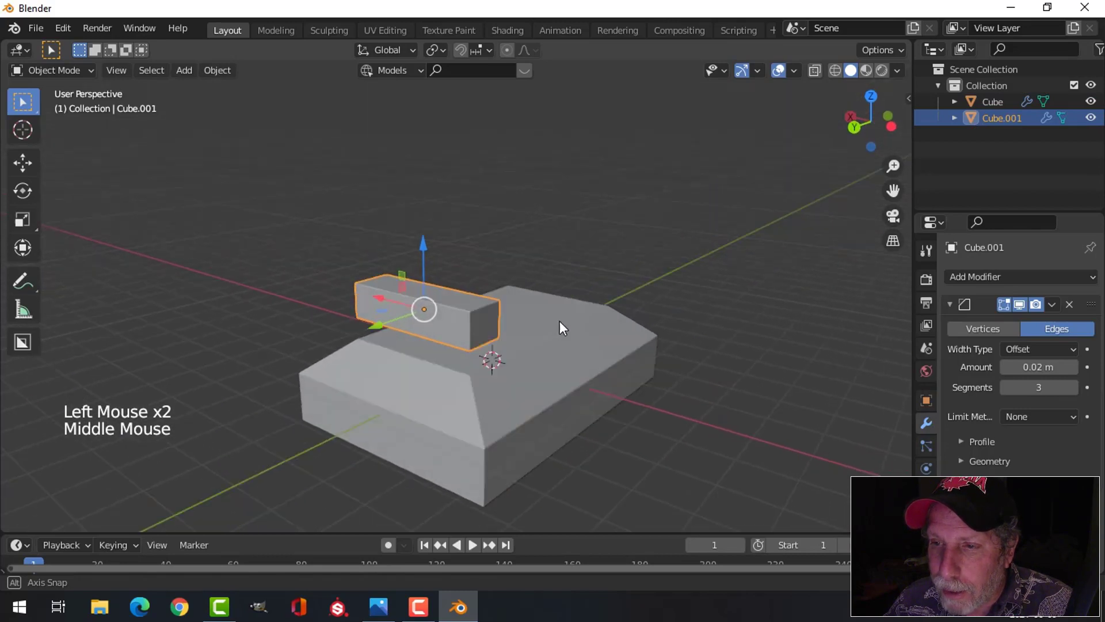
left_click(421, 237)
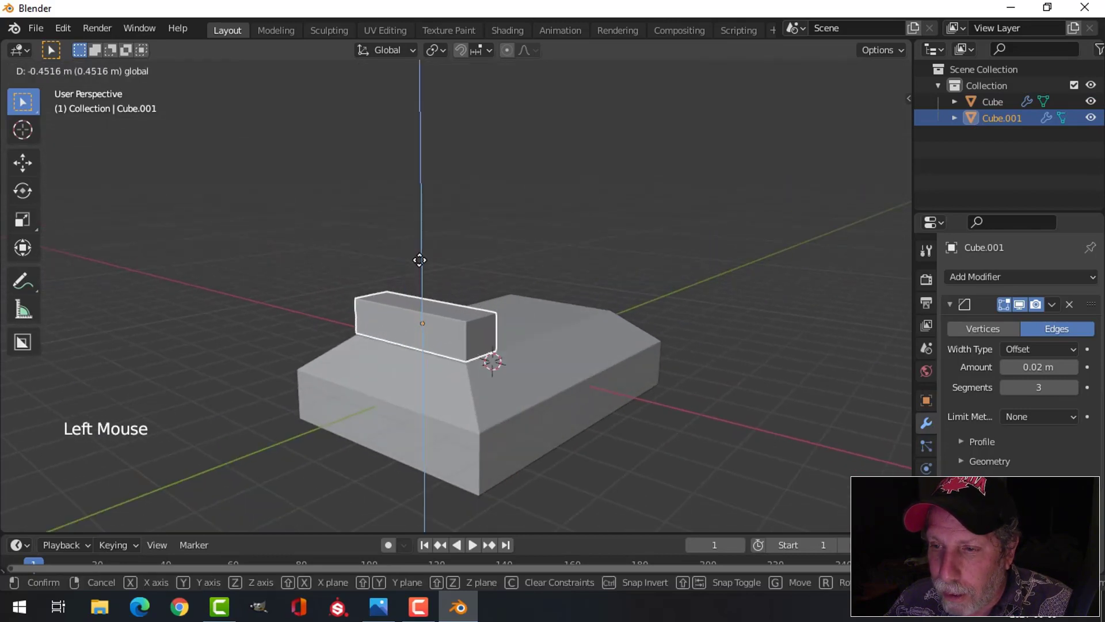
middle_click(535, 347)
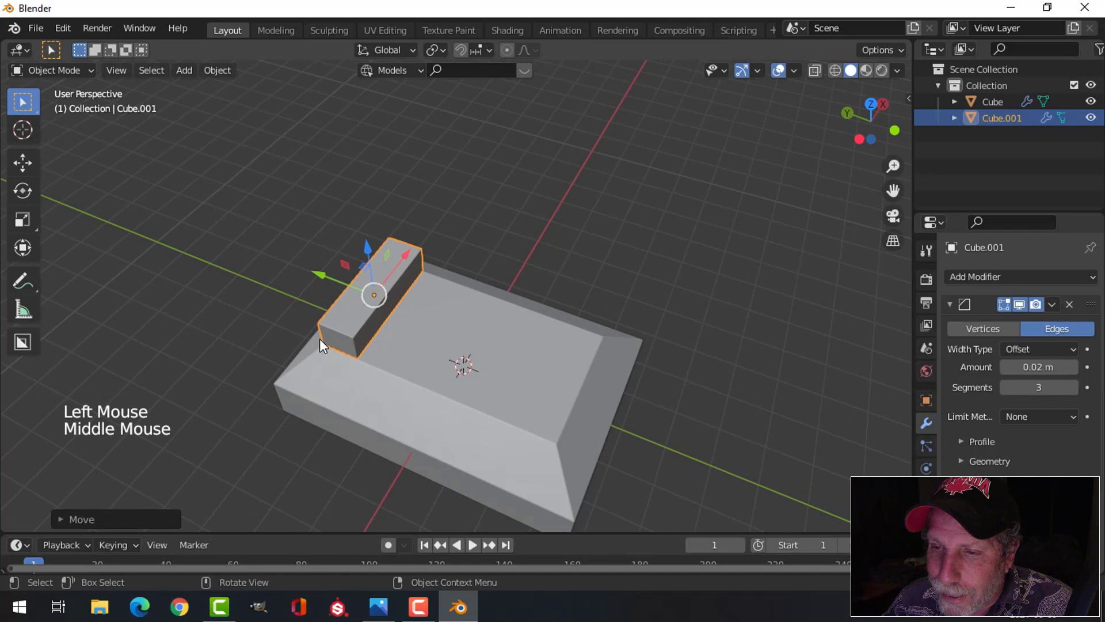
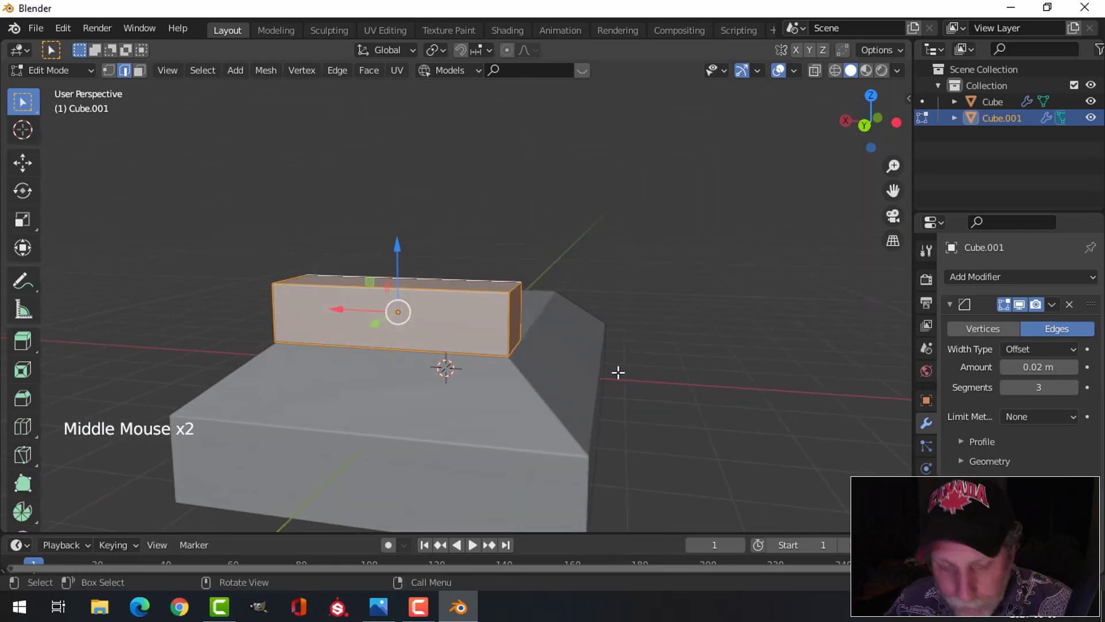
Scale the pillar narrower along X, confirm its position, and review the result from several angles
key("s")
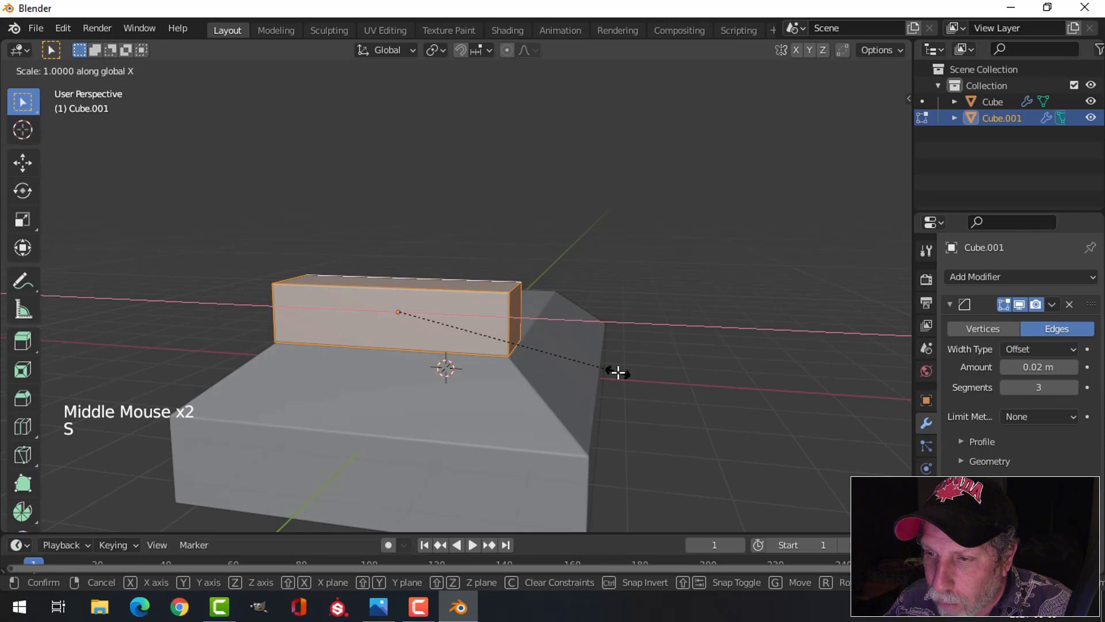
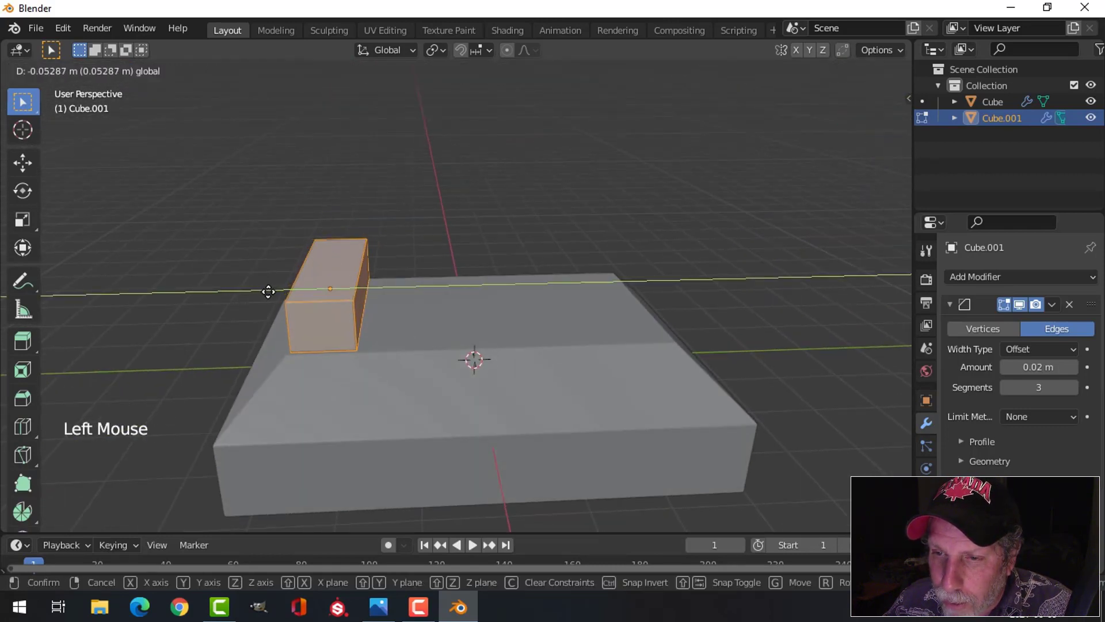
key("Tab")
key("alt+a")
middle_click(407, 378)
scroll("up", 3)
middle_click(471, 450)
scroll("down", 3)
middle_click(366, 383)
Compare against the tomb photo, return to Blender, and shift the pillar nearer the base's edge
middle_click(386, 361)
middle_click(388, 369)
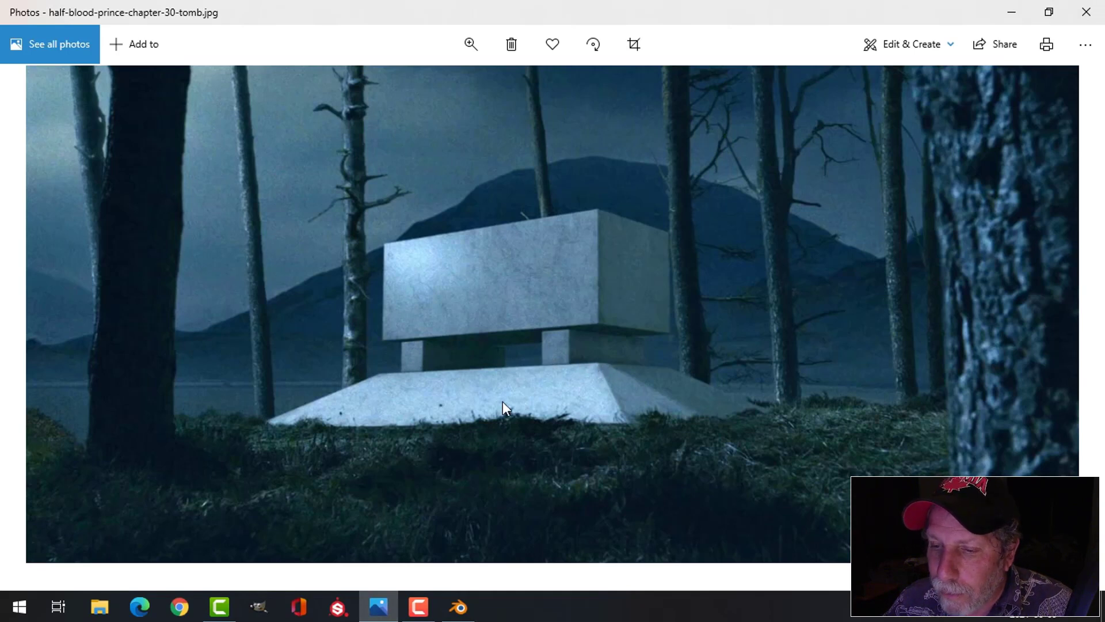
left_click(295, 231)
middle_click(337, 299)
left_click(205, 247)
middle_click(365, 294)
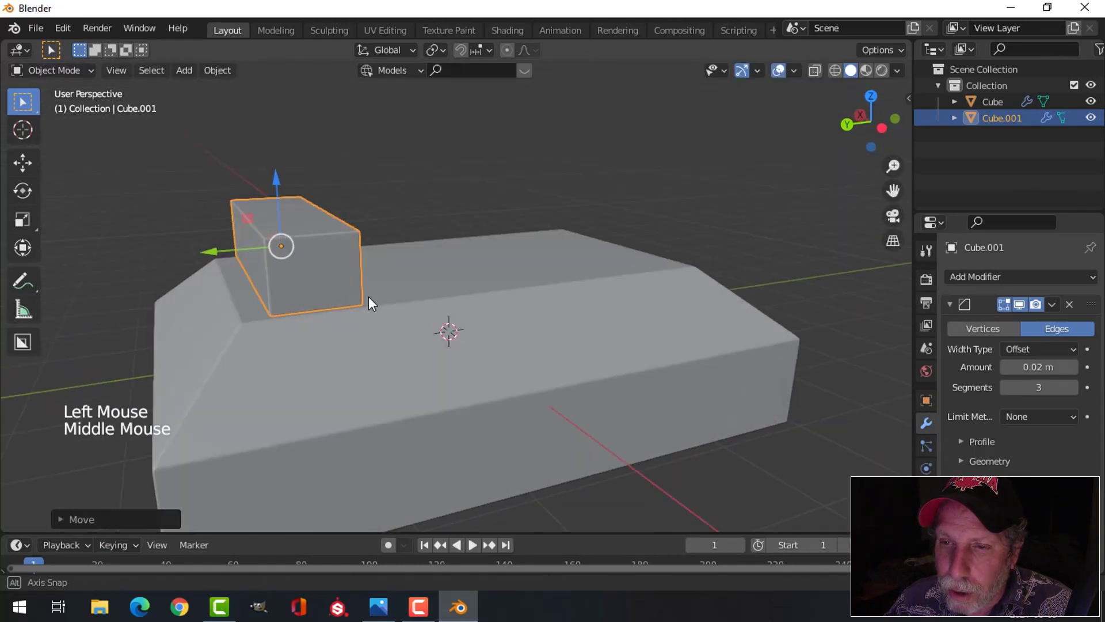
Zoom out and view the base and pillar straight from above to check placement
scroll("down", 3)
middle_click(448, 342)
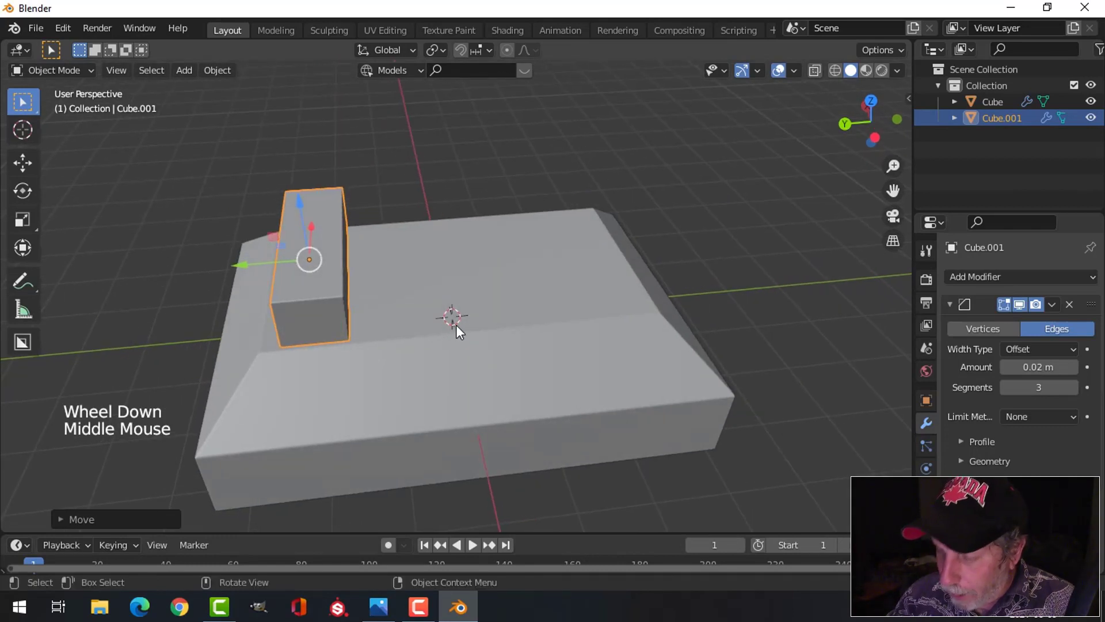
key("KP_7")
scroll("down", 3)
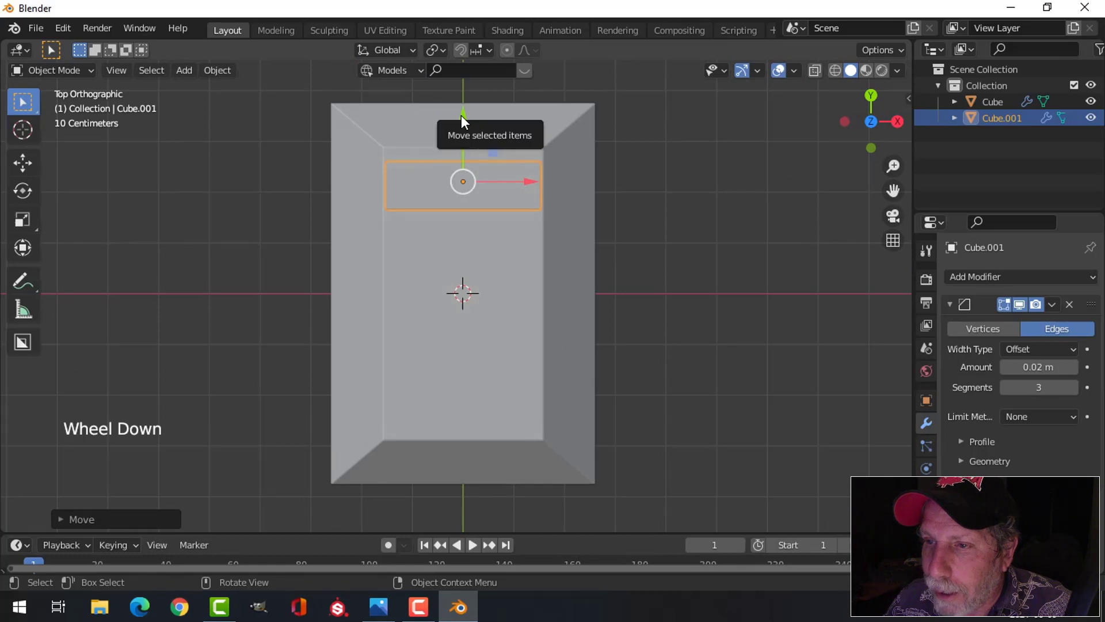
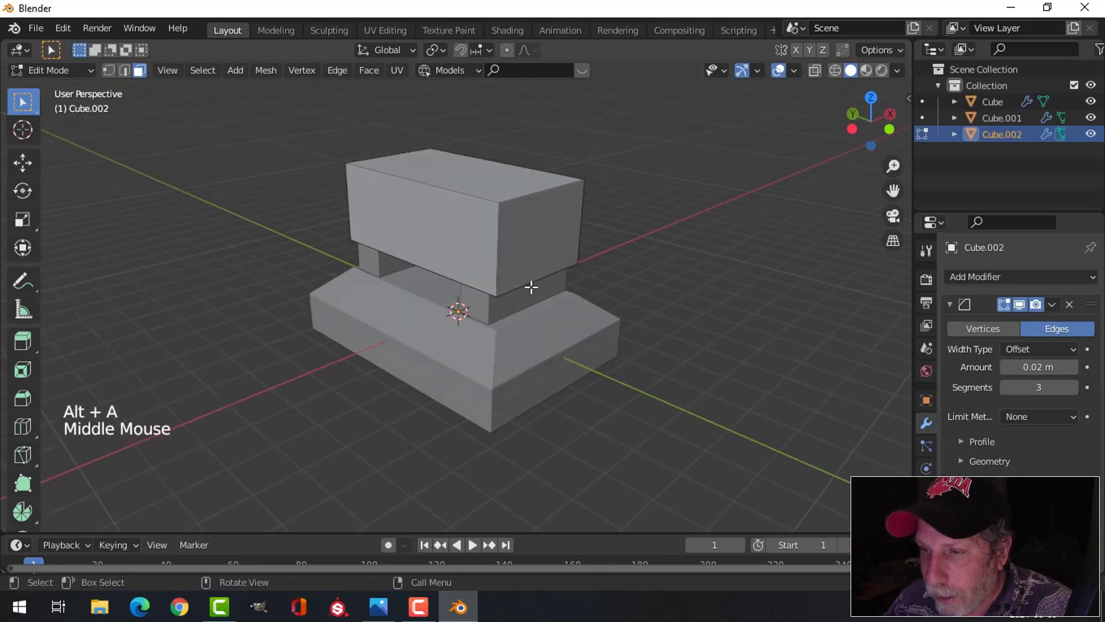
Leave Edit Mode on the slab and orbit around the assembled tomb model
key("Tab")
middle_click(540, 302)
key("alt+a")
middle_click(517, 303)
middle_click(511, 333)
scroll("up", 3)
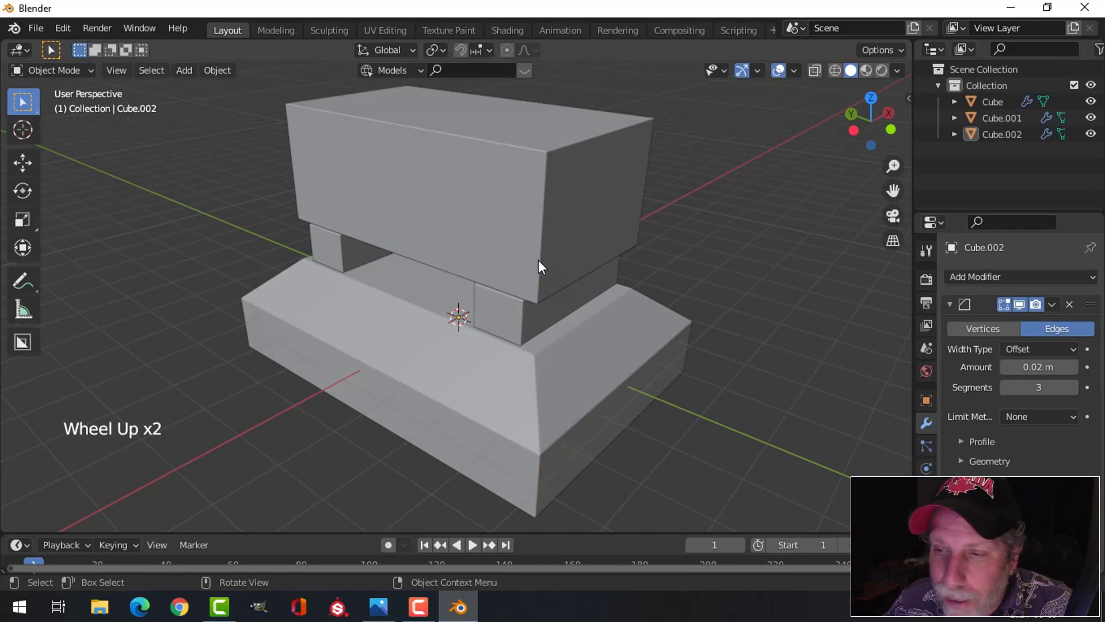
middle_click(524, 262)
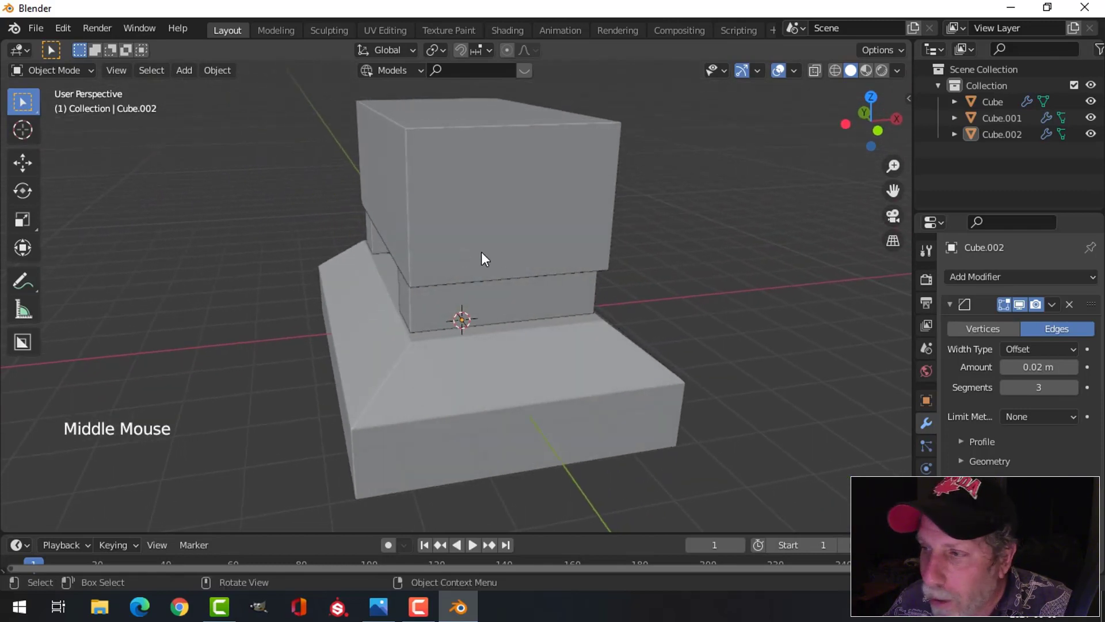
Select the top slab Cube.002 and compare it against the tomb reference photo
left_click(463, 198)
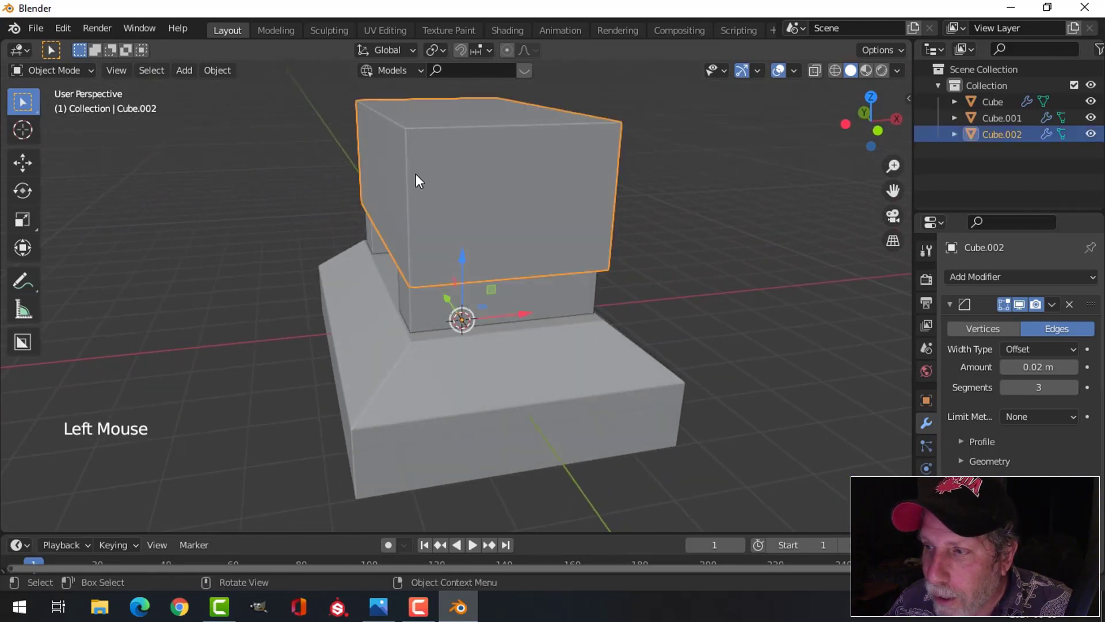
left_click(953, 308)
left_click(548, 373)
left_click(956, 308)
left_click(582, 223)
middle_click(498, 274)
key("alt+a")
middle_click(571, 286)
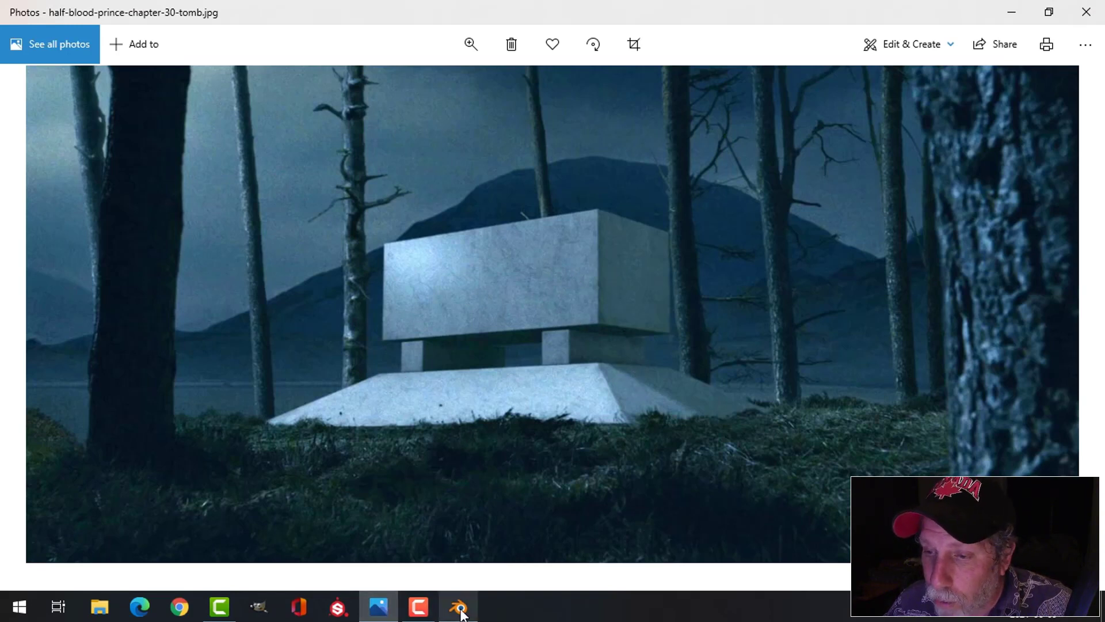
middle_click(523, 296)
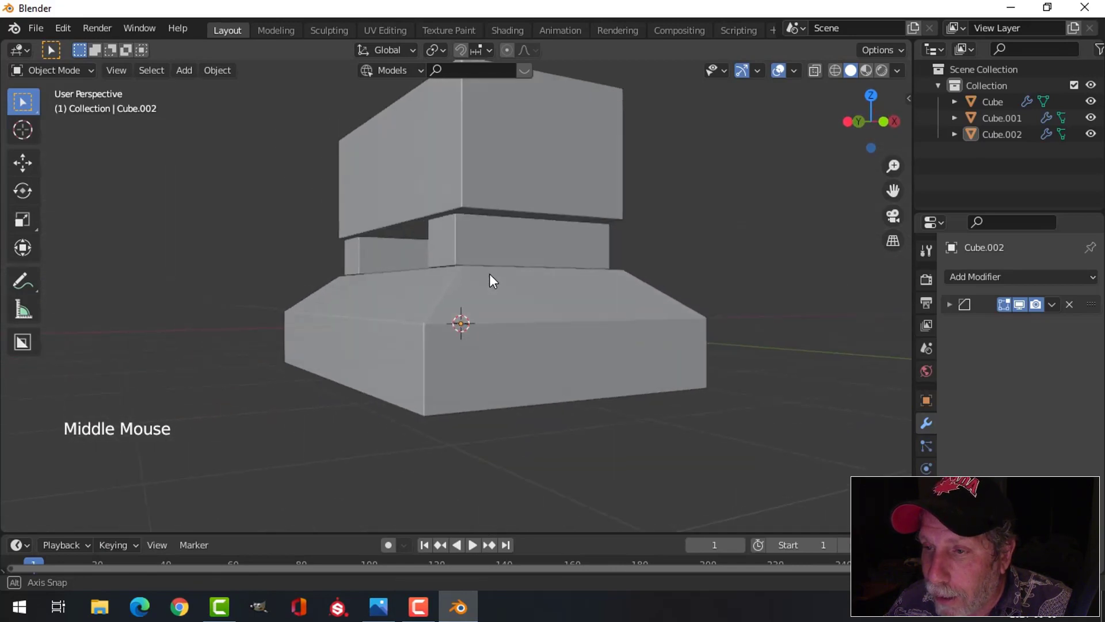
Select the slab and set its origin to the centre of its geometry via Object > Set Origin
left_click(531, 192)
middle_click(411, 300)
middle_click(394, 312)
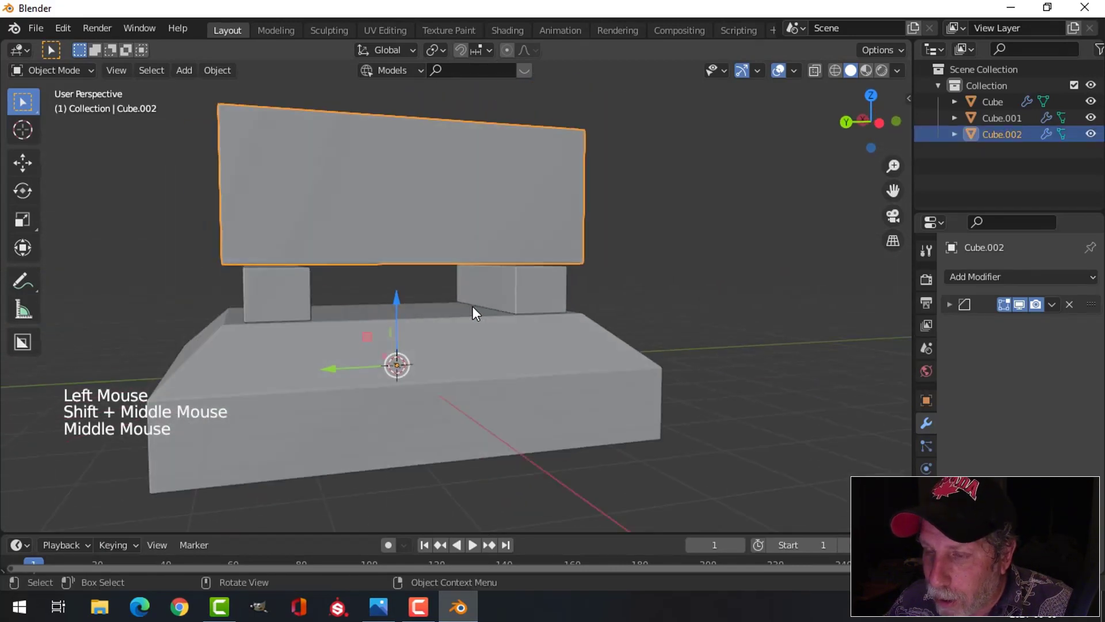
scroll("down", 3)
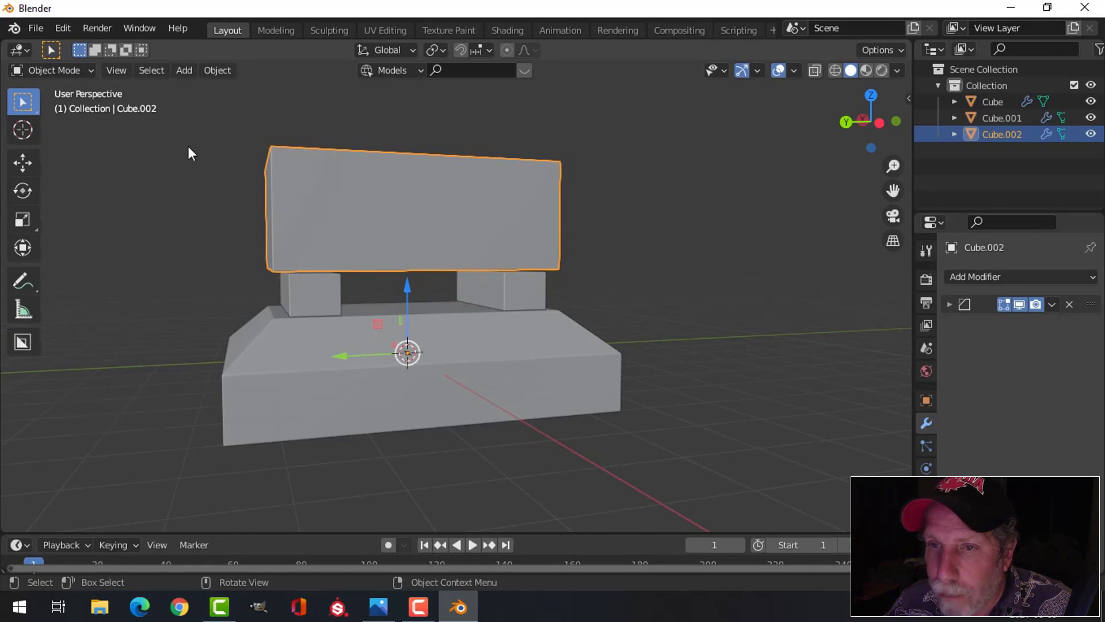
left_click(218, 73)
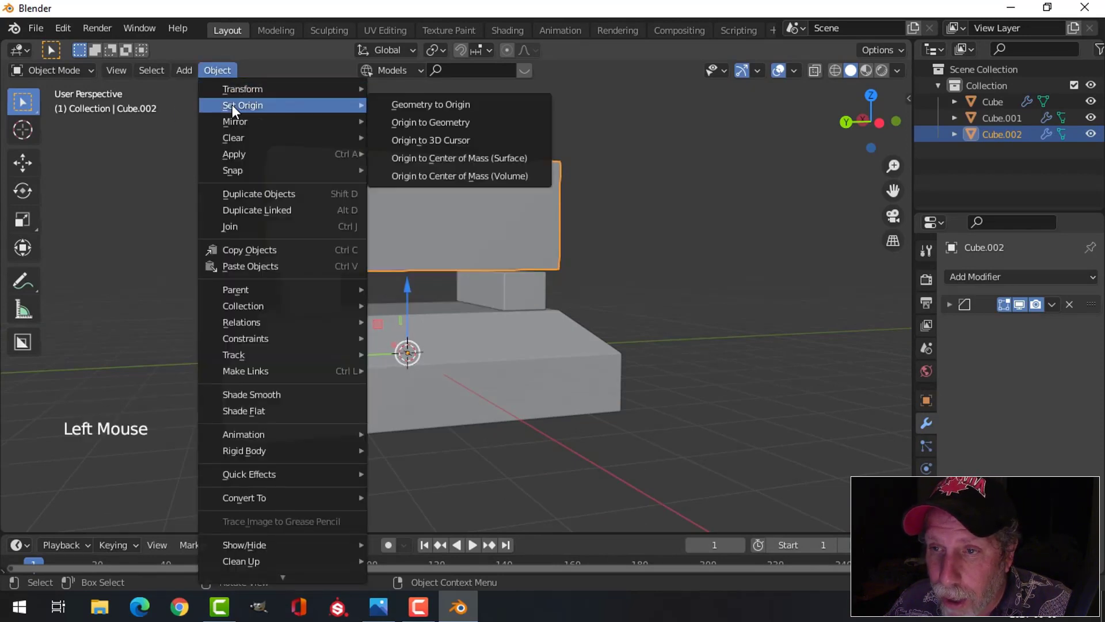
middle_click(543, 238)
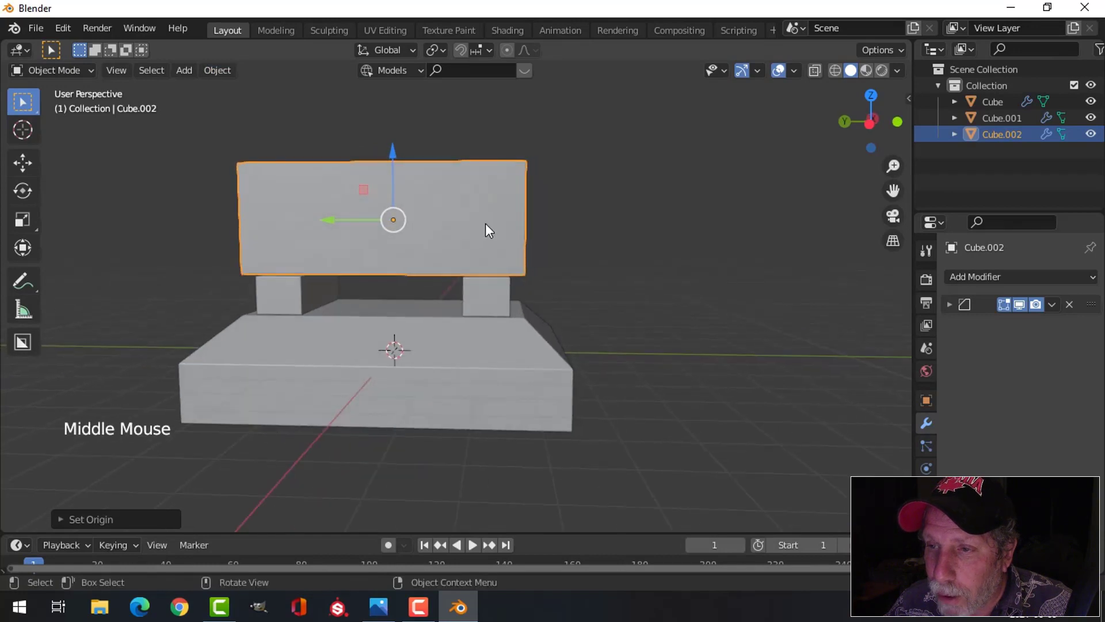
Switch to front orthographic view and frame the slab over the pillars
key("KP_1")
scroll("up", 3)
middle_click(471, 254)
scroll("up", 3)
middle_click(463, 294)
key("KP_1")
scroll("up", 3)
scroll("down", 3)
scroll("up", 3)
middle_click(455, 272)
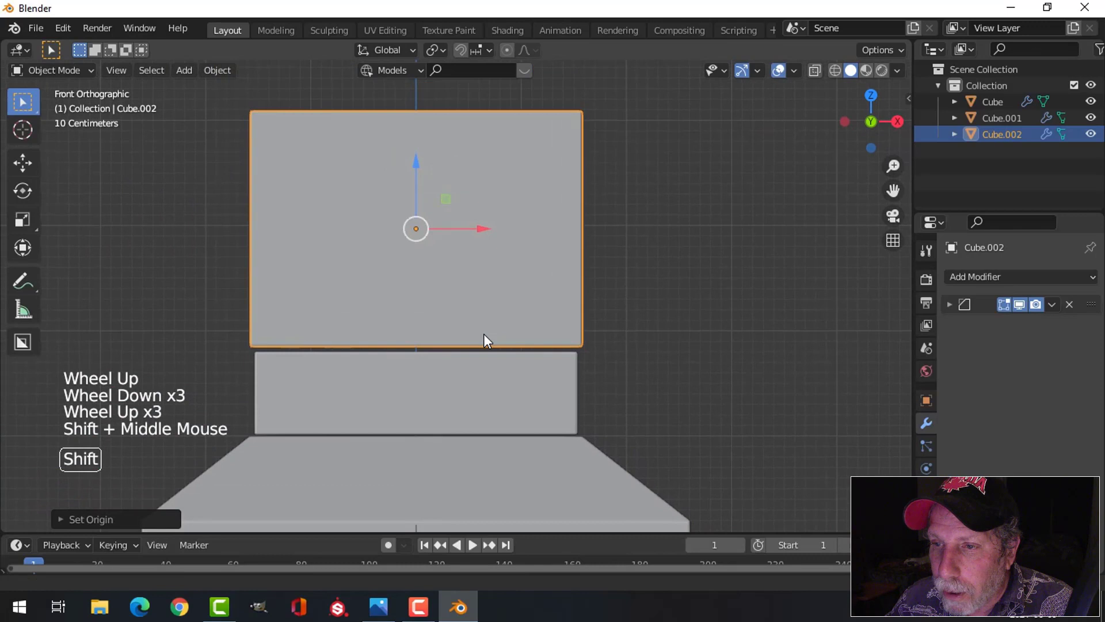
middle_click(494, 324)
middle_click(483, 304)
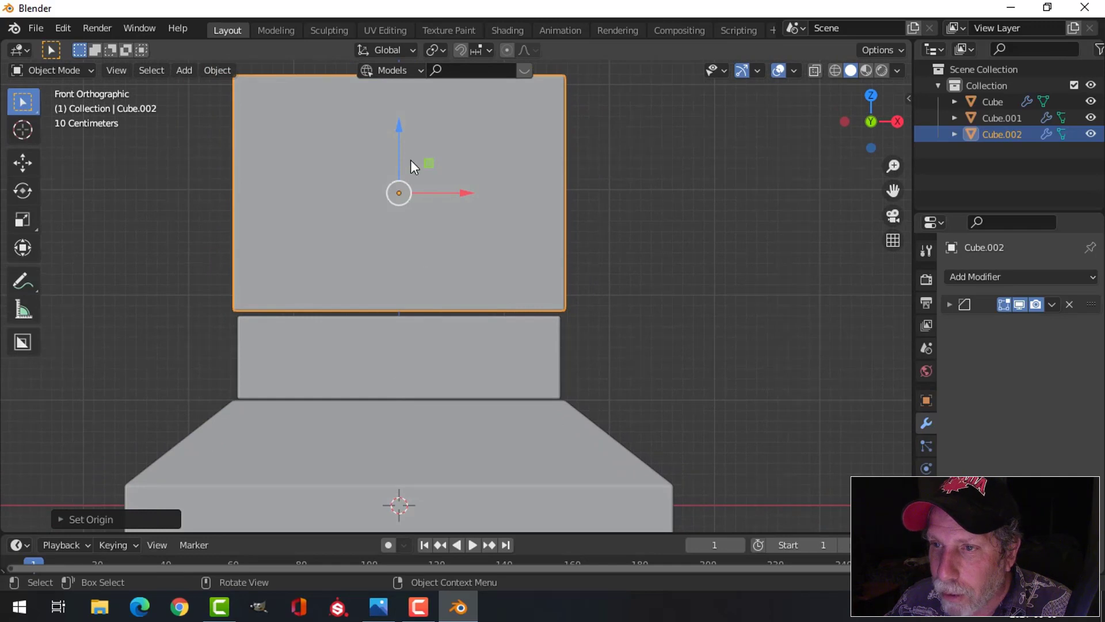
Lower the top slab along Z until it rests on the pillars
left_click(401, 132)
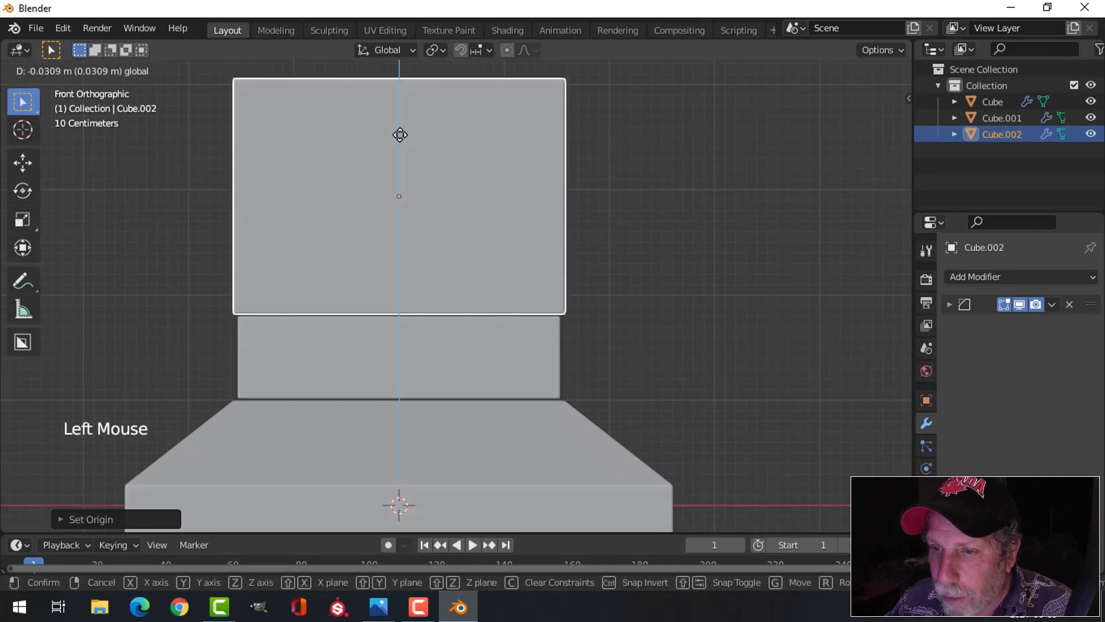
key("alt+a")
middle_click(539, 323)
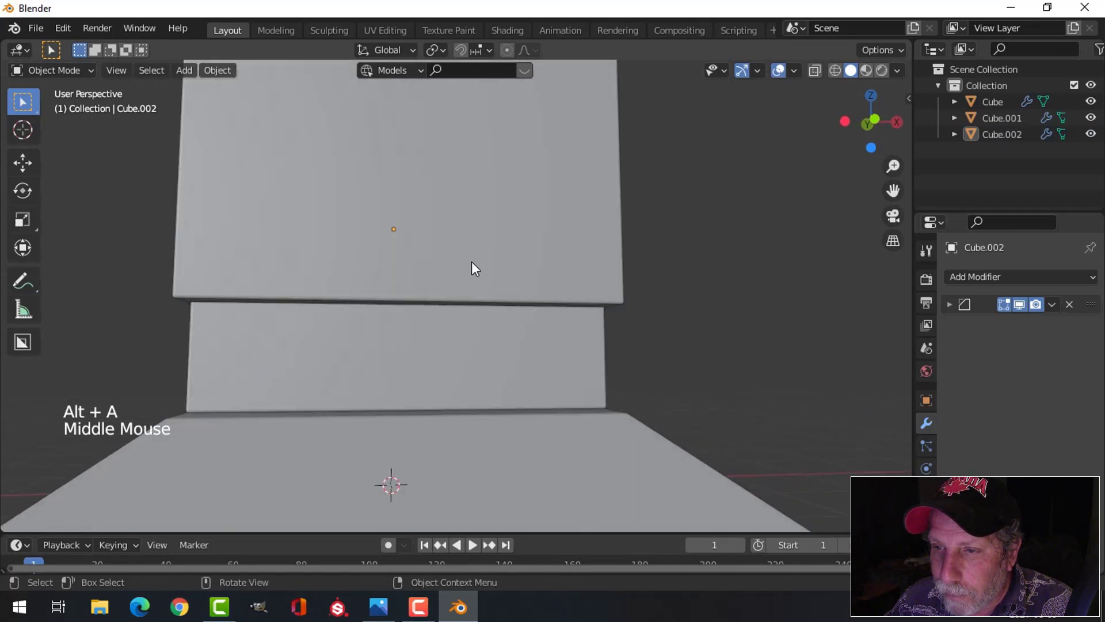
Select the slab and pillars together and move them as one unit in front view
left_click(480, 272)
middle_click(537, 306)
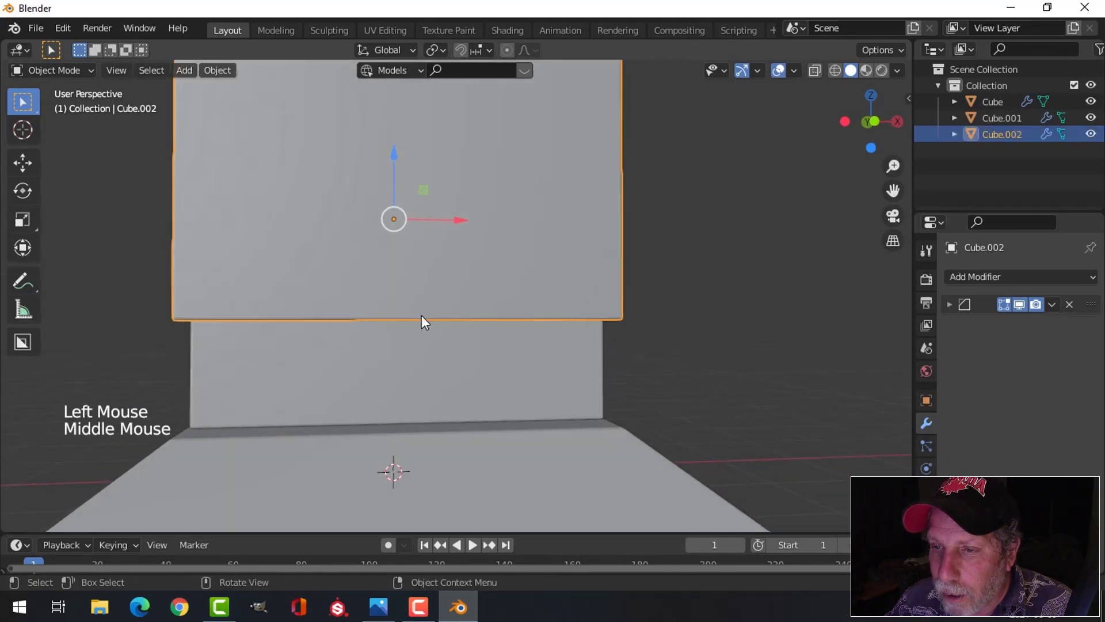
left_click(389, 372)
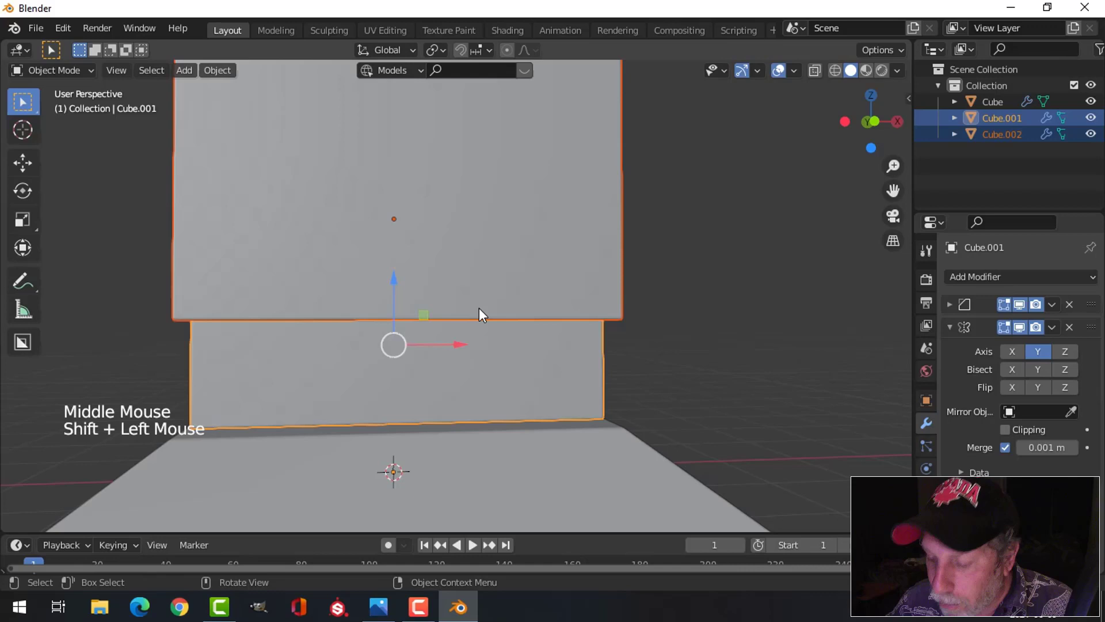
key("KP_1")
scroll("up", 3)
middle_click(498, 319)
left_click(381, 261)
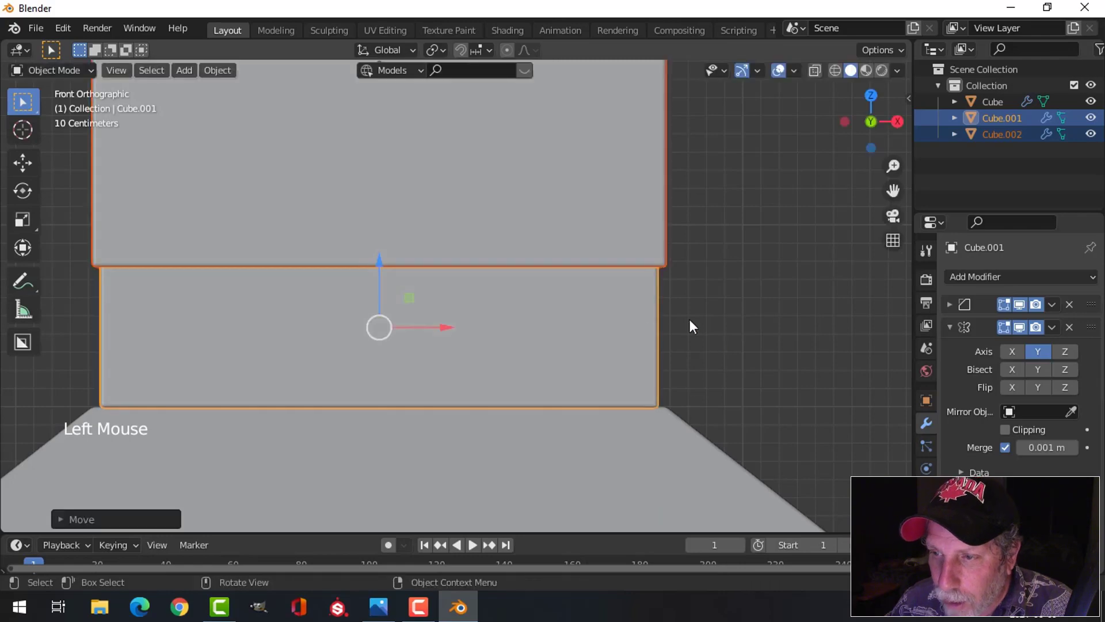
key("alt+a")
Zoom out and orbit to view the whole assembled tomb
scroll("down", 3)
middle_click(547, 352)
scroll("down", 3)
middle_click(536, 337)
scroll("down", 3)
middle_click(567, 345)
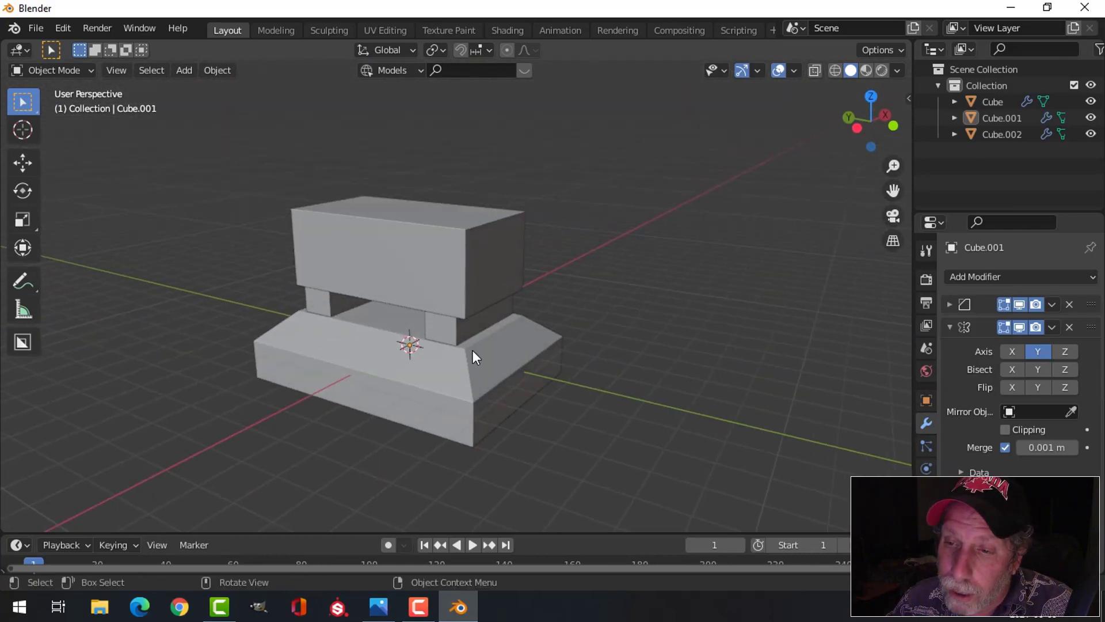
middle_click(534, 347)
middle_click(546, 352)
middle_click(532, 359)
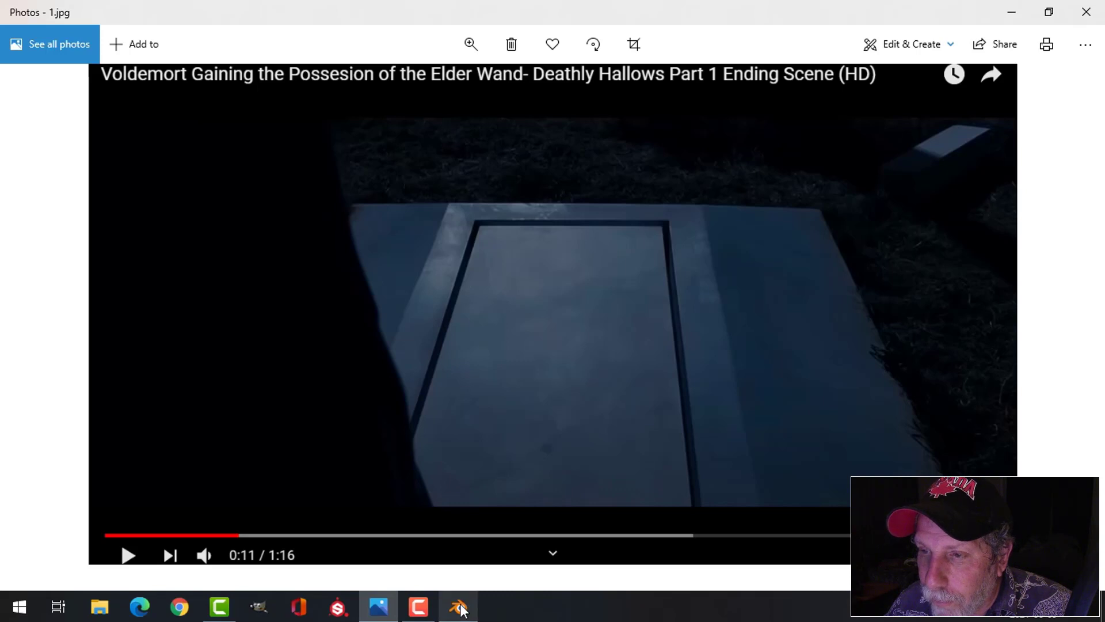
left_click(491, 272)
Hide a first selection of pillars and slab, then unhide everything to retry
middle_click(536, 320)
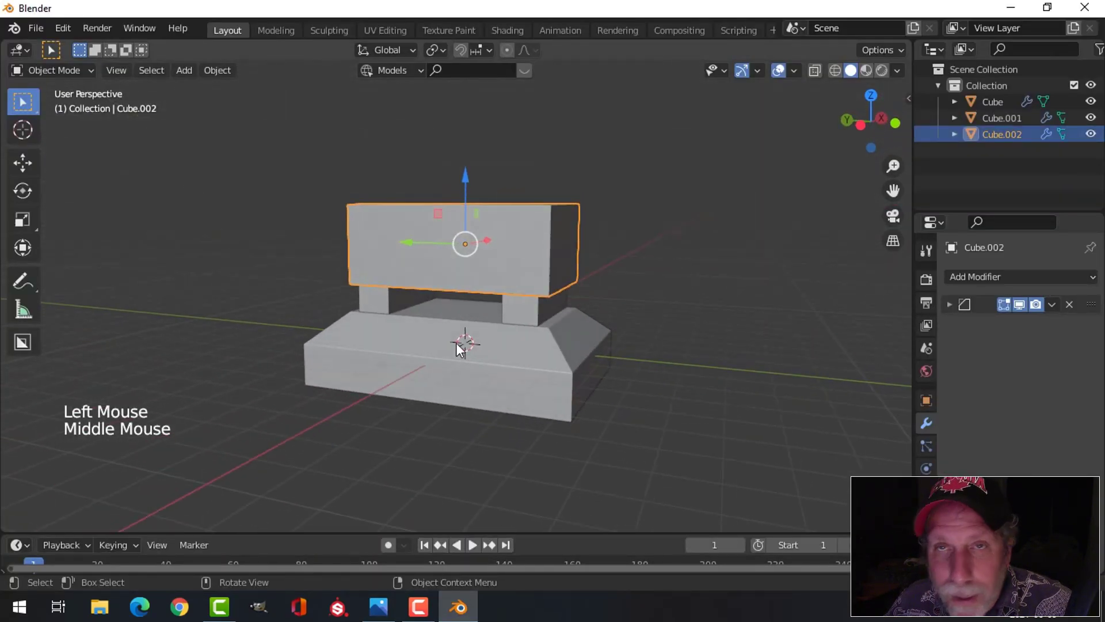
middle_click(601, 306)
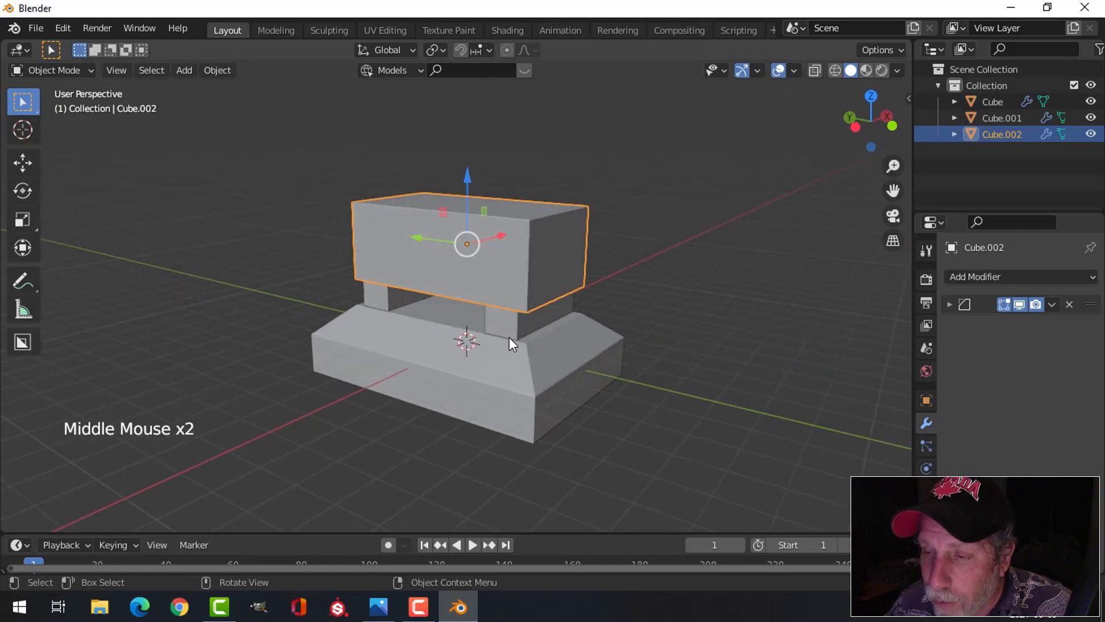
scroll("up", 3)
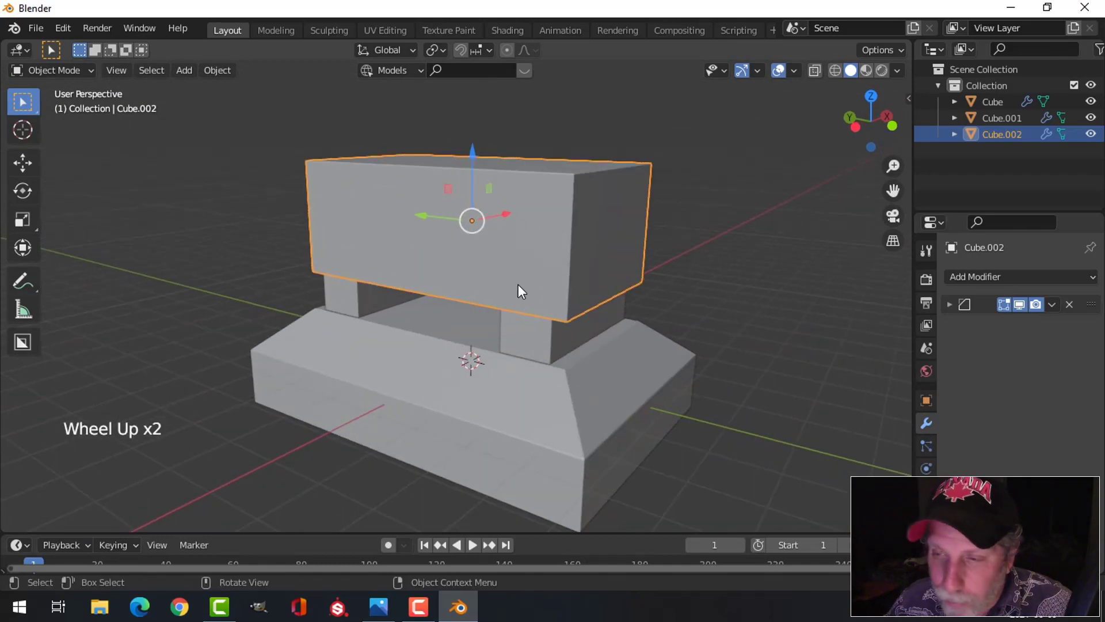
left_click(524, 333)
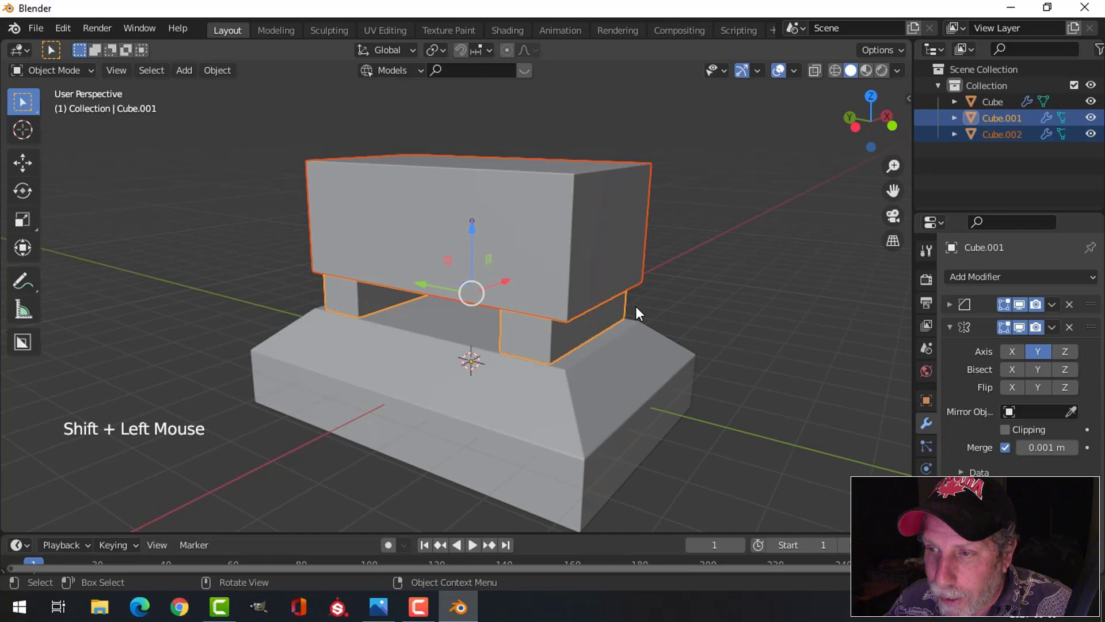
middle_click(625, 301)
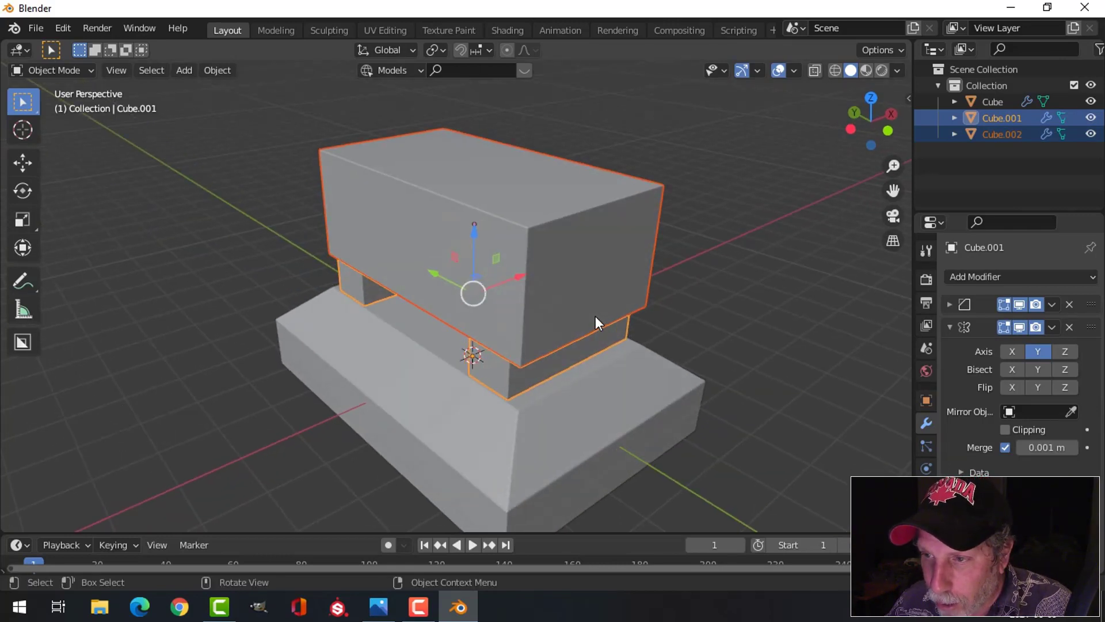
key("h")
middle_click(591, 317)
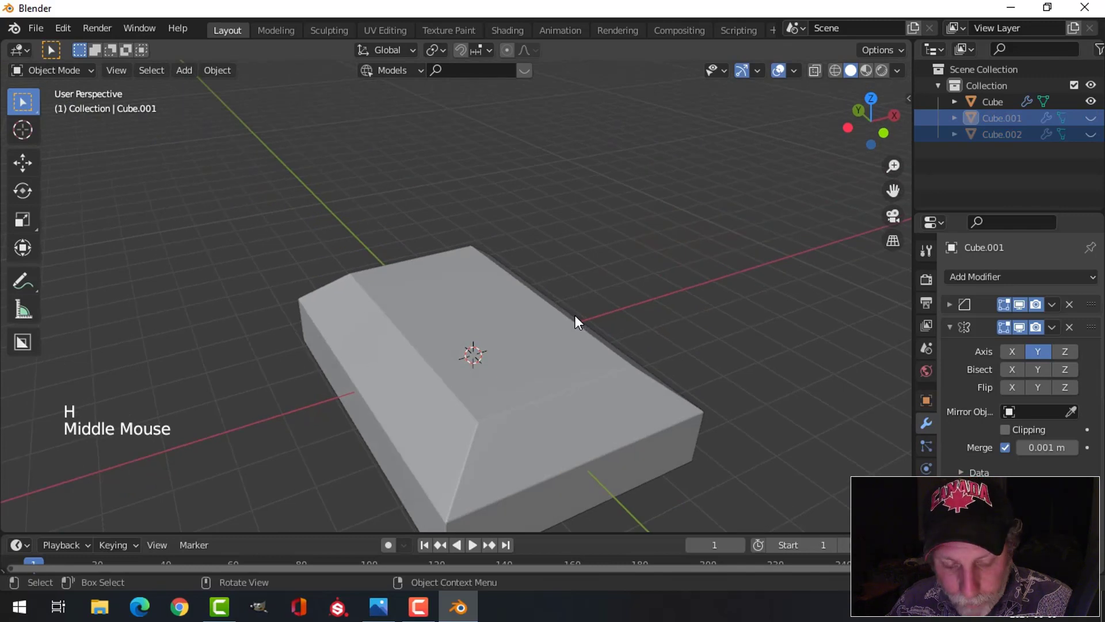
key("alt+h")
key("alt+a")
Hide Cube.001 and Cube.002 so only the beveled base remains, and select the base
middle_click(532, 299)
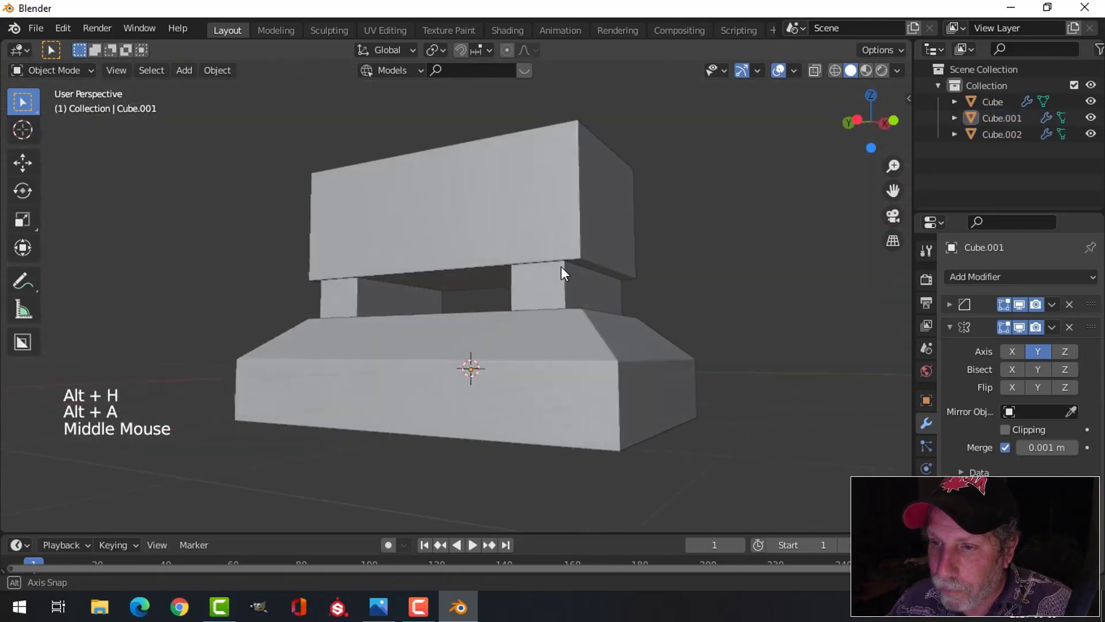
left_click(496, 262)
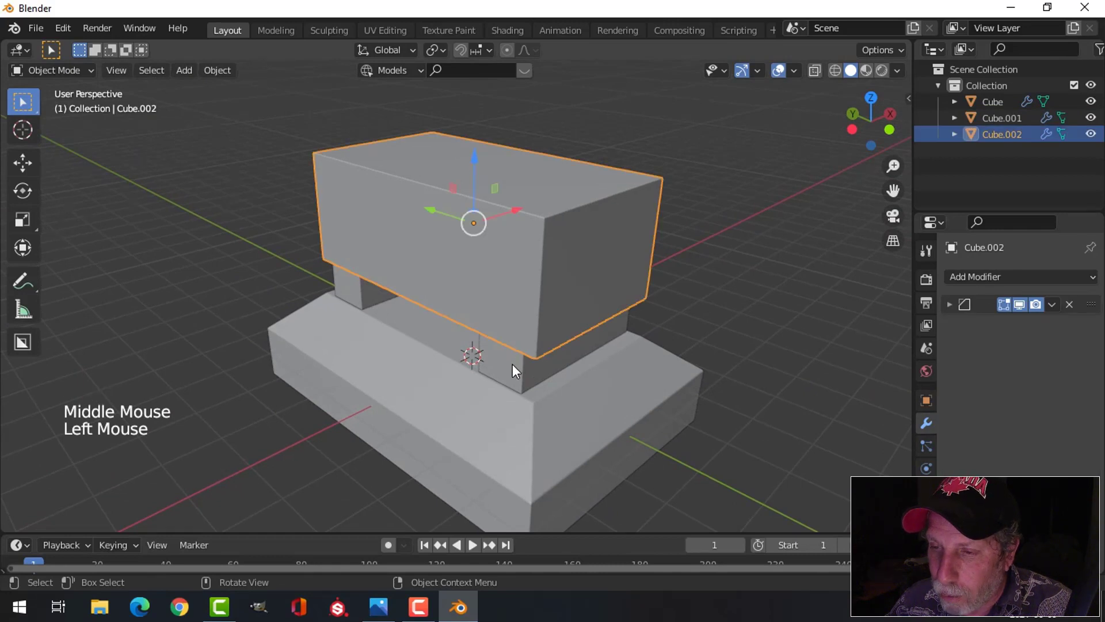
left_click(515, 368)
key("h")
middle_click(604, 327)
left_click(487, 337)
middle_click(567, 309)
middle_click(567, 241)
middle_click(566, 254)
middle_click(570, 285)
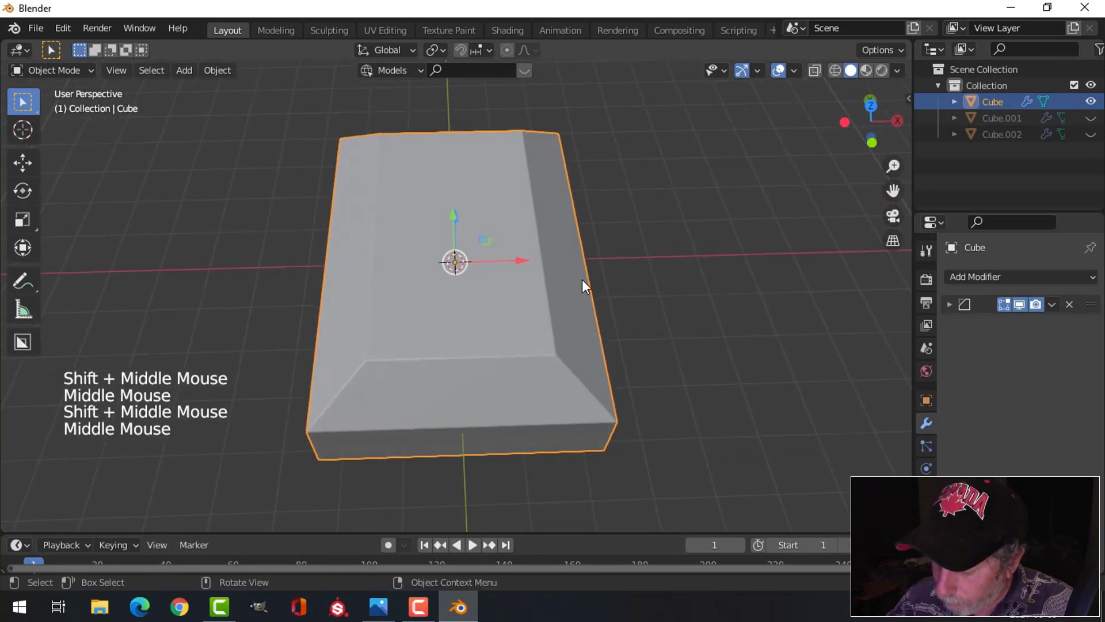
View the base from the top, enter Edit Mode and inset its top face
key("KP_7")
middle_click(571, 307)
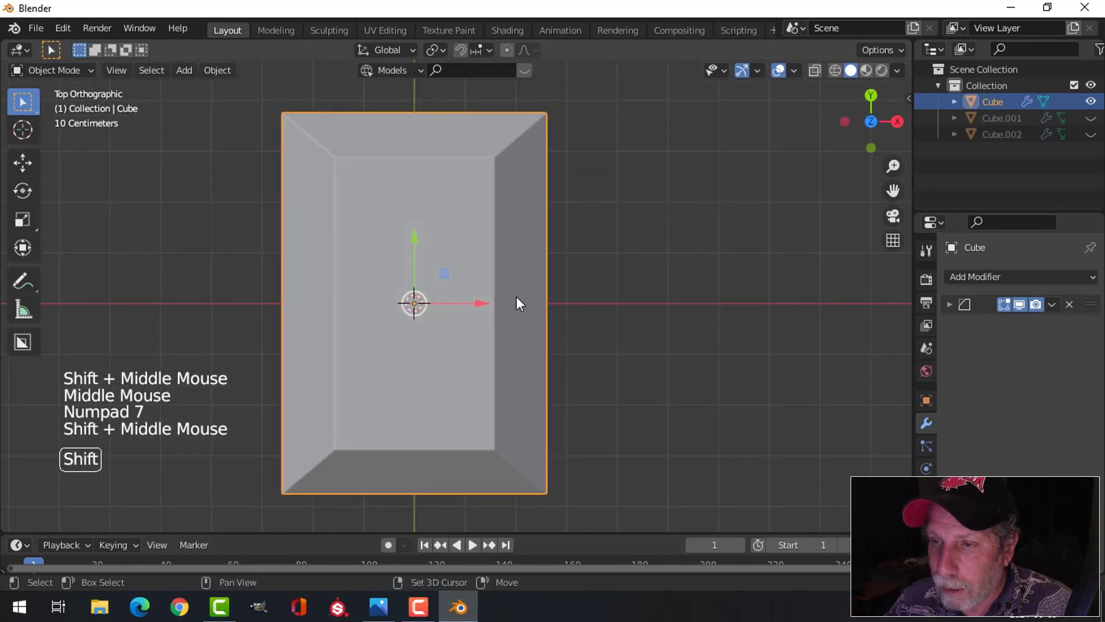
key("Tab")
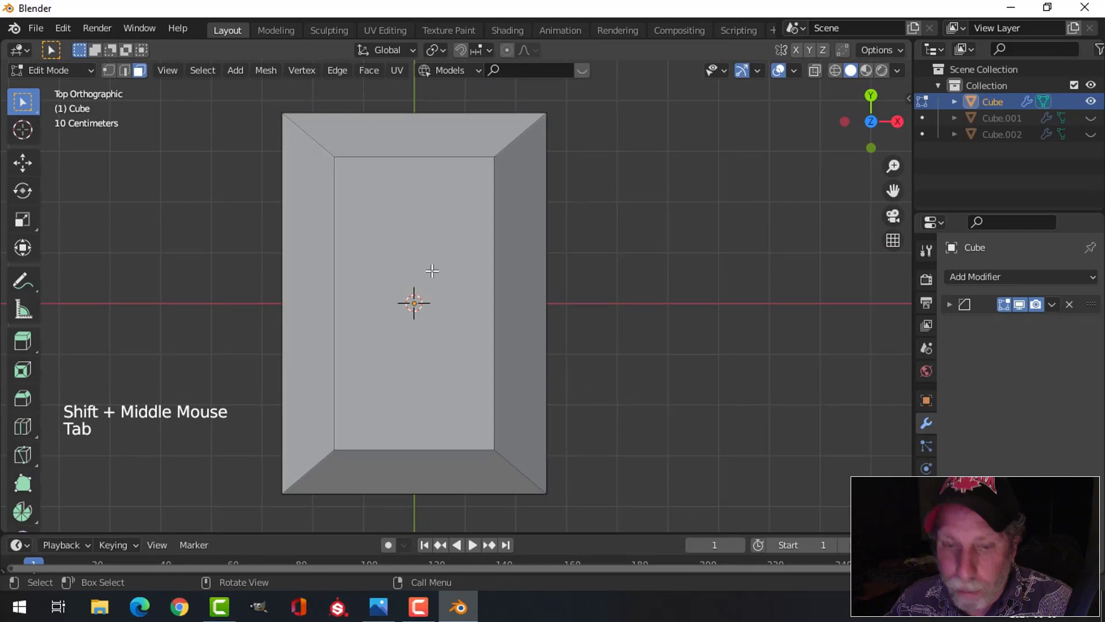
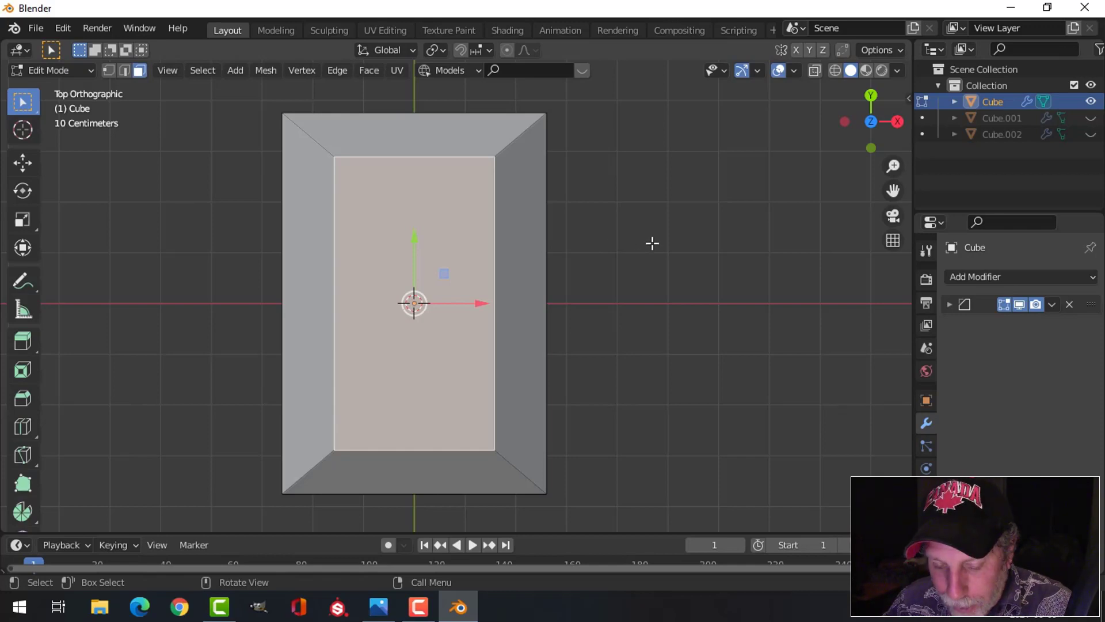
key("i")
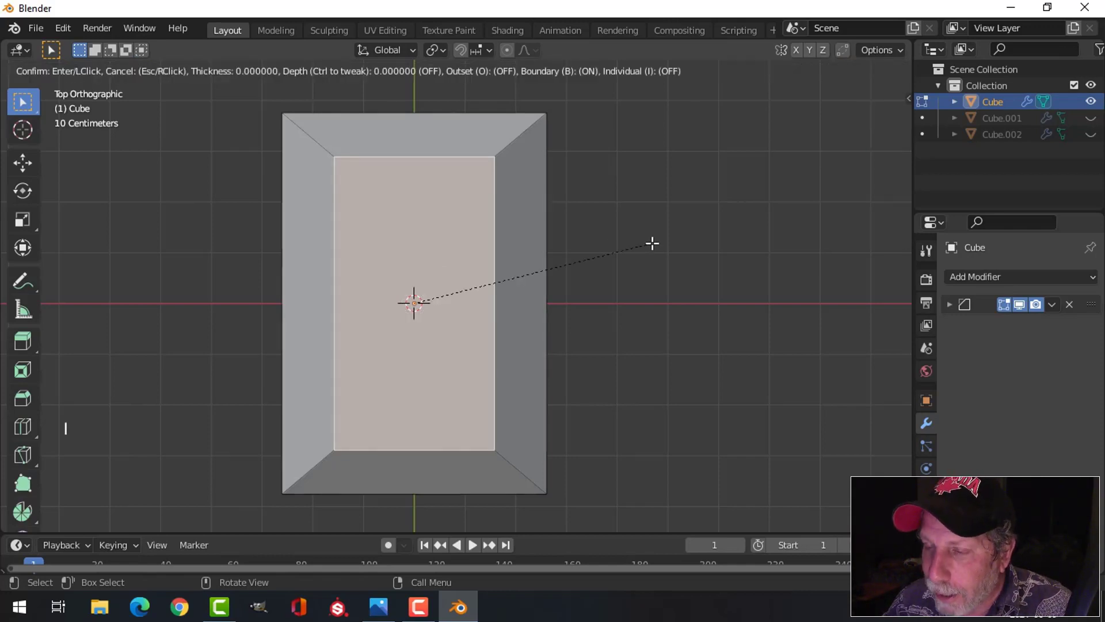
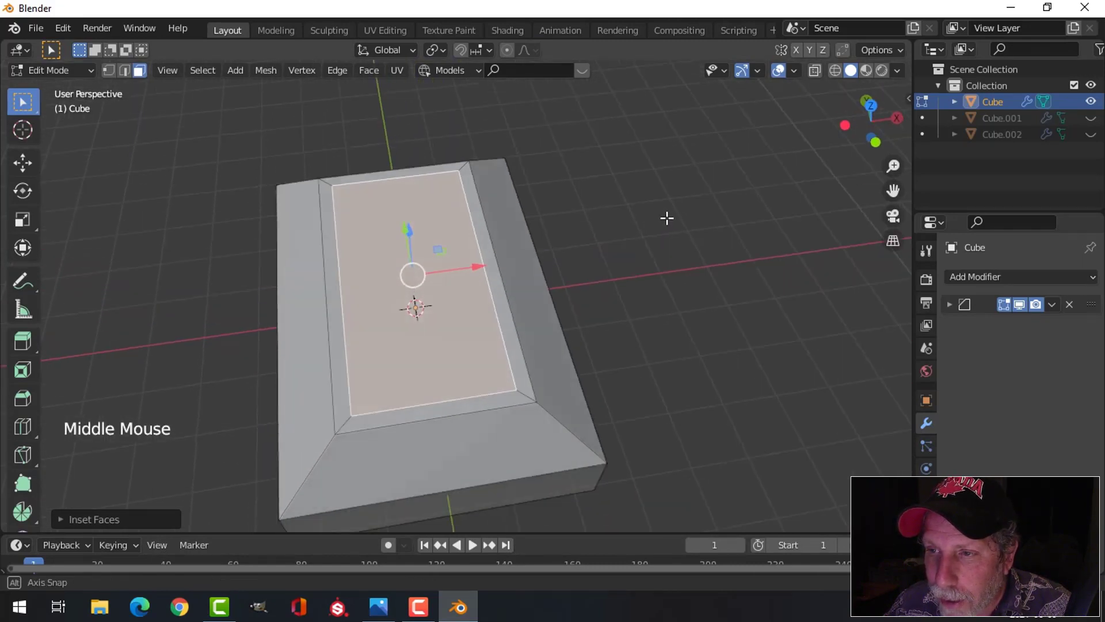
Scale the inset face along X and Y, extrude it down into a recess, and return to Object Mode
key("s")
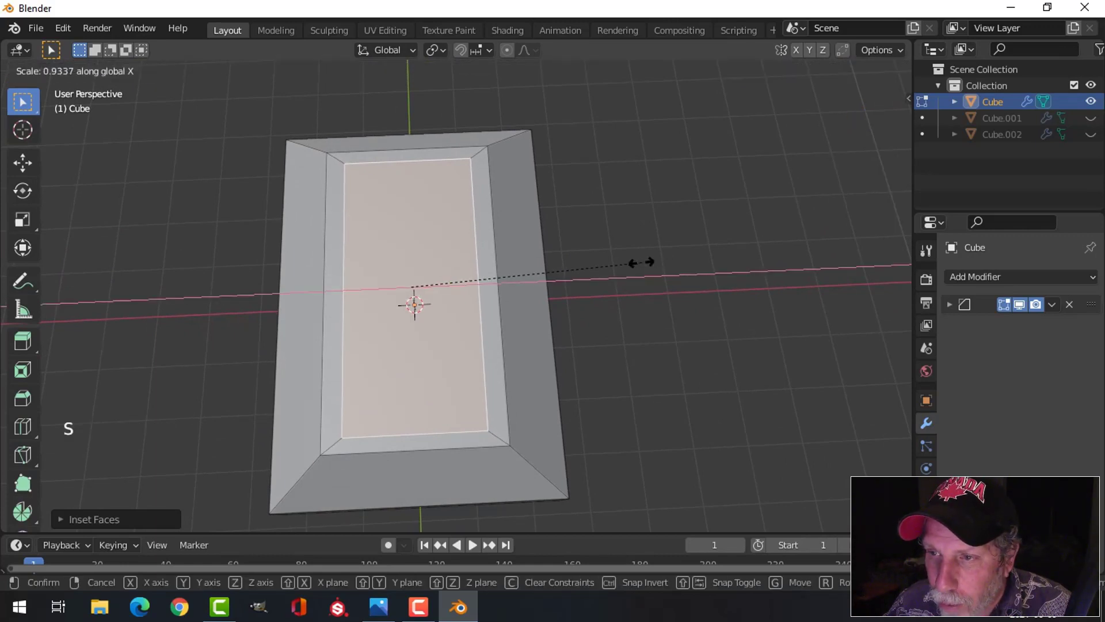
key("s")
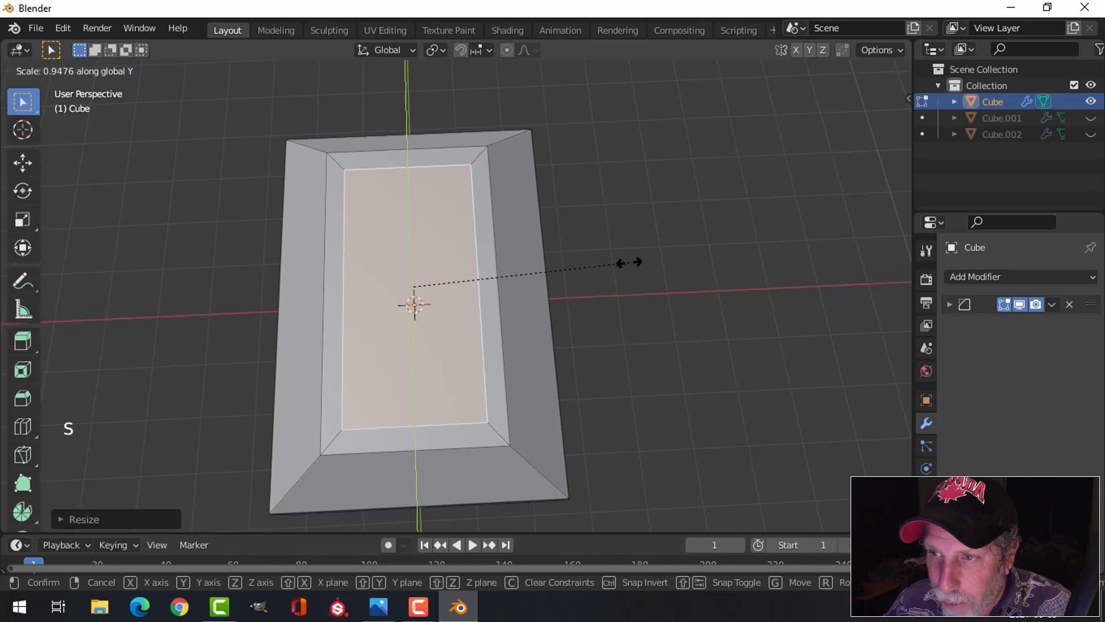
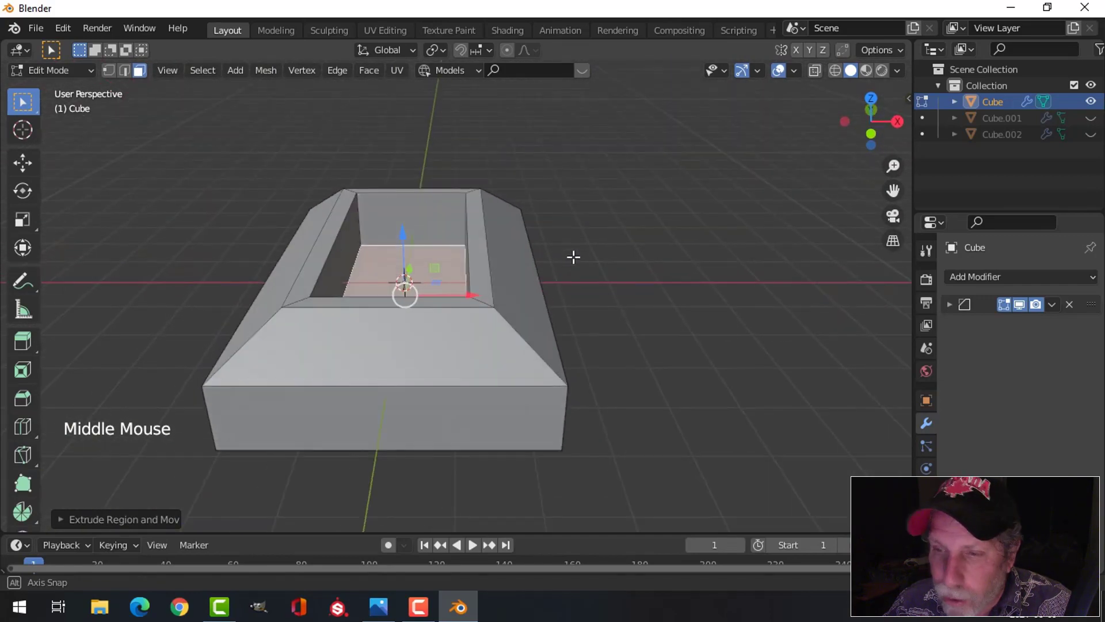
key("alt+a")
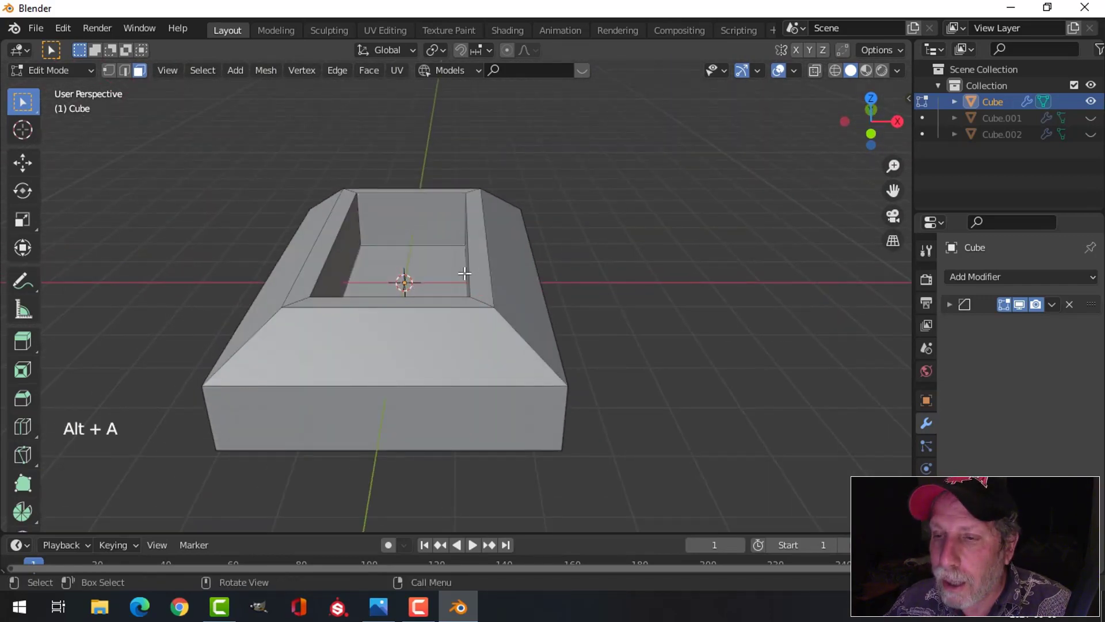
key("Tab")
middle_click(434, 284)
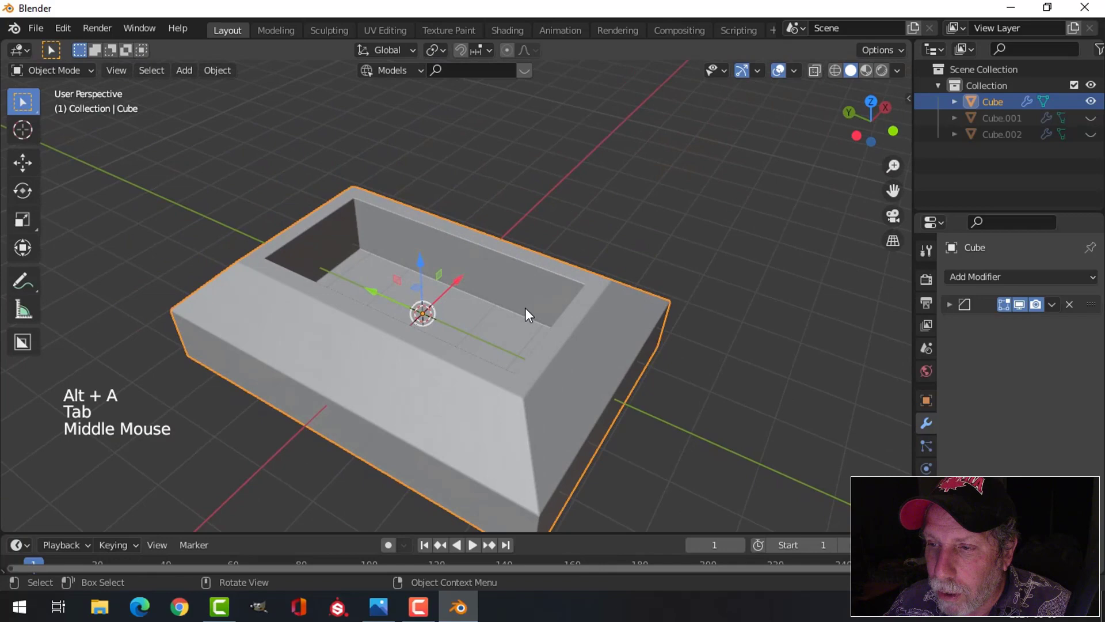
key("alt+a")
middle_click(484, 288)
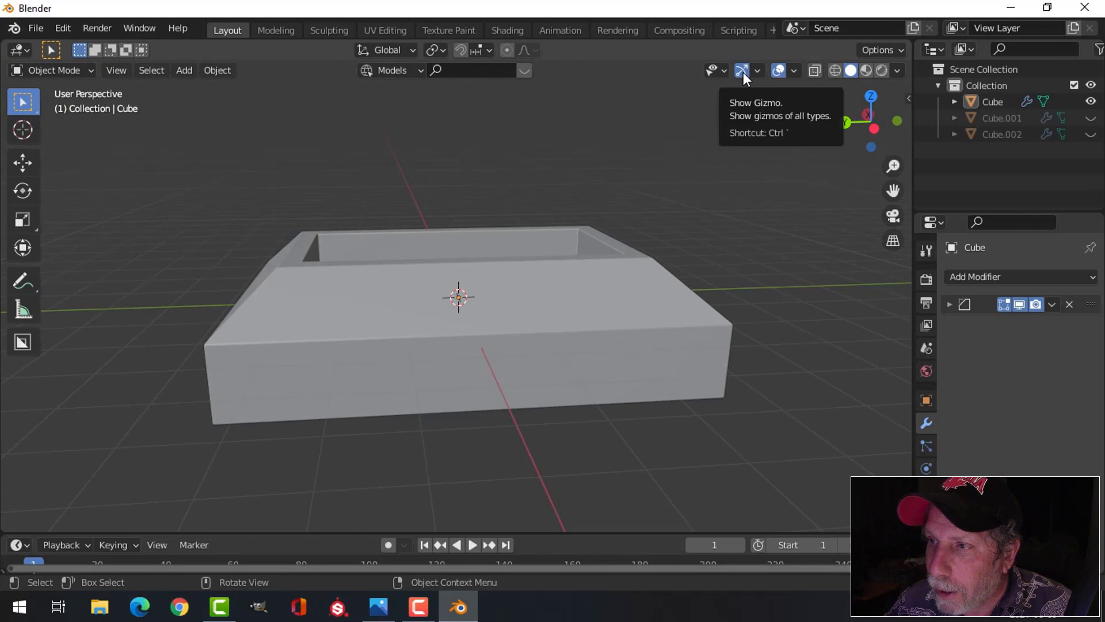
left_click(747, 77)
left_click(785, 77)
middle_click(660, 287)
scroll("up", 3)
middle_click(539, 349)
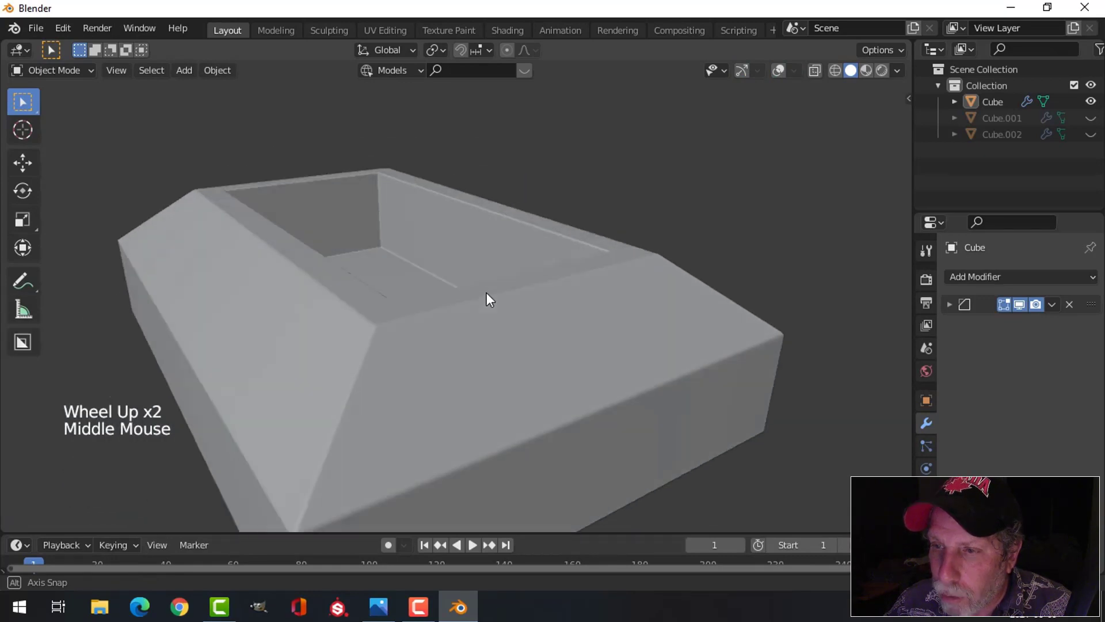
key("alt+h")
middle_click(506, 300)
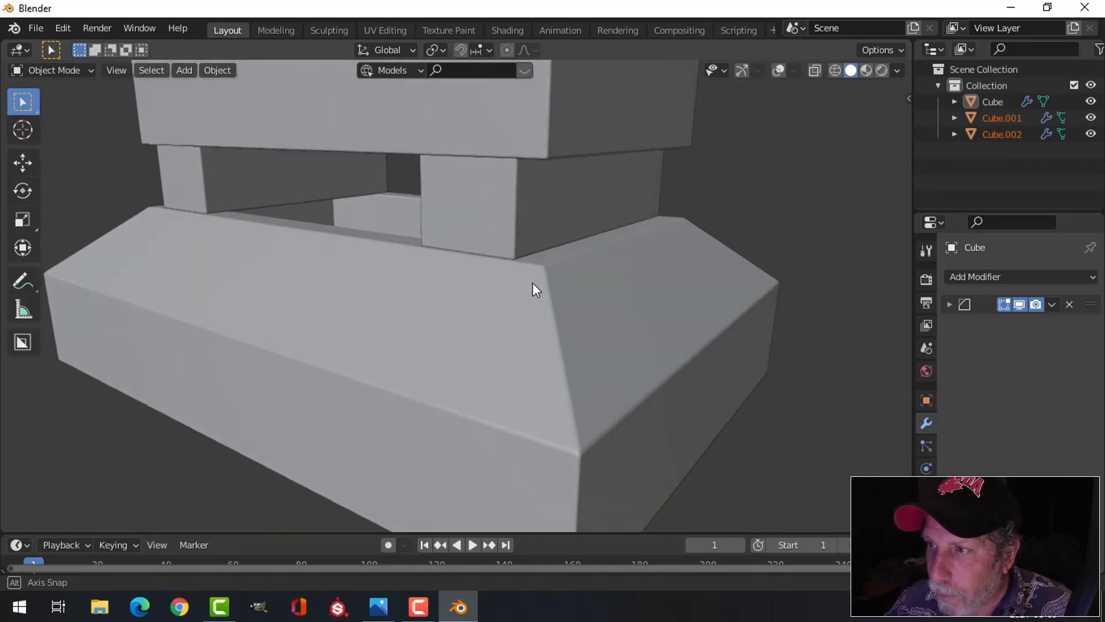
left_click(743, 73)
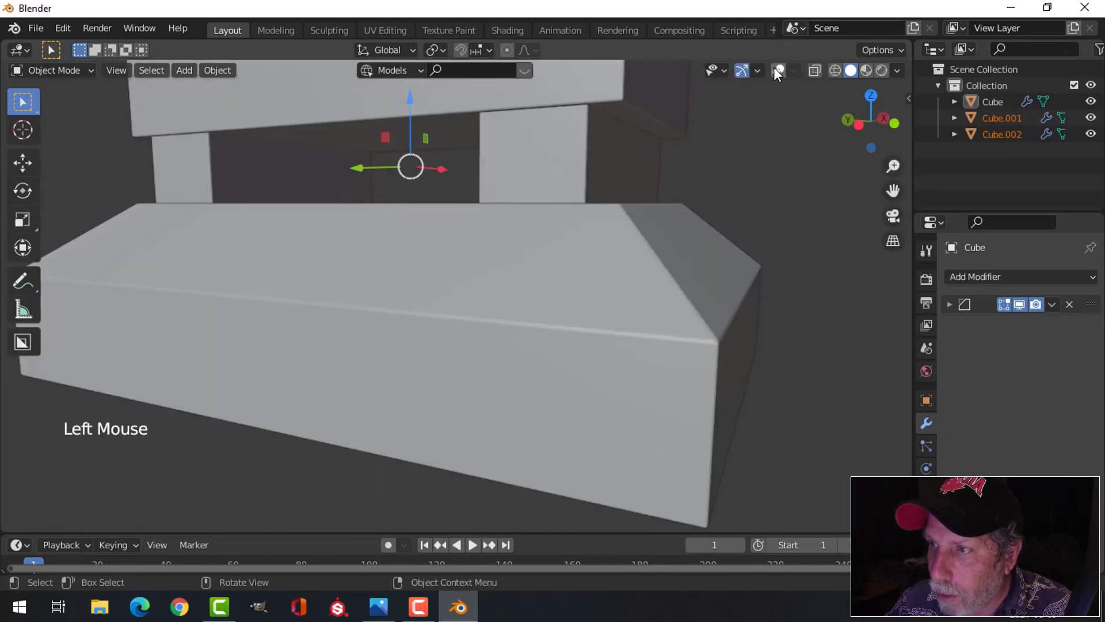
left_click(780, 73)
left_click(613, 98)
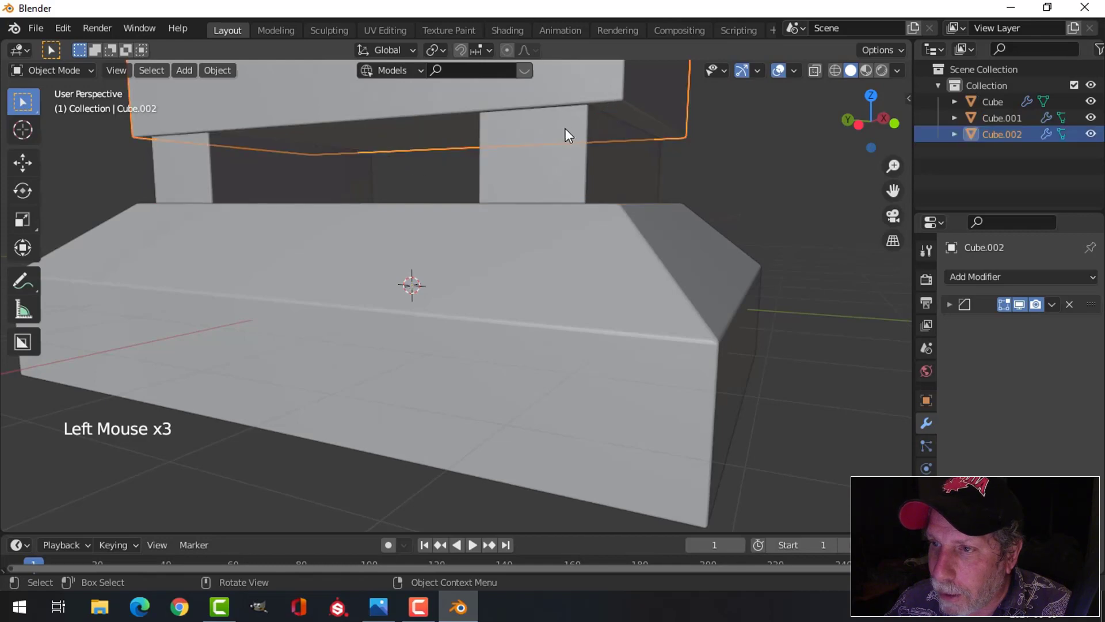
left_click(570, 133)
key("h")
middle_click(617, 200)
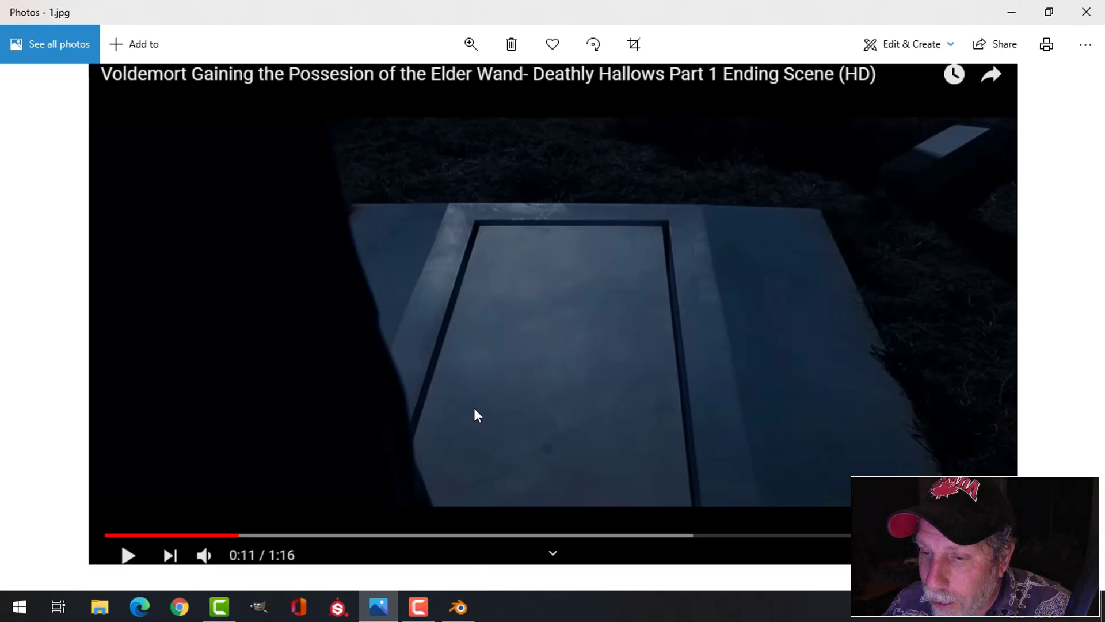
left_click(404, 270)
Duplicate the recess floor face upward and separate it into its own object with P > Selection
key("Tab")
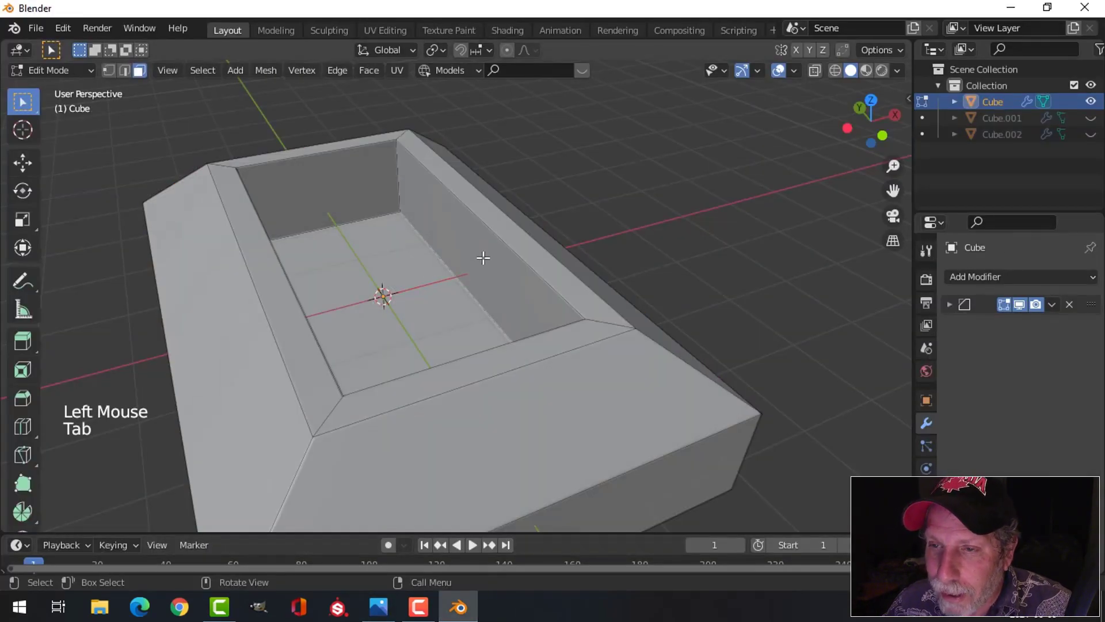
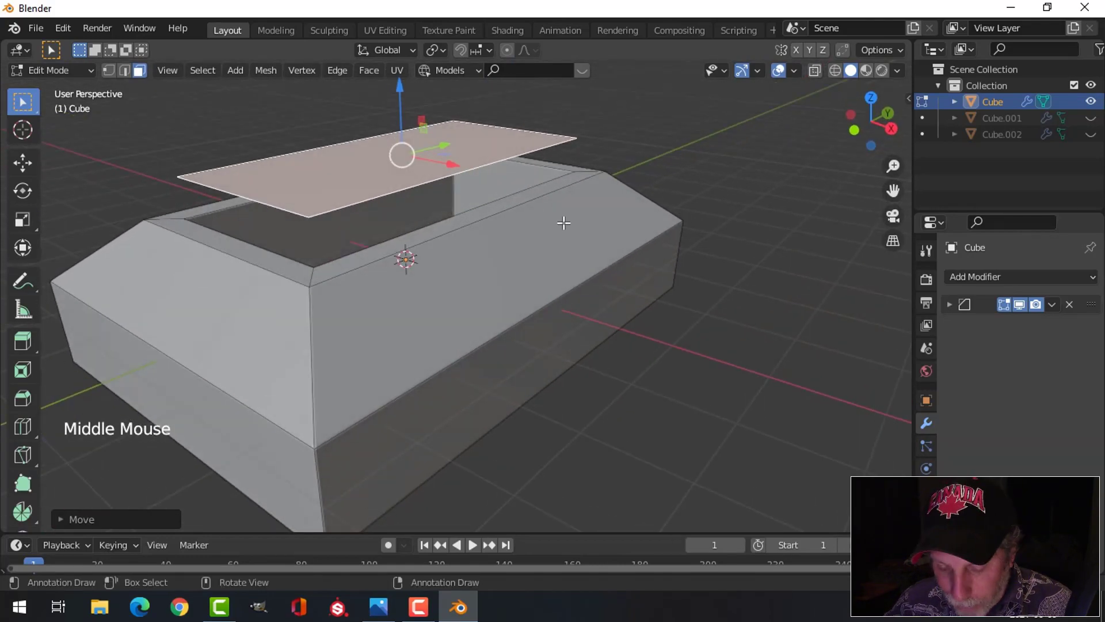
key("p")
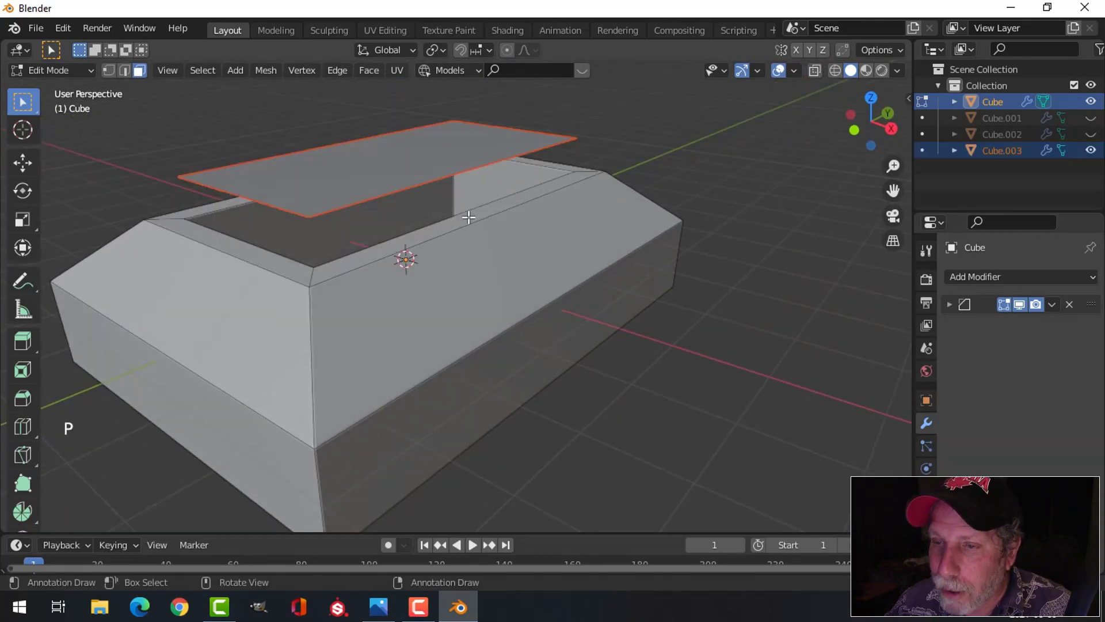
key("Tab")
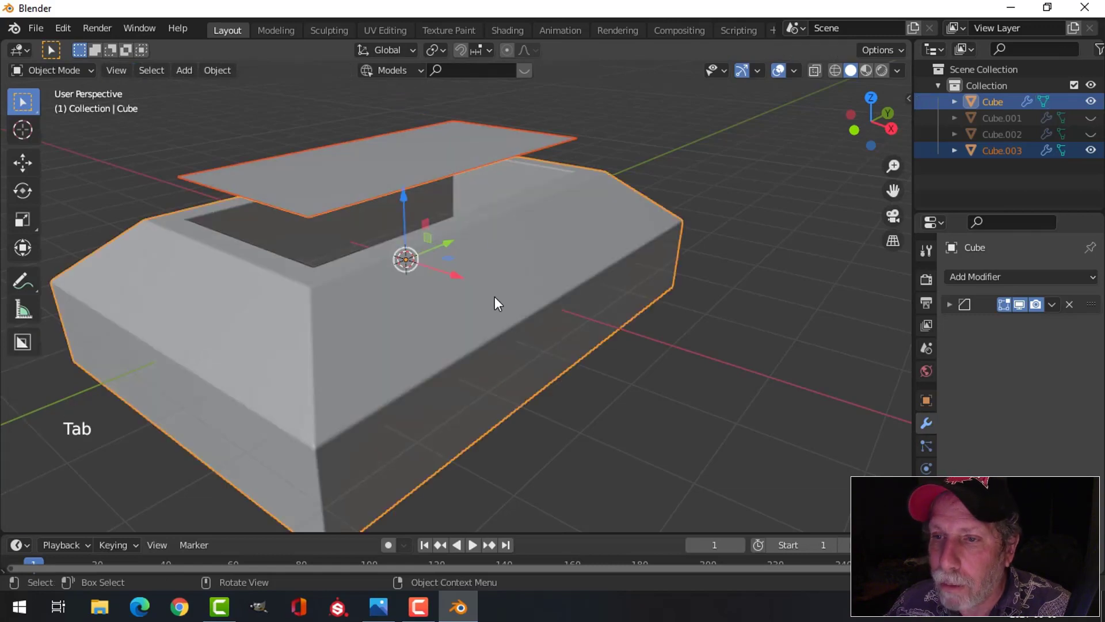
Back in Object Mode, select the new lid object Cube.003 above the base
left_click(452, 169)
left_click(523, 295)
left_click(462, 160)
middle_click(566, 235)
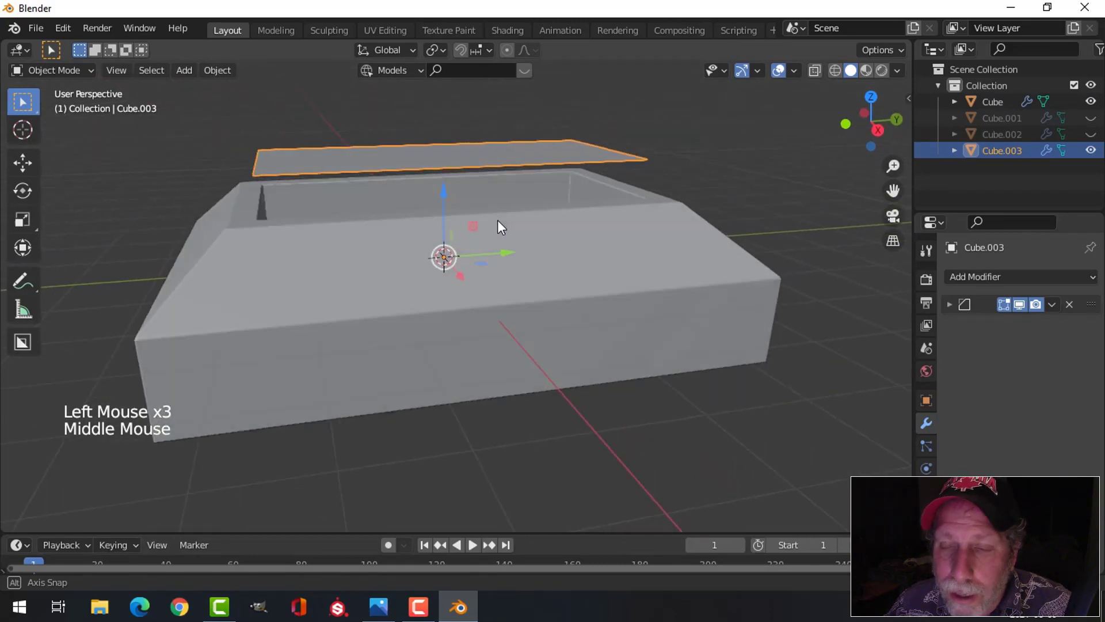
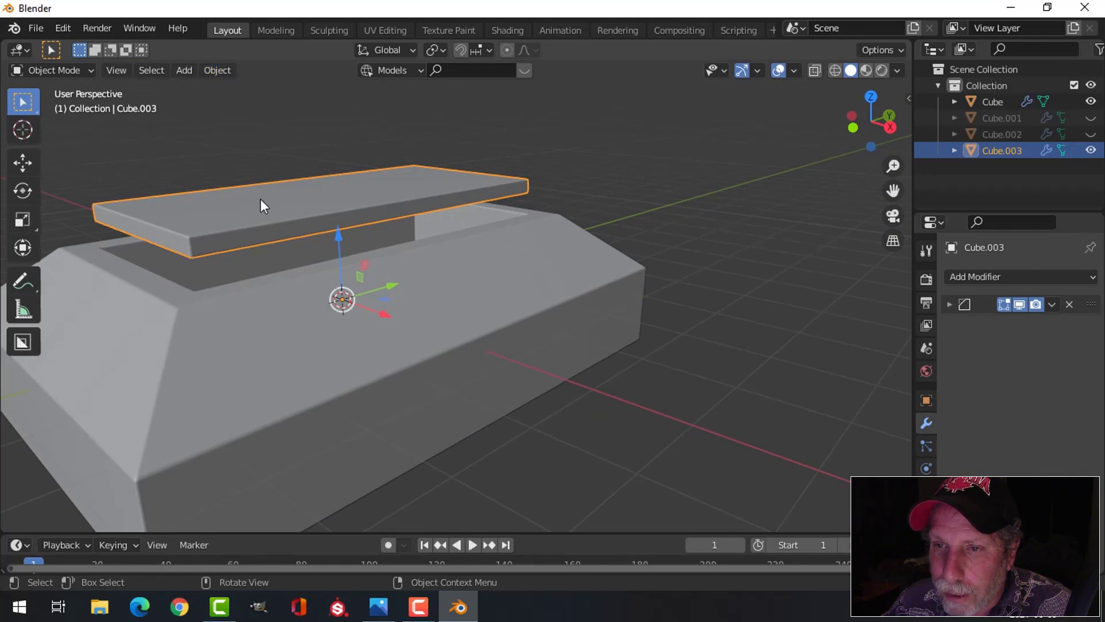
Set the lid Cube.003's origin to the centre of its geometry
right_click(264, 203)
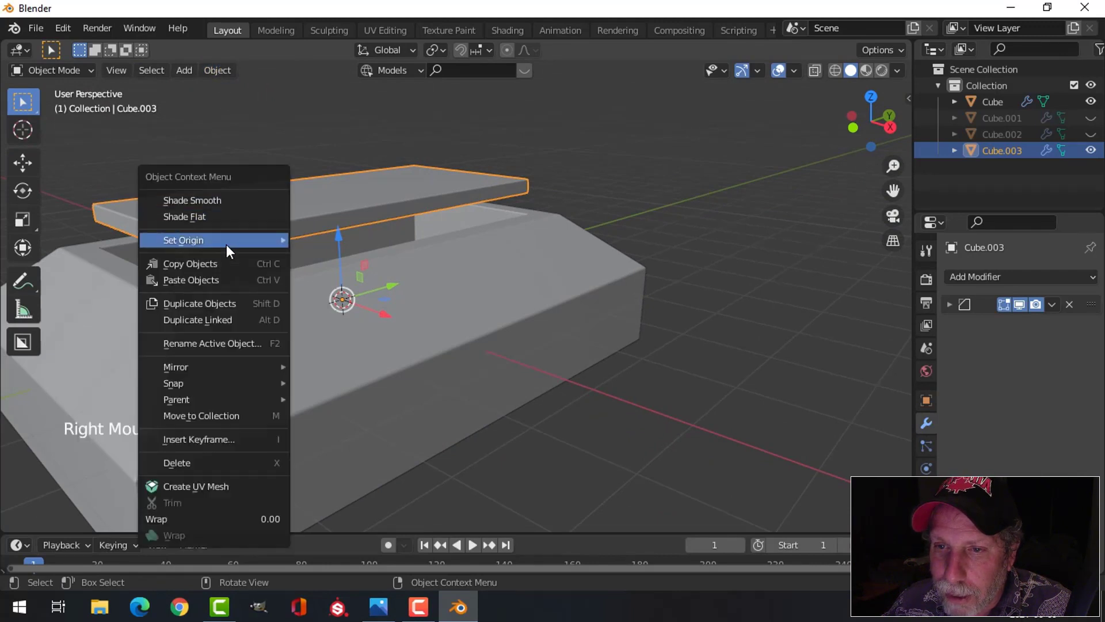
middle_click(502, 233)
middle_click(391, 212)
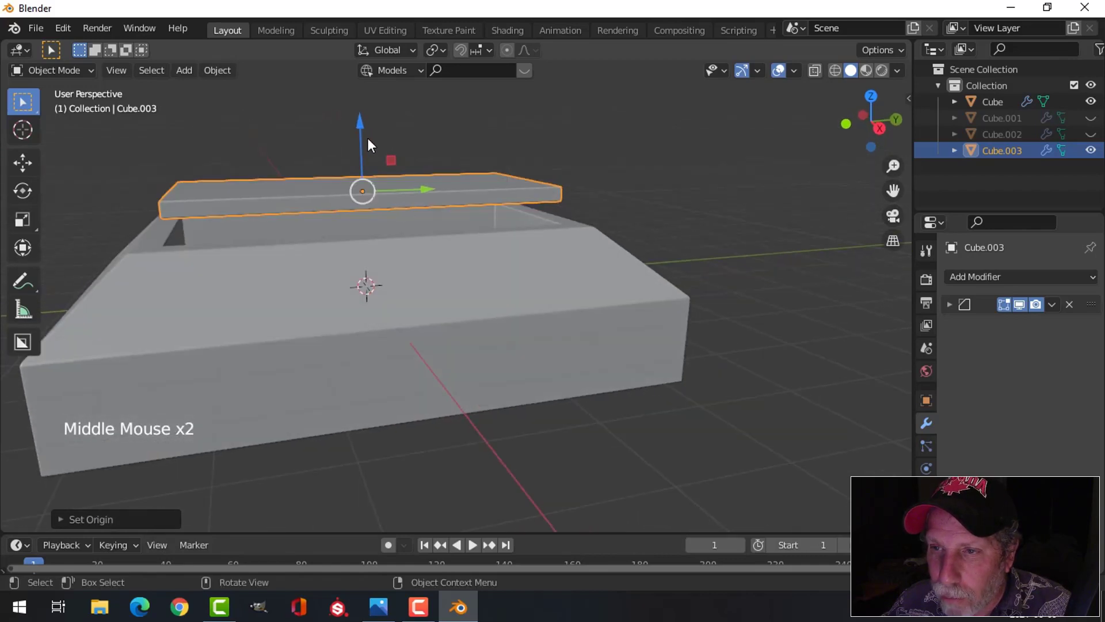
left_click(362, 124)
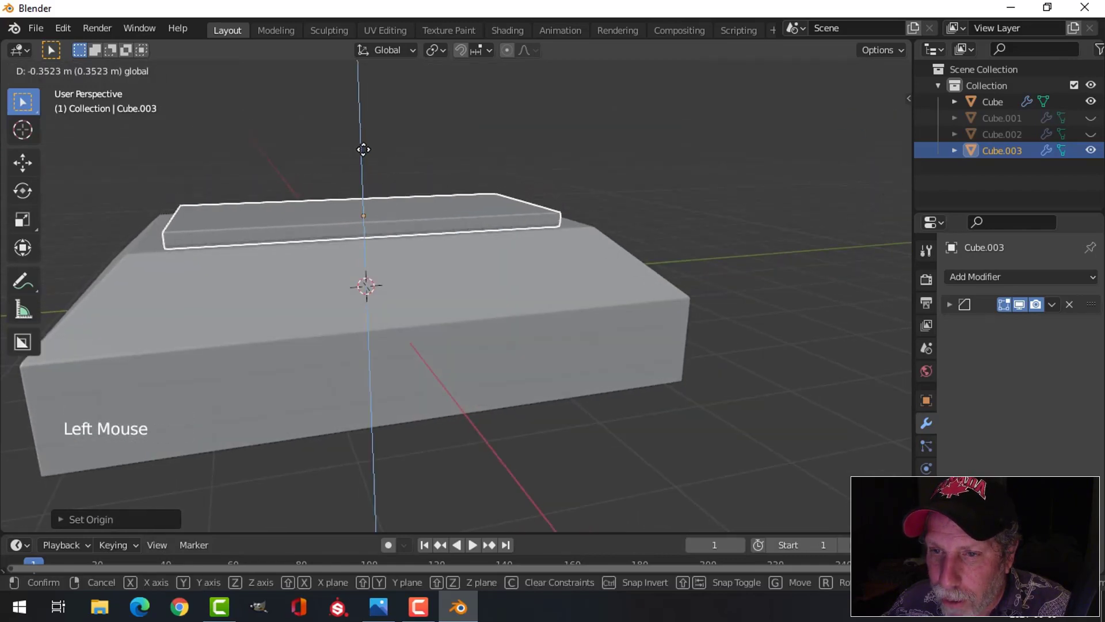
Lower the lid along Z into the recess and orbit to check it sits flush
middle_click(451, 241)
key("alt+a")
middle_click(483, 244)
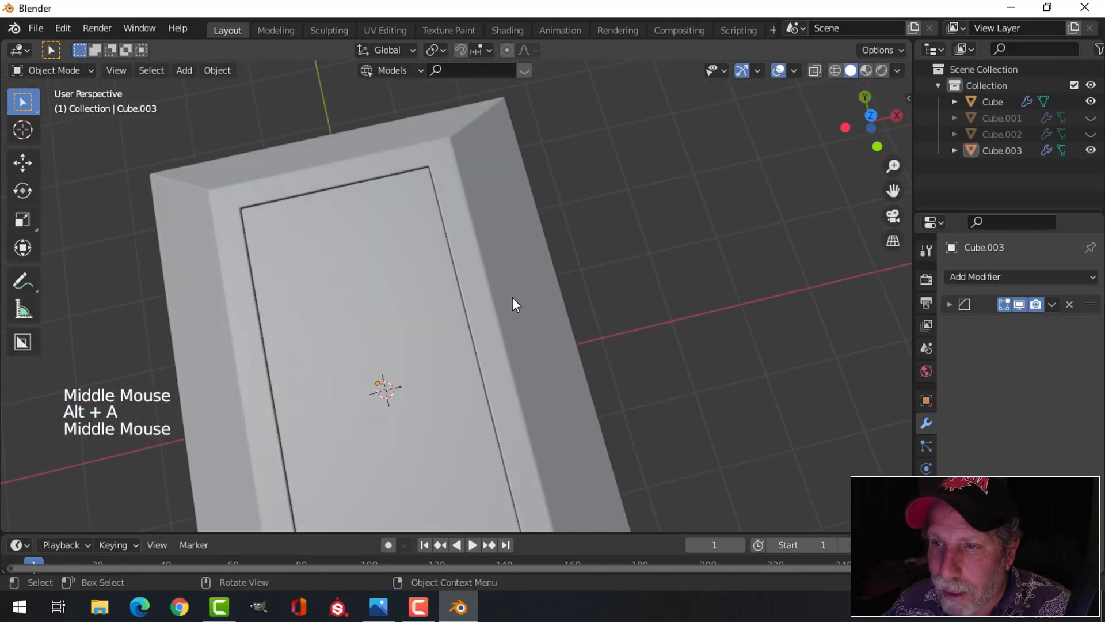
scroll("down", 3)
middle_click(456, 298)
scroll("up", 3)
middle_click(283, 261)
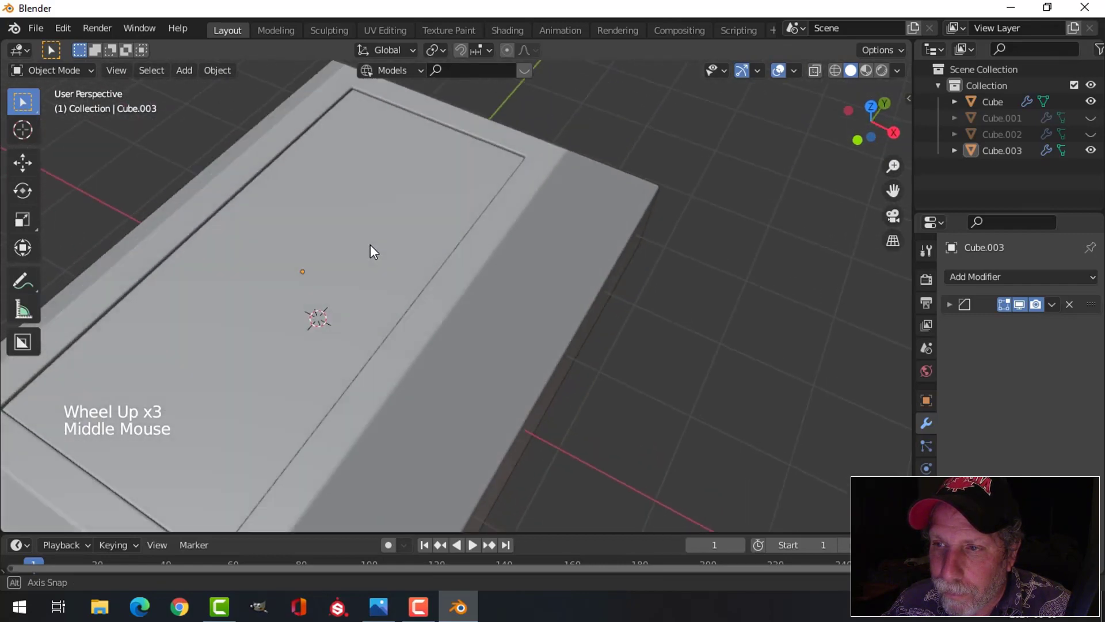
scroll("down", 3)
middle_click(563, 212)
middle_click(534, 211)
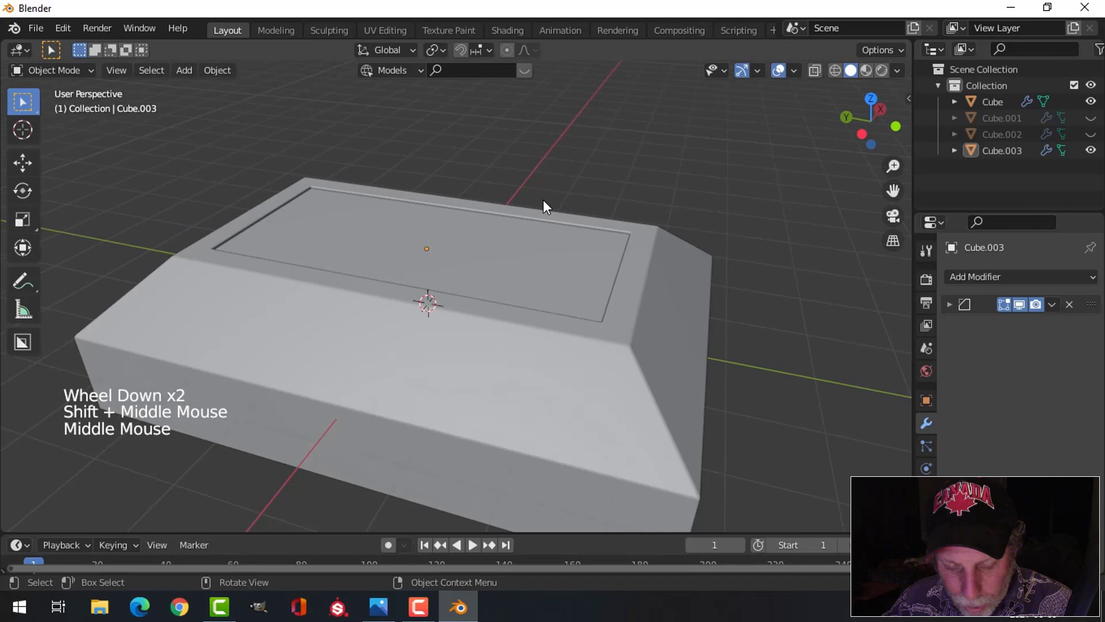
Unhide the pillars and top slab and orbit around the full tomb
key("alt+h")
key("alt+a")
middle_click(655, 240)
scroll("down", 3)
middle_click(536, 232)
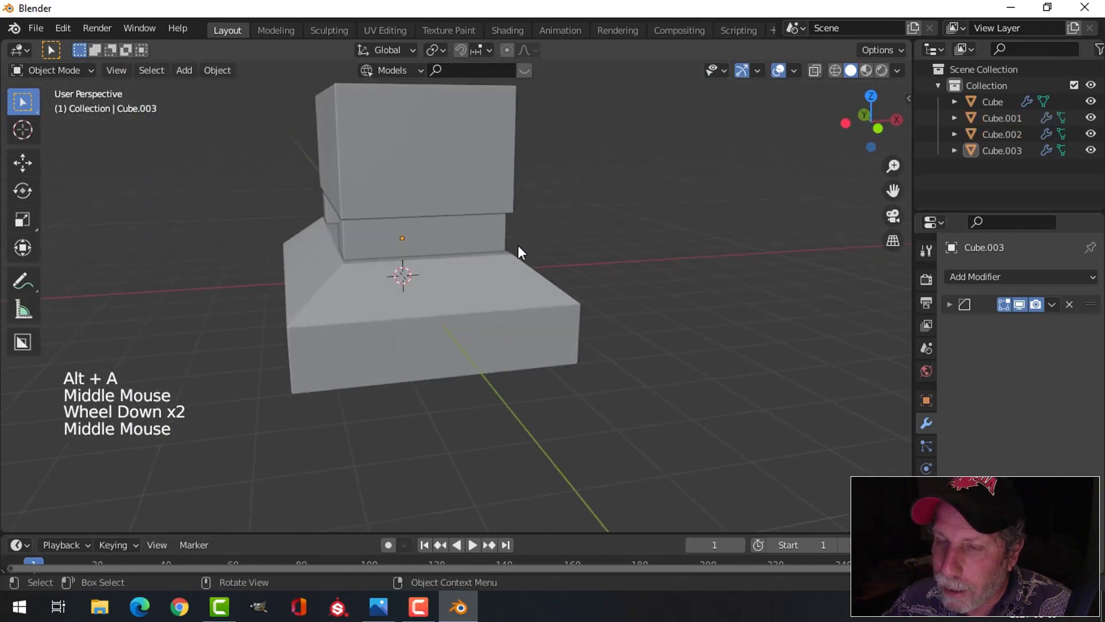
middle_click(507, 227)
middle_click(489, 217)
Select Cube.002 and Cube.001 and move them down so the pillars stand on the base
left_click(453, 198)
left_click(441, 120)
scroll("down", 3)
middle_click(523, 219)
left_click(463, 210)
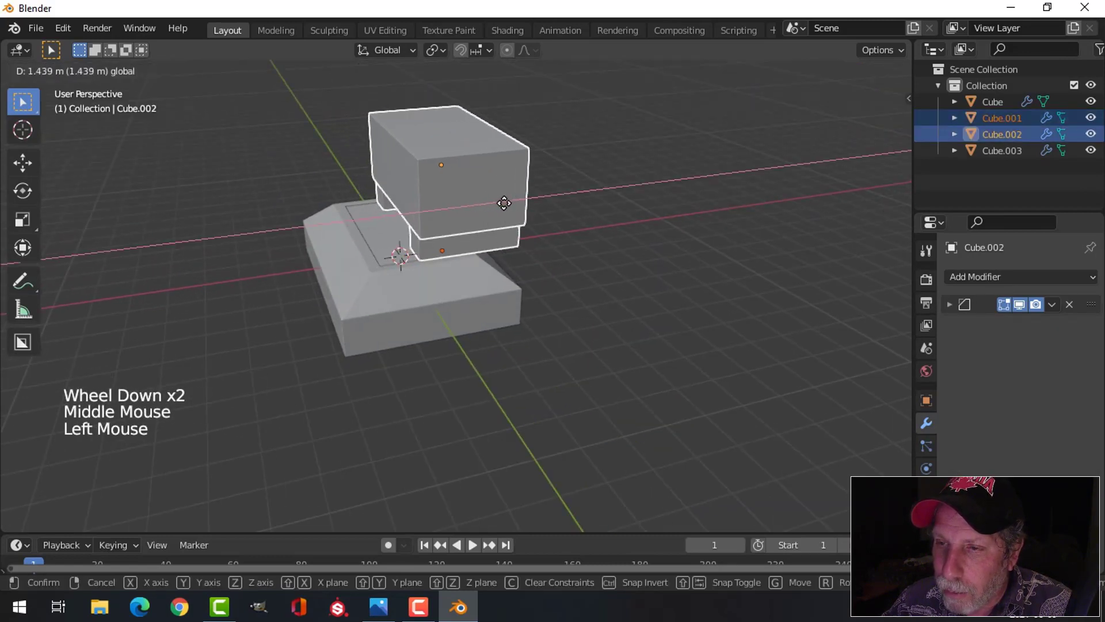
key("ctrl+z")
middle_click(469, 244)
scroll("up", 3)
middle_click(582, 203)
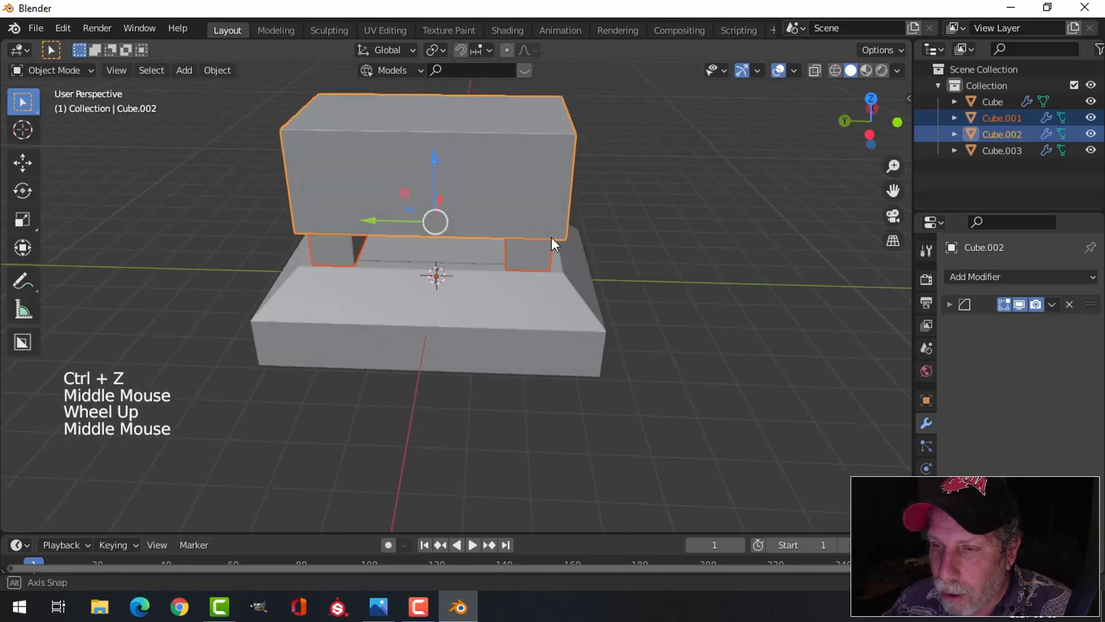
key("alt+a")
Hide the viewport grid and overlays, then select the beveled base Cube
scroll("up", 3)
middle_click(533, 245)
scroll("down", 3)
scroll("down", 3)
middle_click(523, 240)
middle_click(516, 258)
left_click(903, 75)
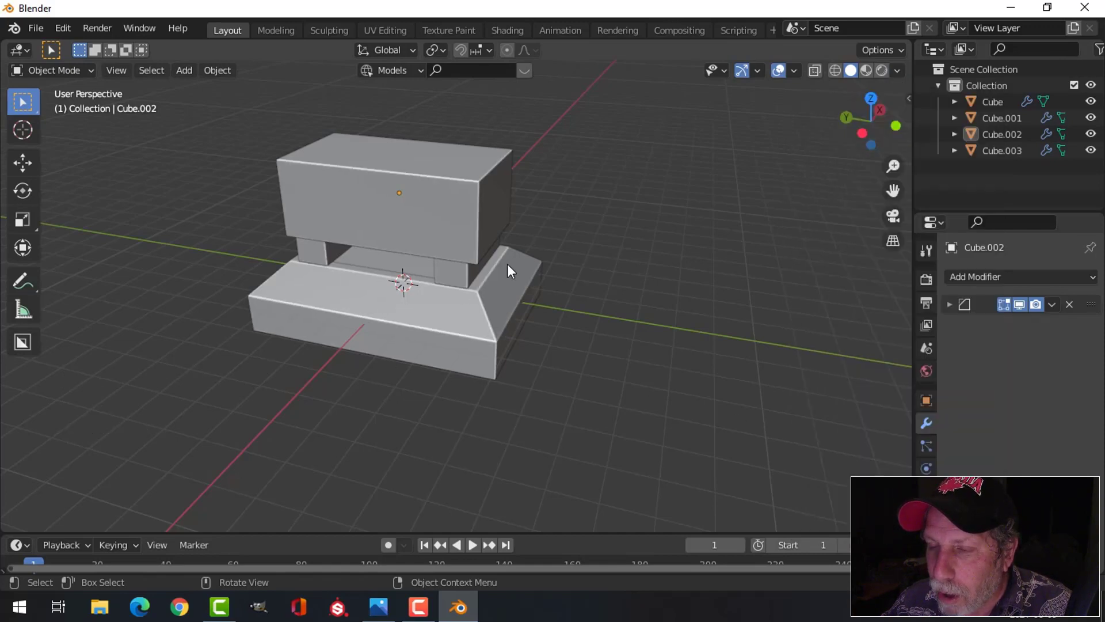
left_click(746, 74)
left_click(783, 72)
scroll("up", 3)
left_click(626, 264)
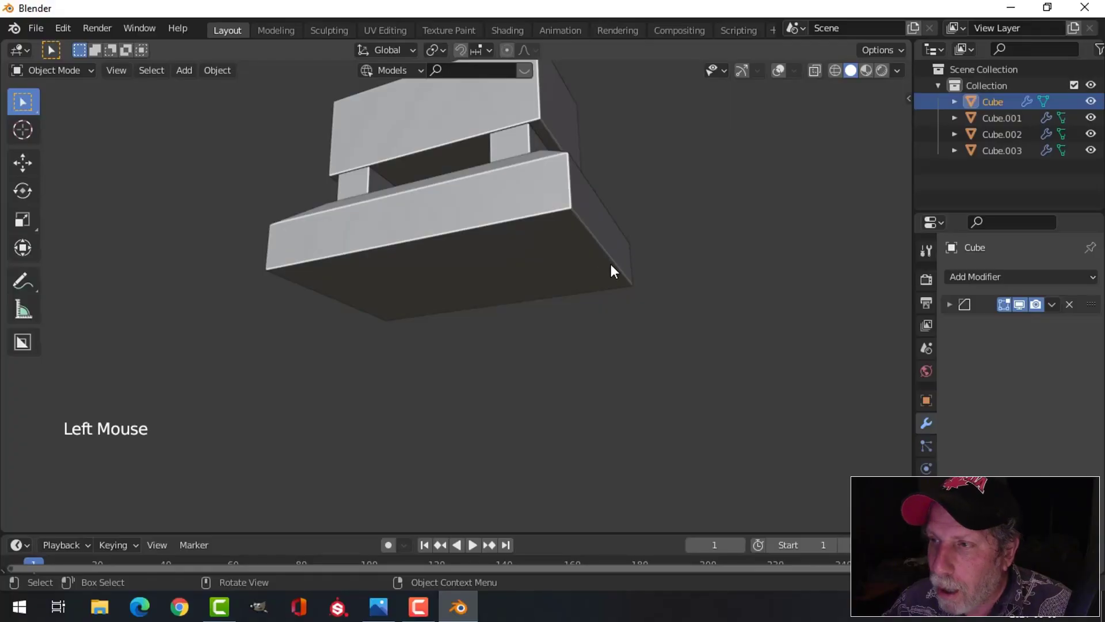
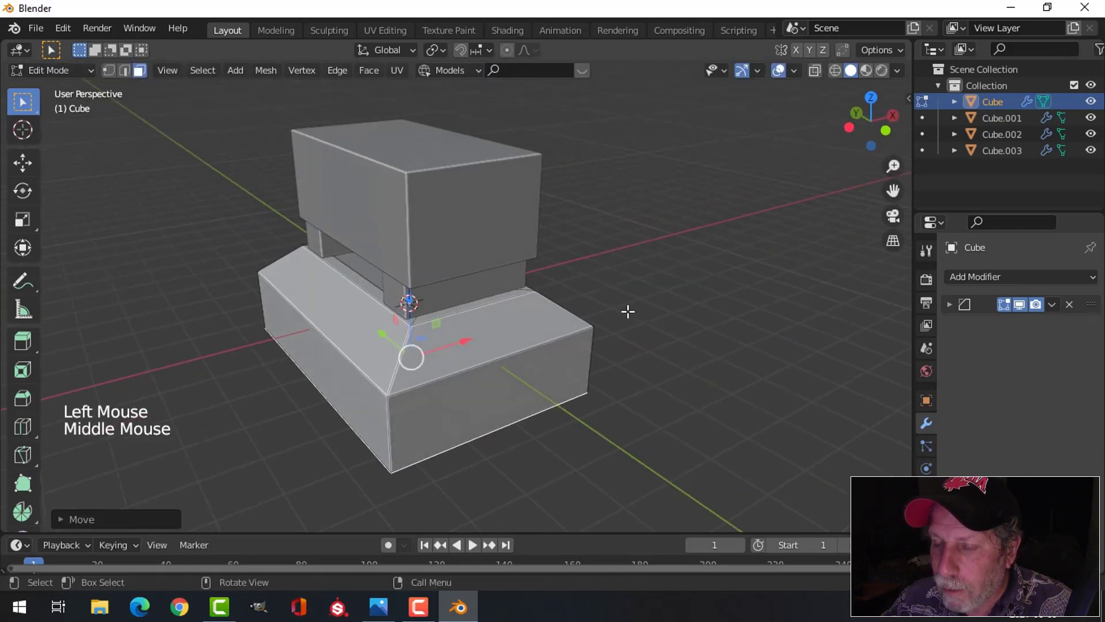
Return to Object Mode and add a Mesh Plane as the ground under the tomb
key("alt+a")
key("Tab")
key("alt+a")
scroll("down", 3)
middle_click(601, 288)
middle_click(633, 294)
middle_click(645, 289)
middle_click(575, 296)
middle_click(550, 299)
key("shift+a")
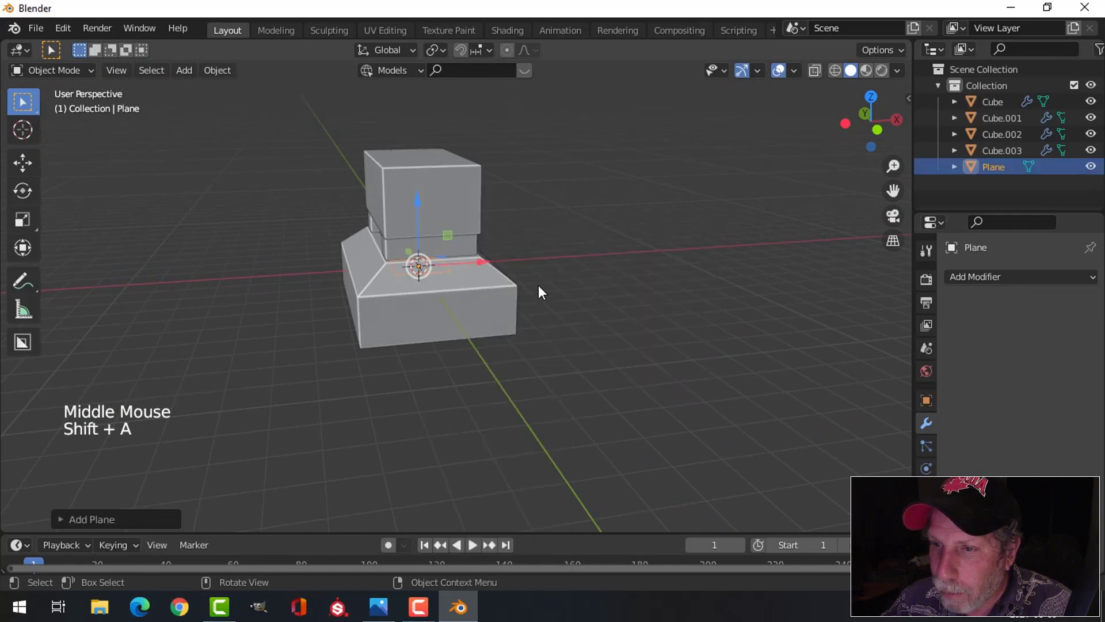
Scale the ground plane about 4x beyond the tomb and subdivide its mesh into a fine grid
key("Tab")
key("s")
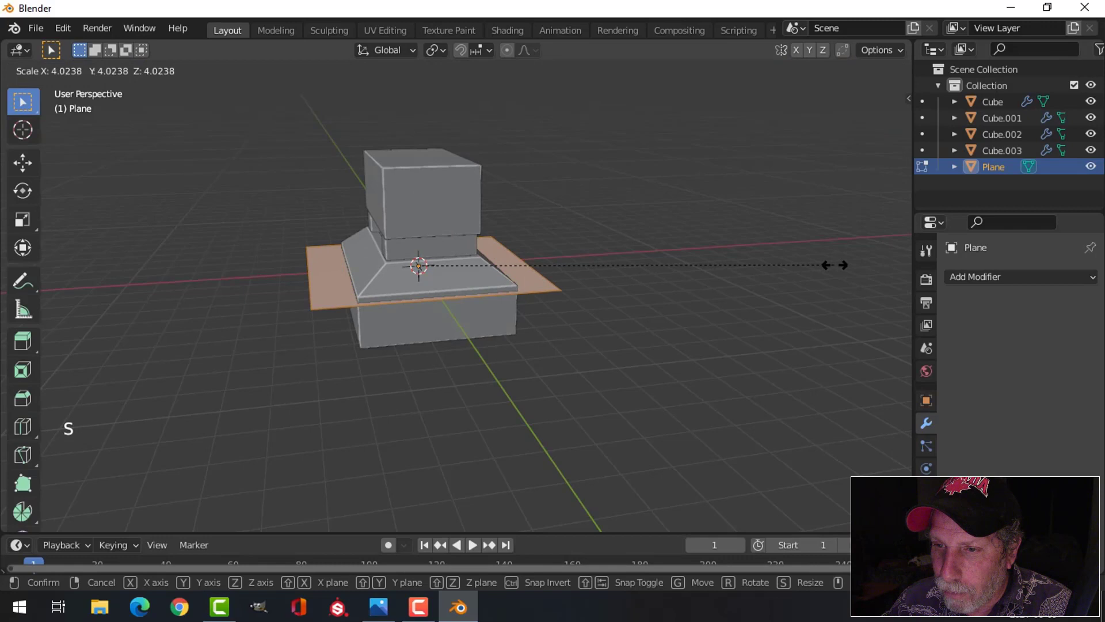
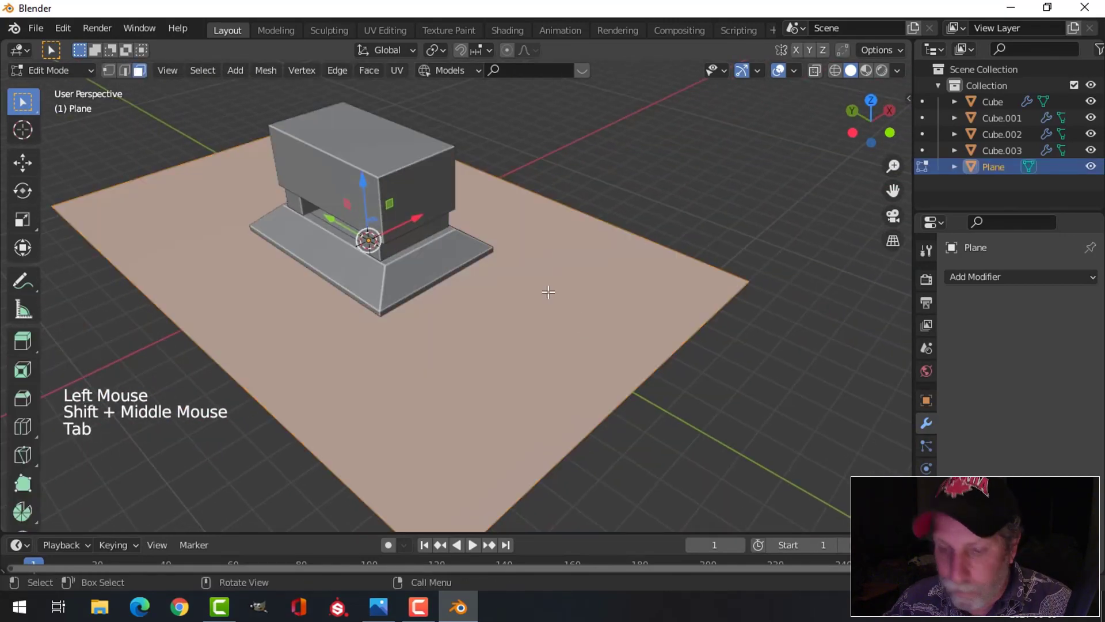
right_click(535, 301)
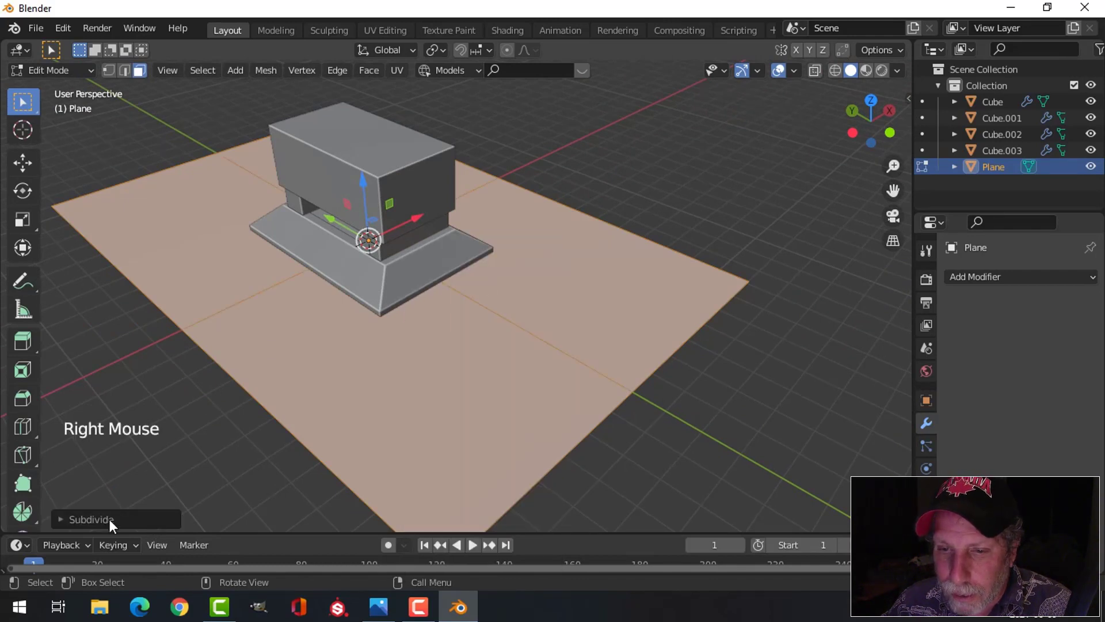
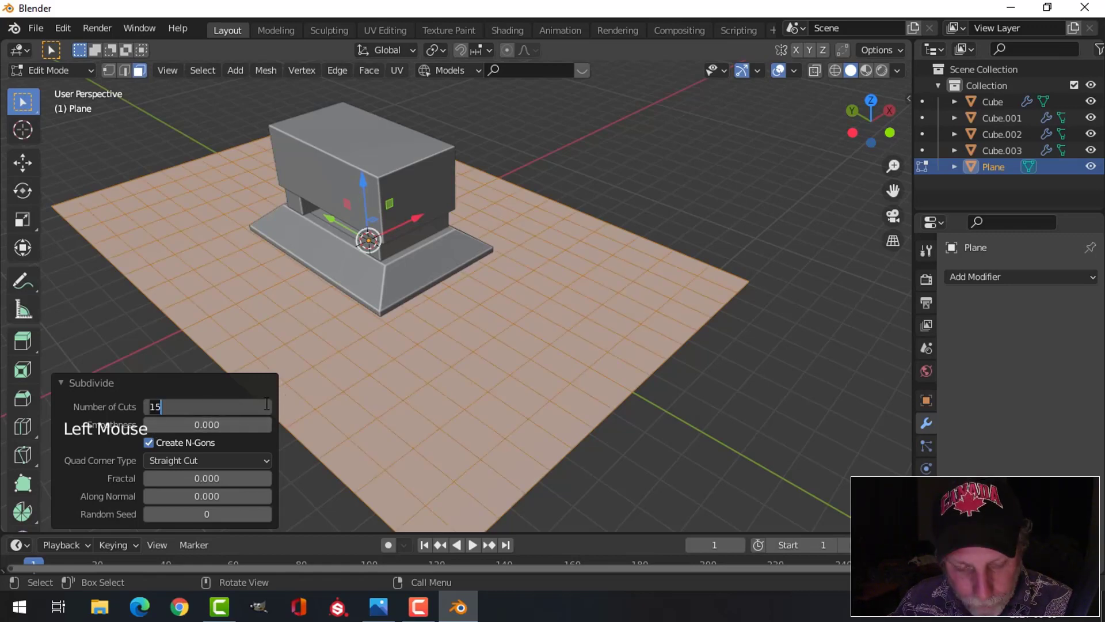
key("Tab")
left_click(972, 281)
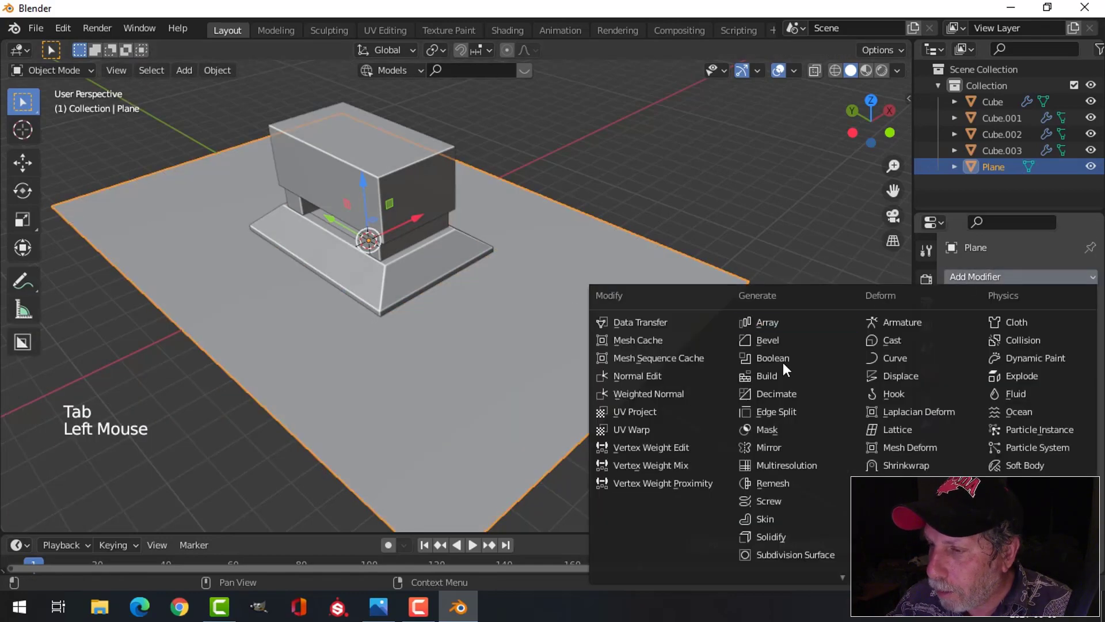
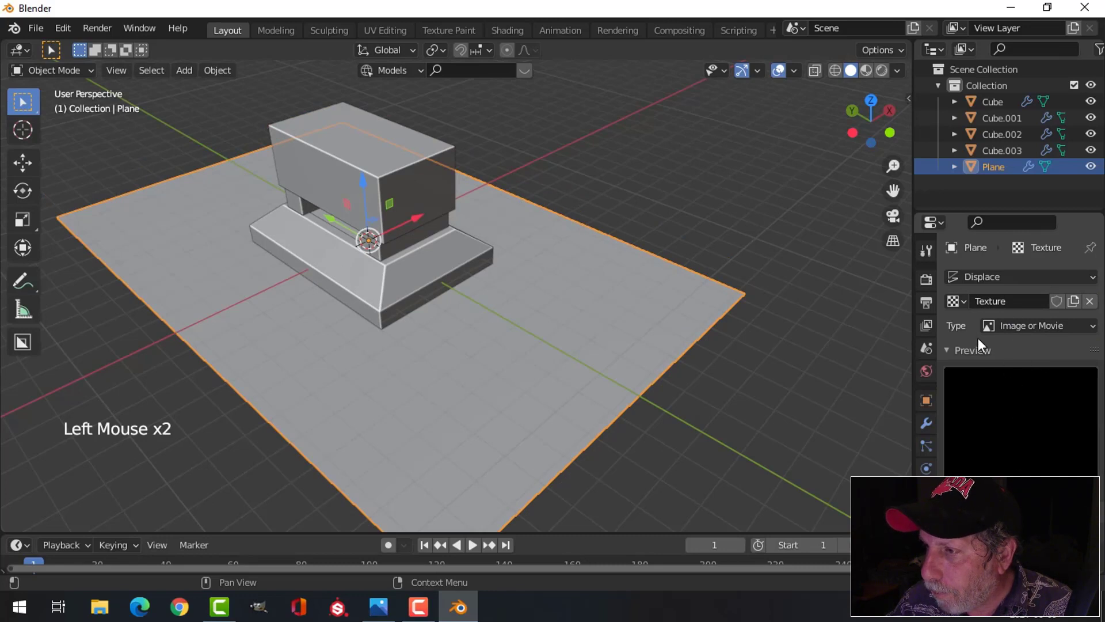
Give the Displace modifier a Clouds texture at strength 0.3 and add a Subdivision Surface (Ctrl+2)
left_click(968, 308)
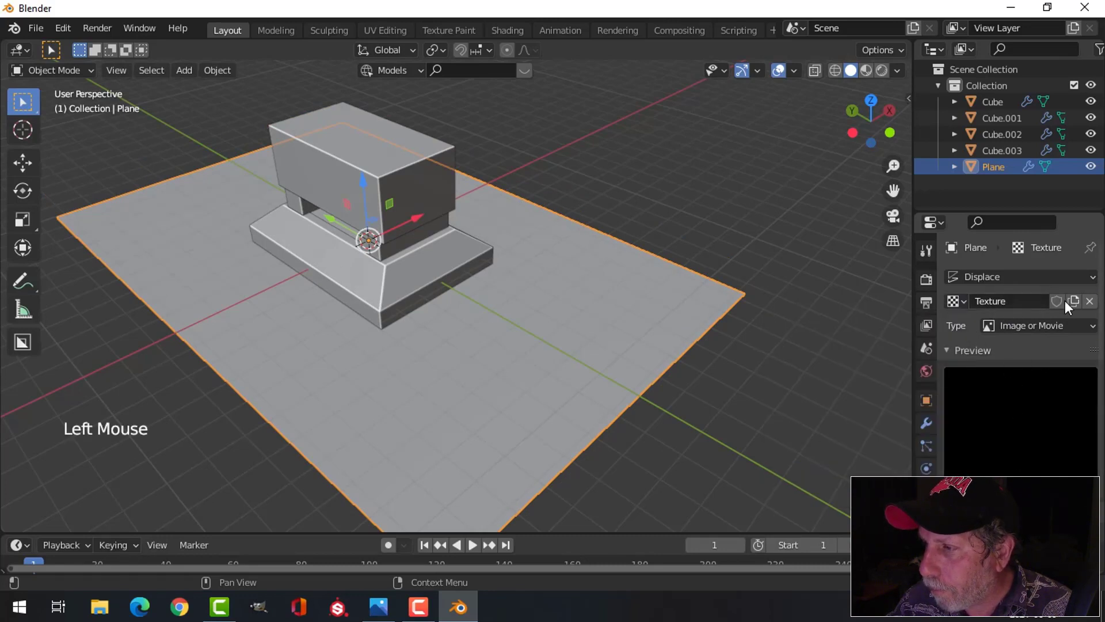
scroll("down", 3)
left_click(1089, 300)
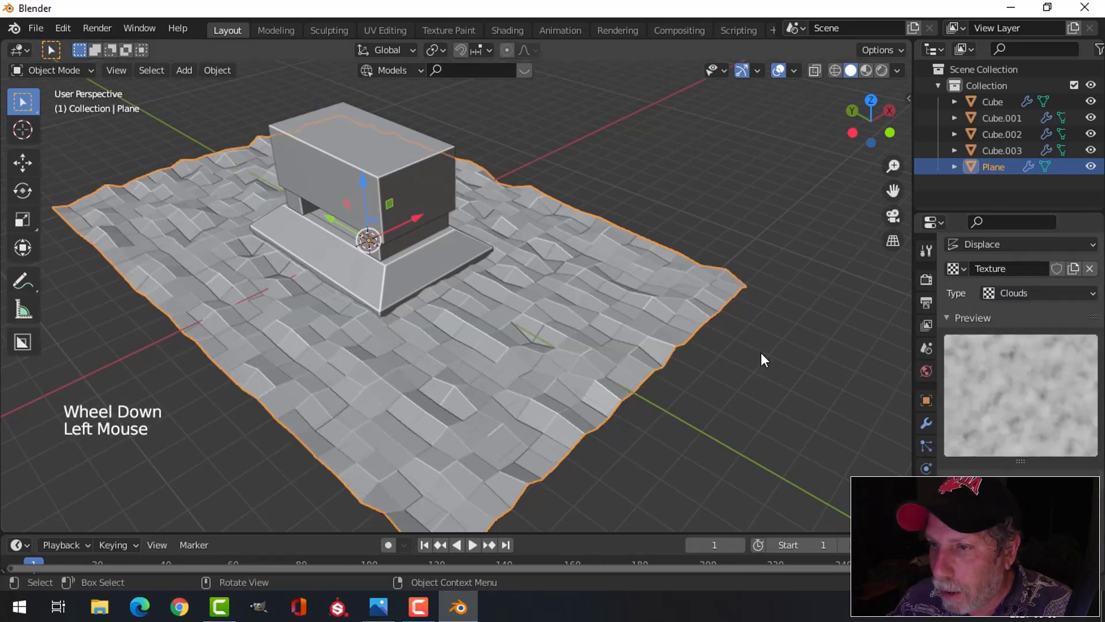
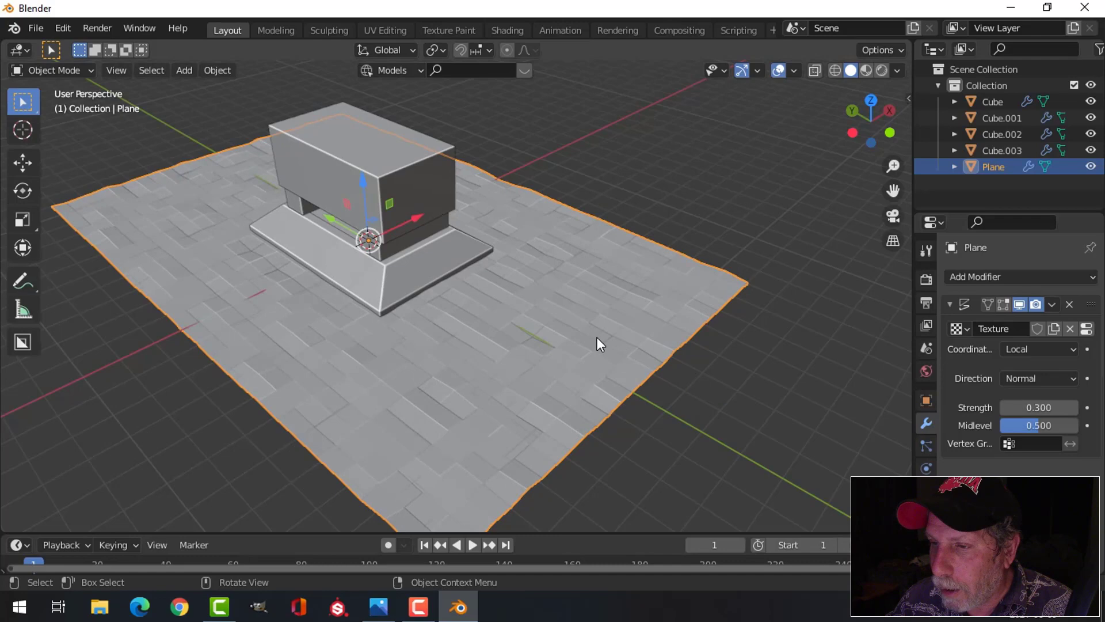
key("Tab")
key("Tab")
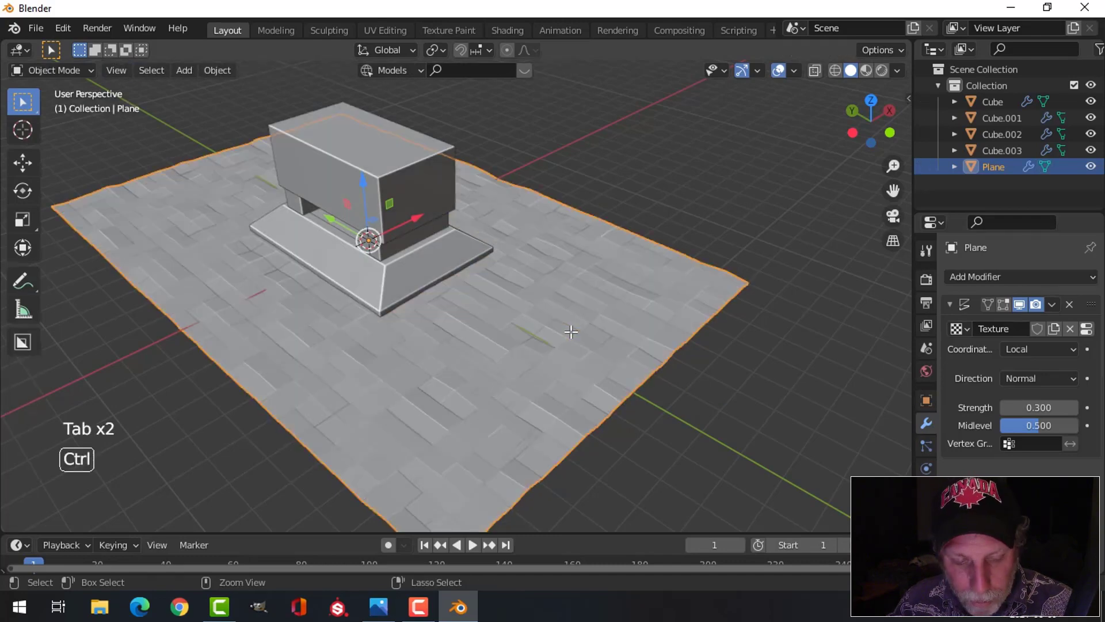
key("ctrl+2")
Orbit over the ground plane to inspect the gently uneven terrain
middle_click(594, 339)
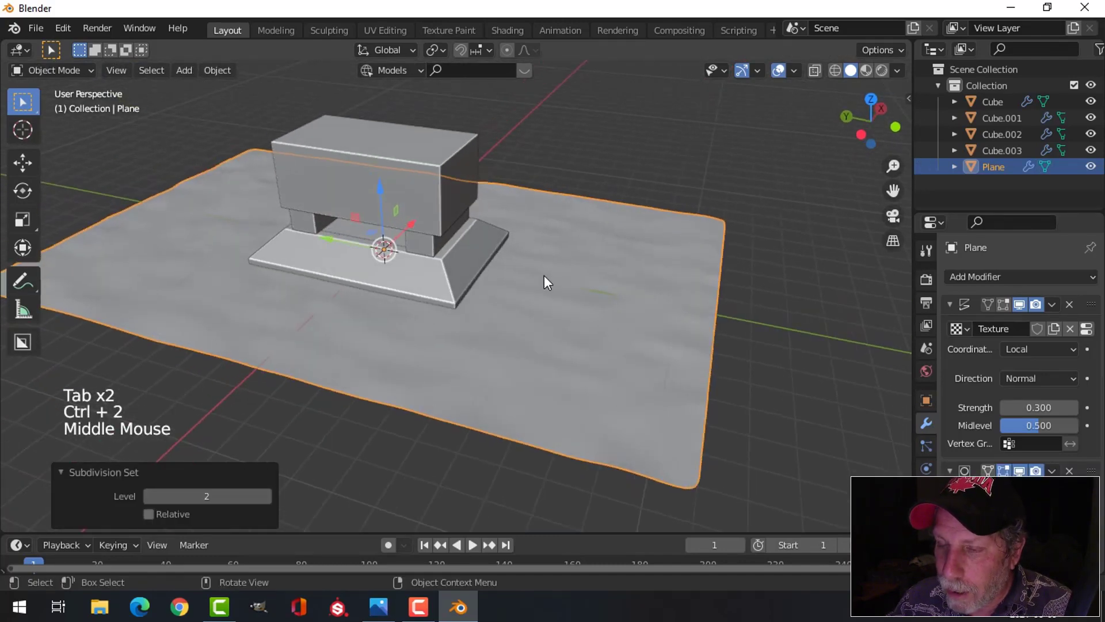
right_click(548, 278)
middle_click(571, 320)
key("alt+a")
middle_click(546, 287)
scroll("up", 3)
middle_click(554, 303)
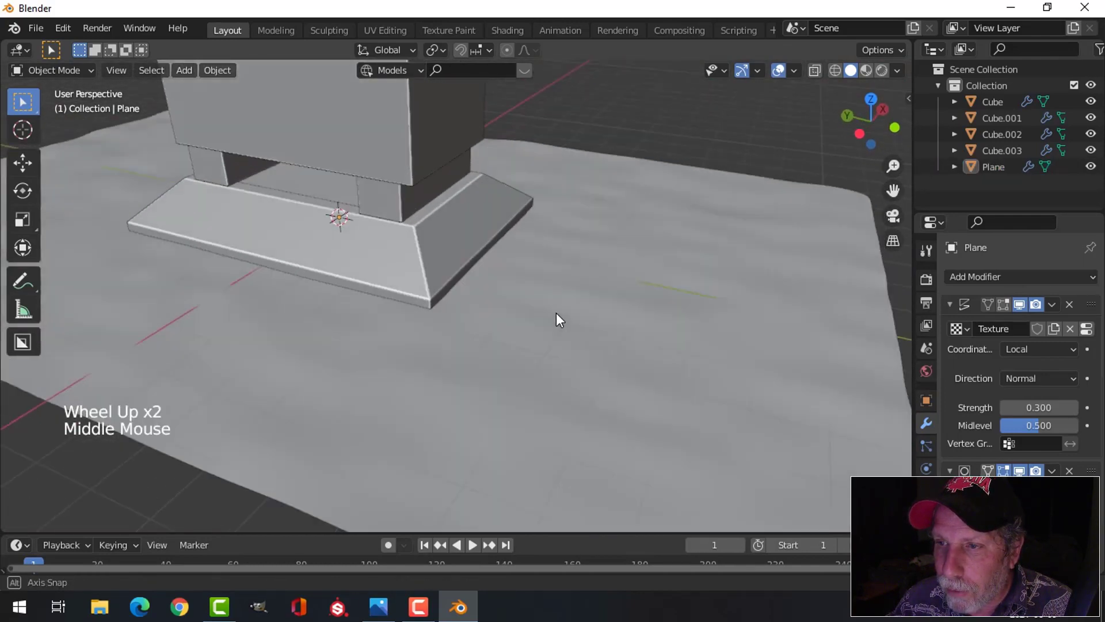
scroll("down", 3)
Toggle the viewport gizmos and overlays off and back on while viewing the ground from a low angle
middle_click(581, 319)
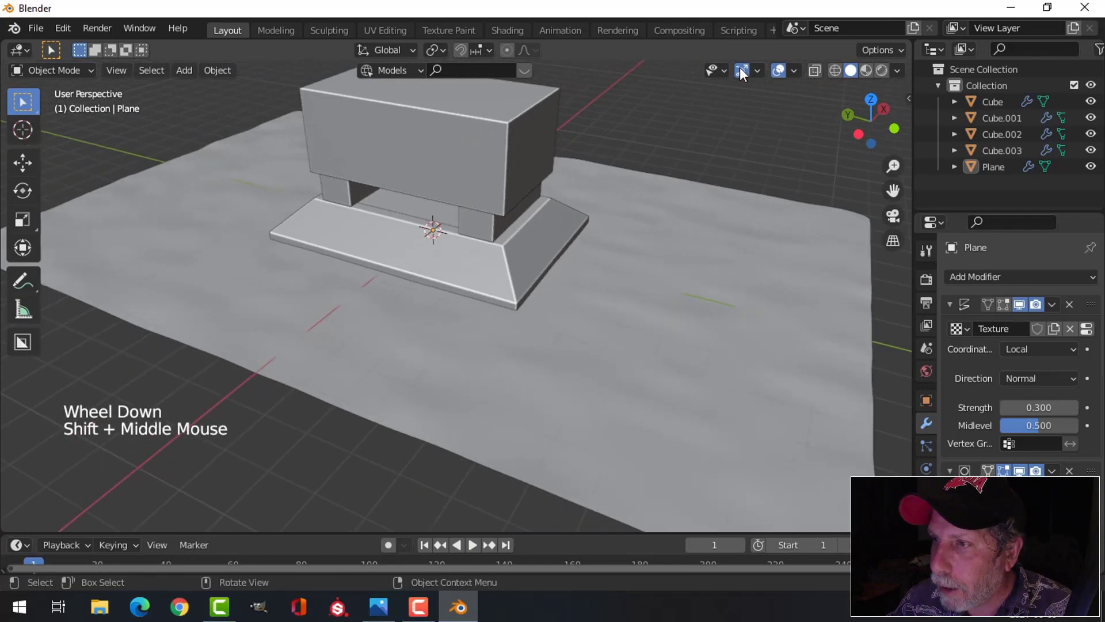
left_click(745, 73)
left_click(784, 74)
middle_click(779, 246)
middle_click(729, 253)
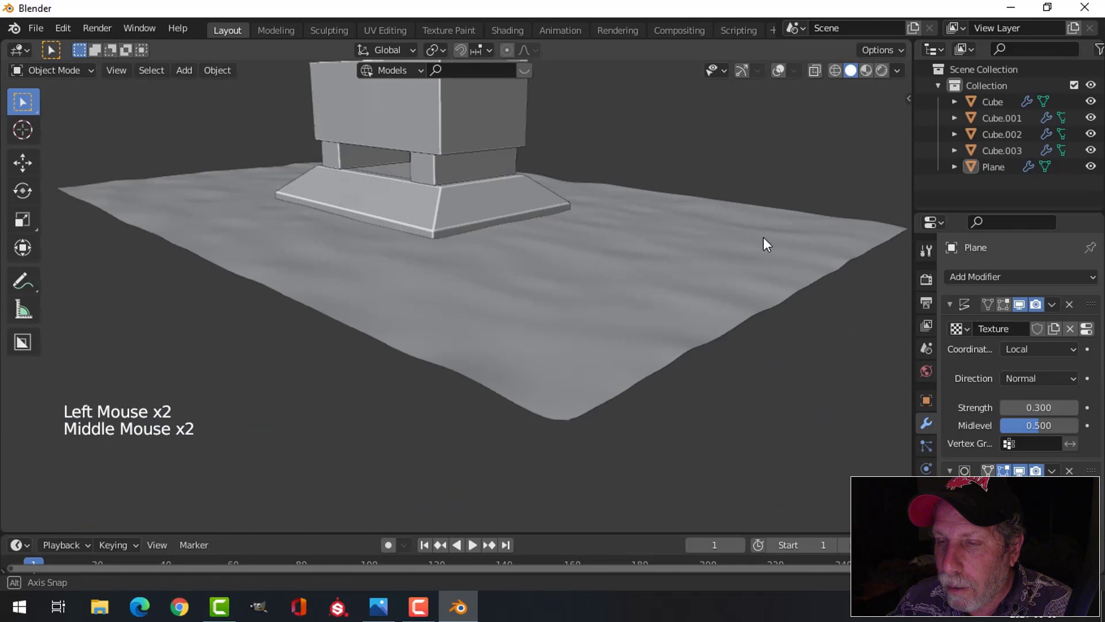
middle_click(675, 275)
middle_click(665, 304)
left_click(416, 214)
left_click(742, 77)
Select the pillars Cube.001 together with the top slab Cube.002
left_click(604, 164)
left_click(433, 280)
Move the slab-and-pillars assembly along X off the base, then lower it in Z onto the ground
middle_click(583, 261)
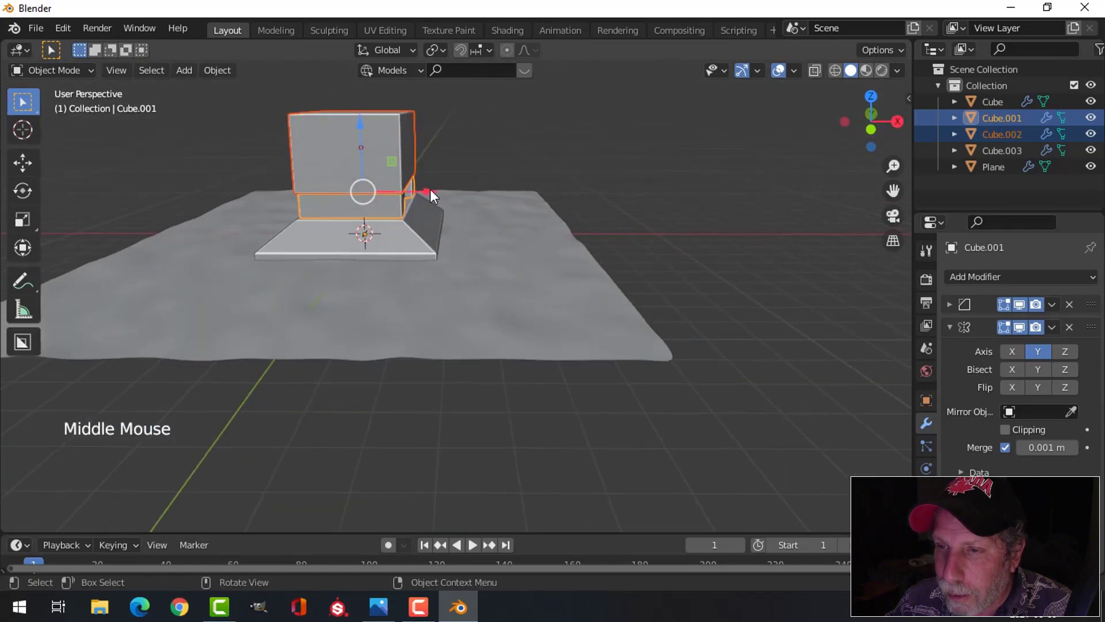
left_click(438, 194)
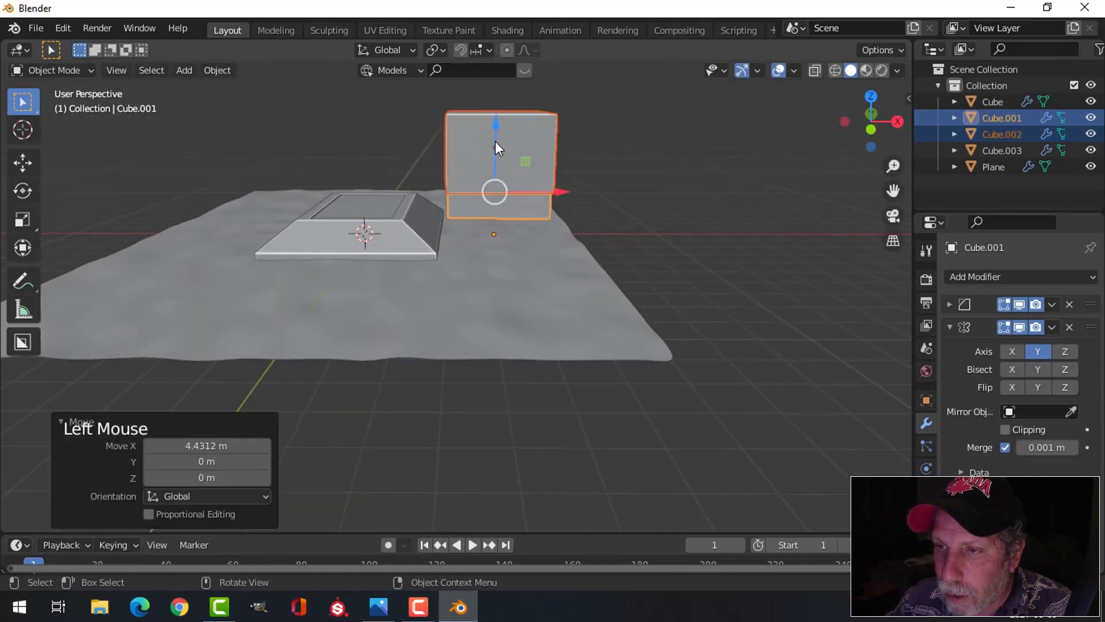
middle_click(574, 268)
left_click(505, 135)
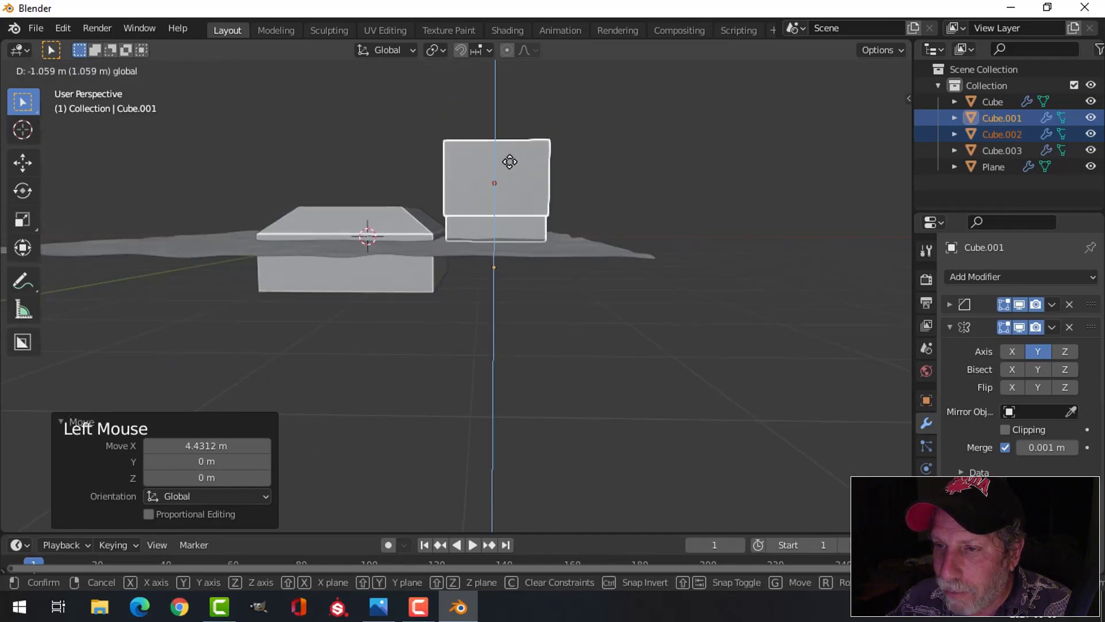
middle_click(490, 264)
key("alt+a")
middle_click(580, 323)
scroll("up", 3)
middle_click(573, 337)
Toggle the gizmos and overlays and orbit around the separated tomb pieces
left_click(743, 73)
left_click(785, 75)
middle_click(713, 321)
middle_click(650, 278)
middle_click(640, 302)
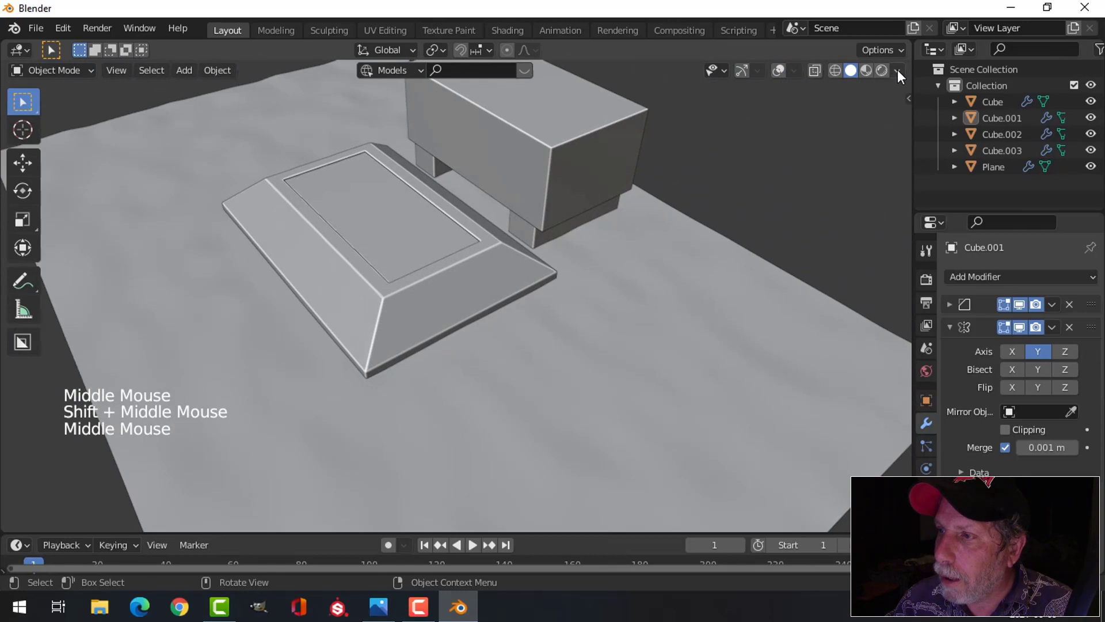
Enable Shadow in Viewport Shading so the pieces cast shade, then bring up the overlay settings
left_click(902, 74)
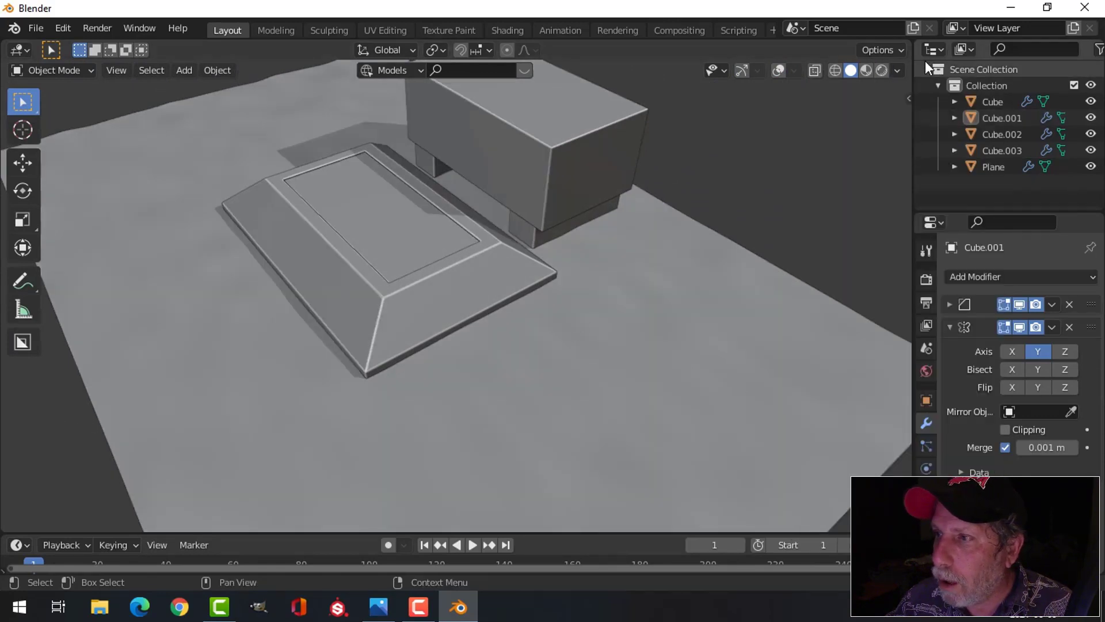
left_click(906, 72)
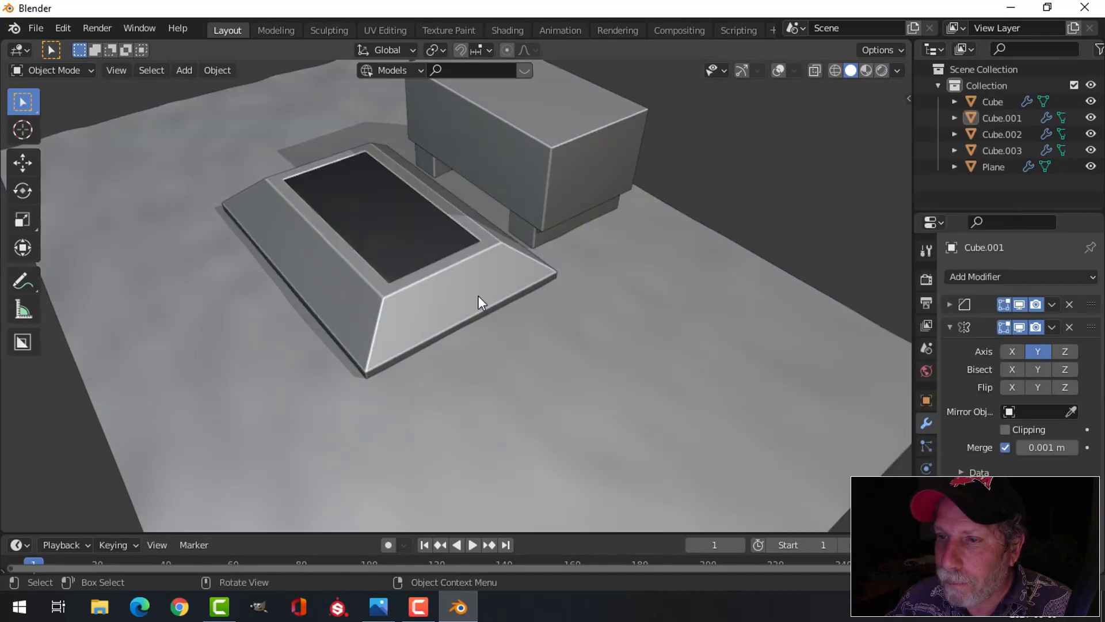
middle_click(513, 285)
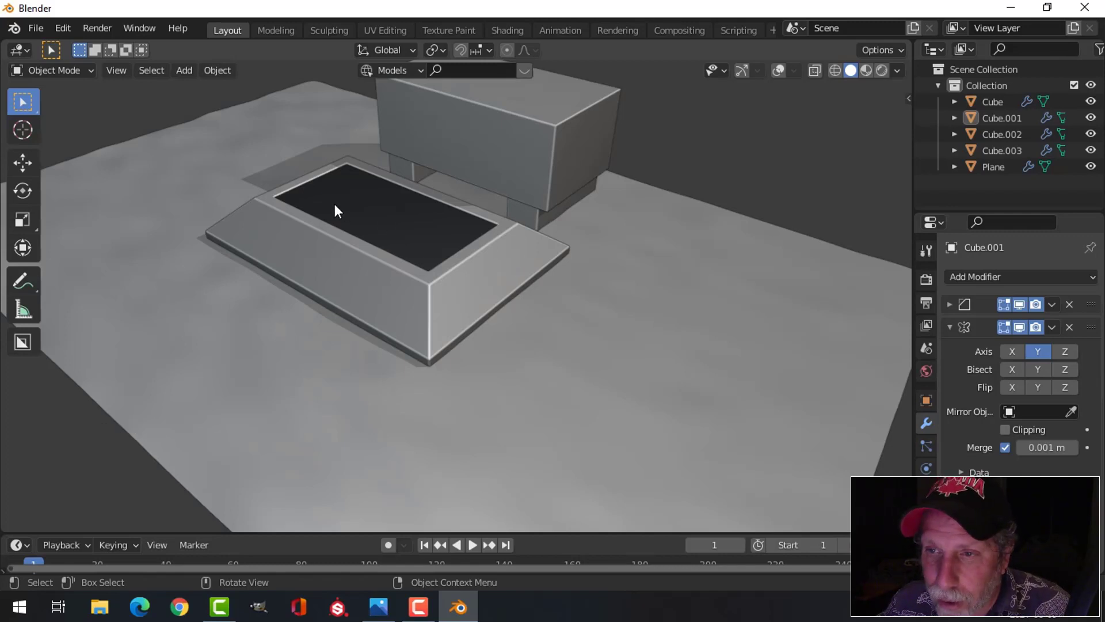
left_click(787, 74)
Show face-orientation colouring, enable the transform gizmos and select the red inset lid Cube.003
left_click(799, 73)
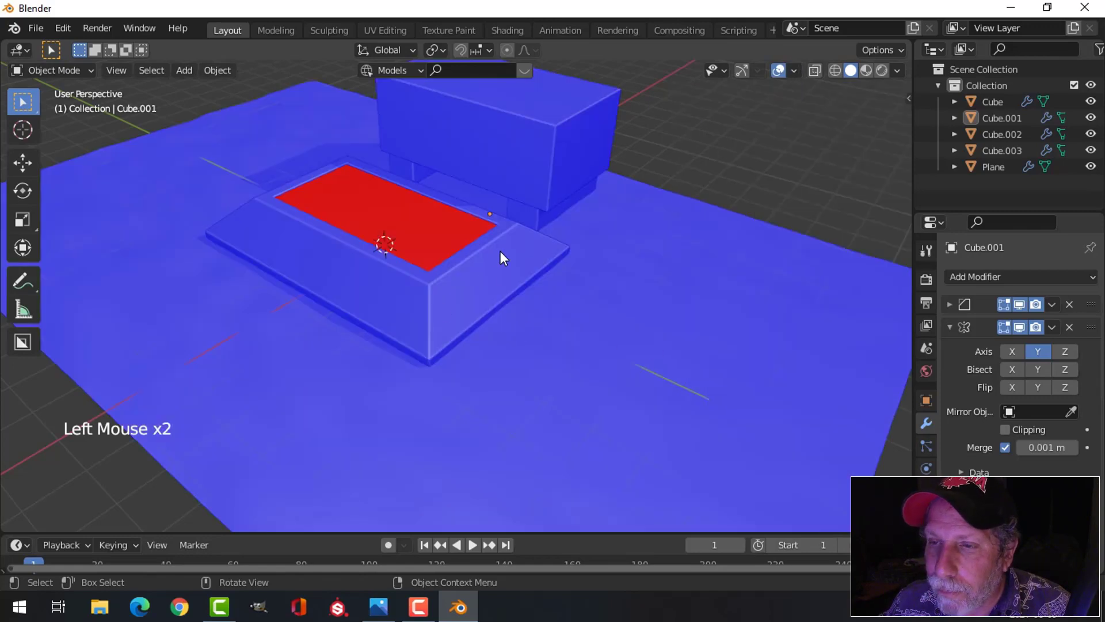
middle_click(430, 241)
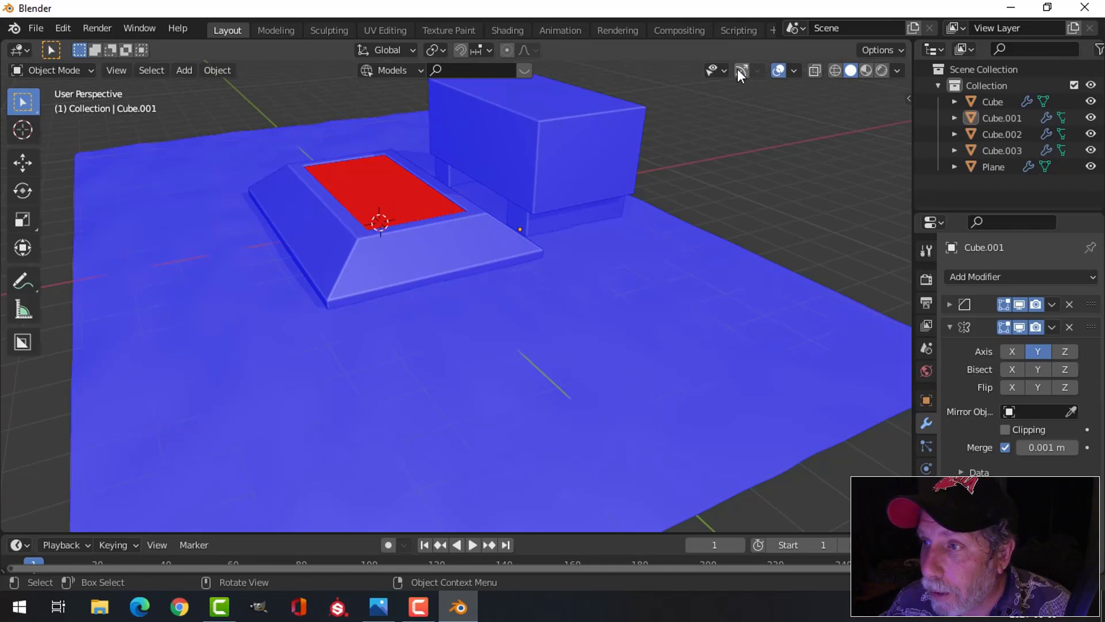
left_click(742, 74)
left_click(392, 196)
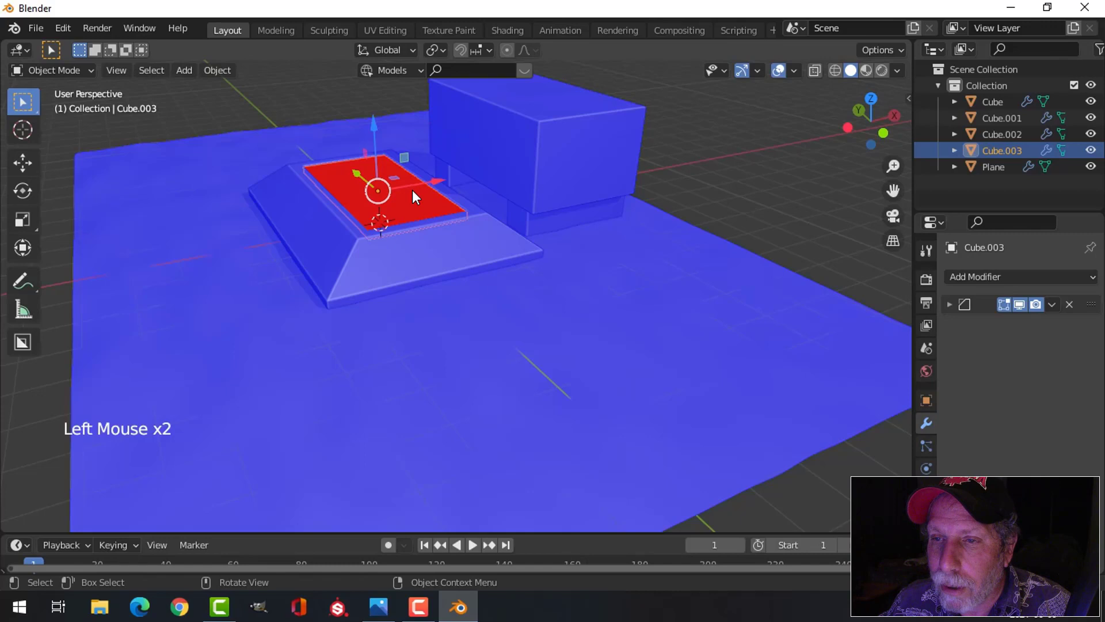
Recalculate all of the lid's normals to face outward and return to Object Mode
key("Tab")
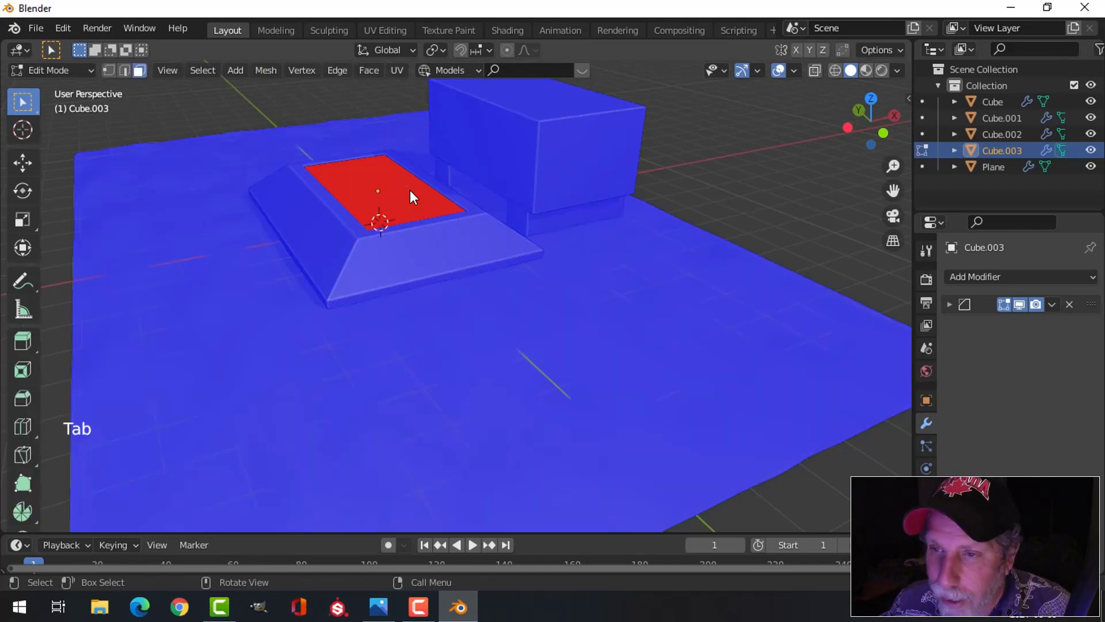
key("a")
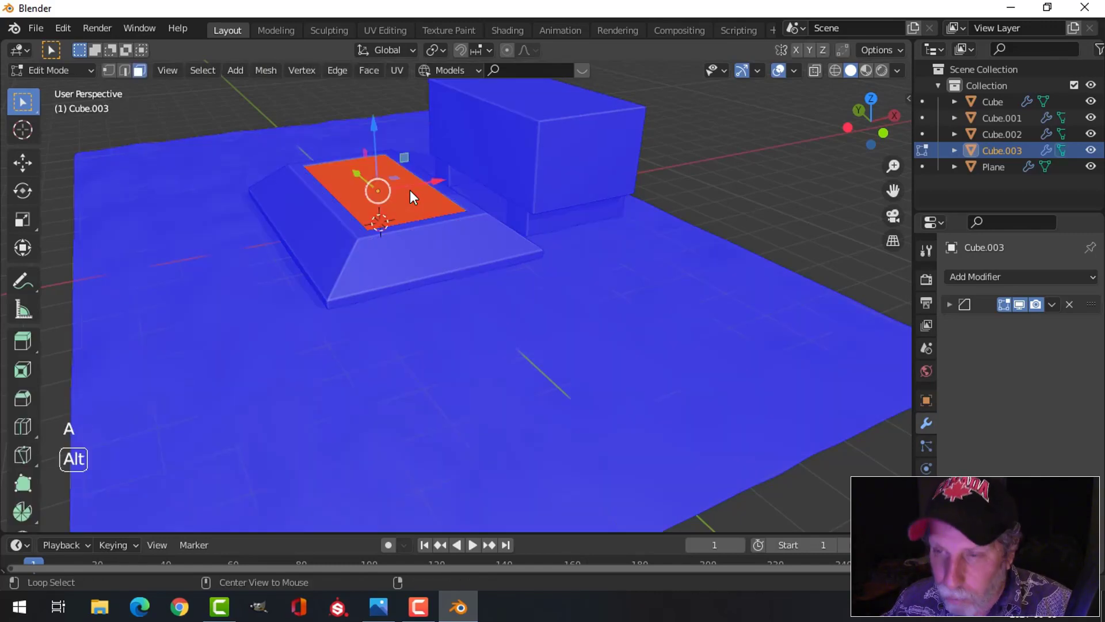
key("alt+n")
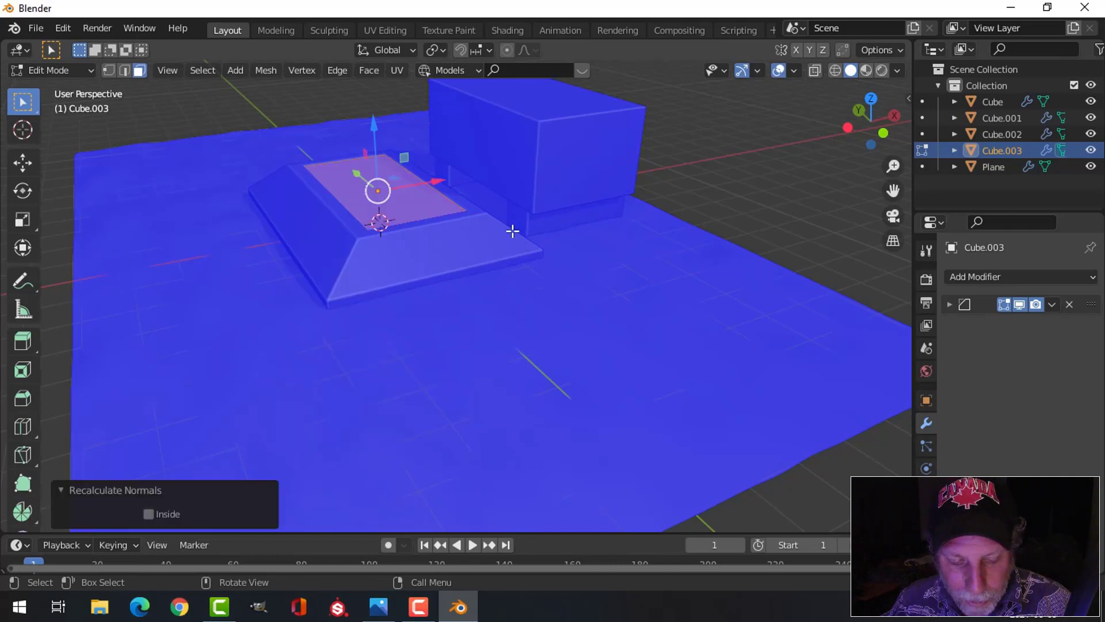
key("alt+a")
key("Tab")
key("alt+a")
left_click(798, 75)
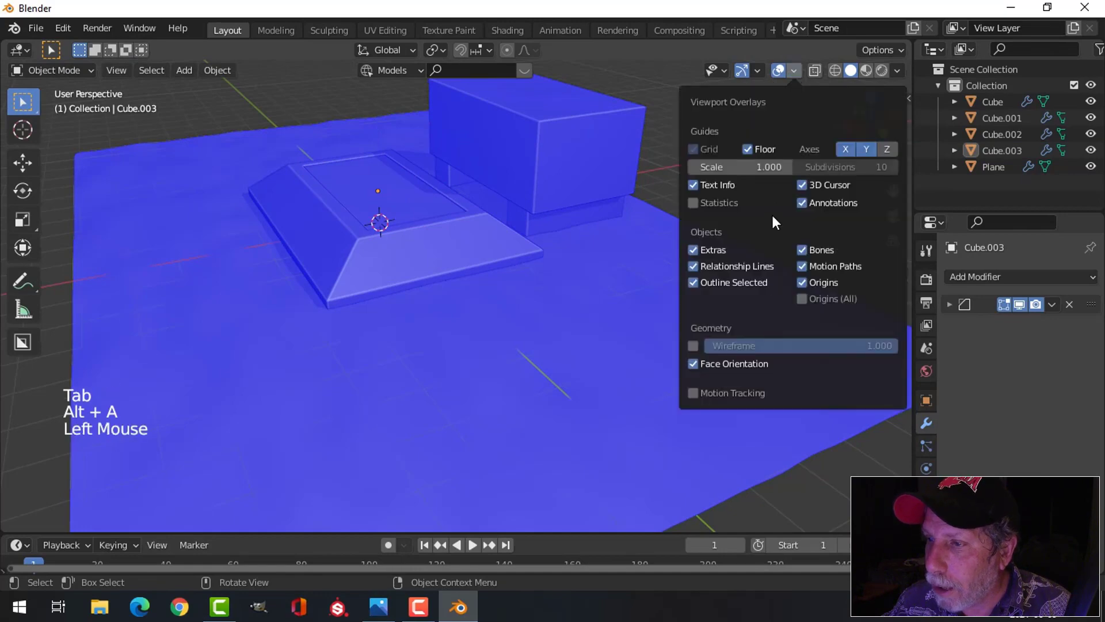
Turn off Face Orientation colouring and select the top slab together with the pillars
middle_click(556, 250)
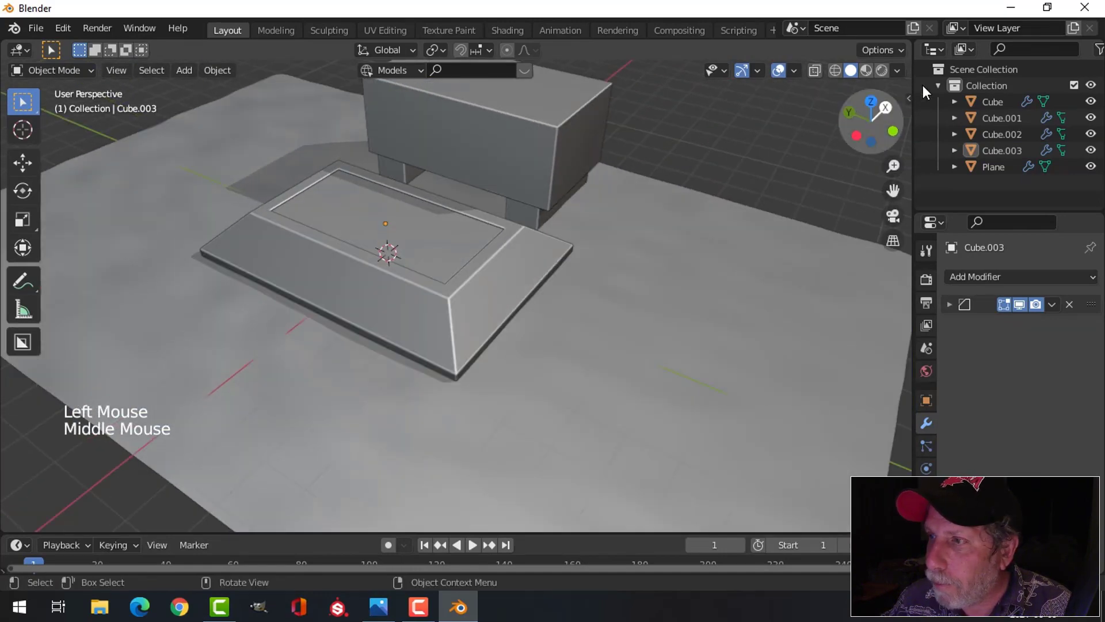
middle_click(654, 222)
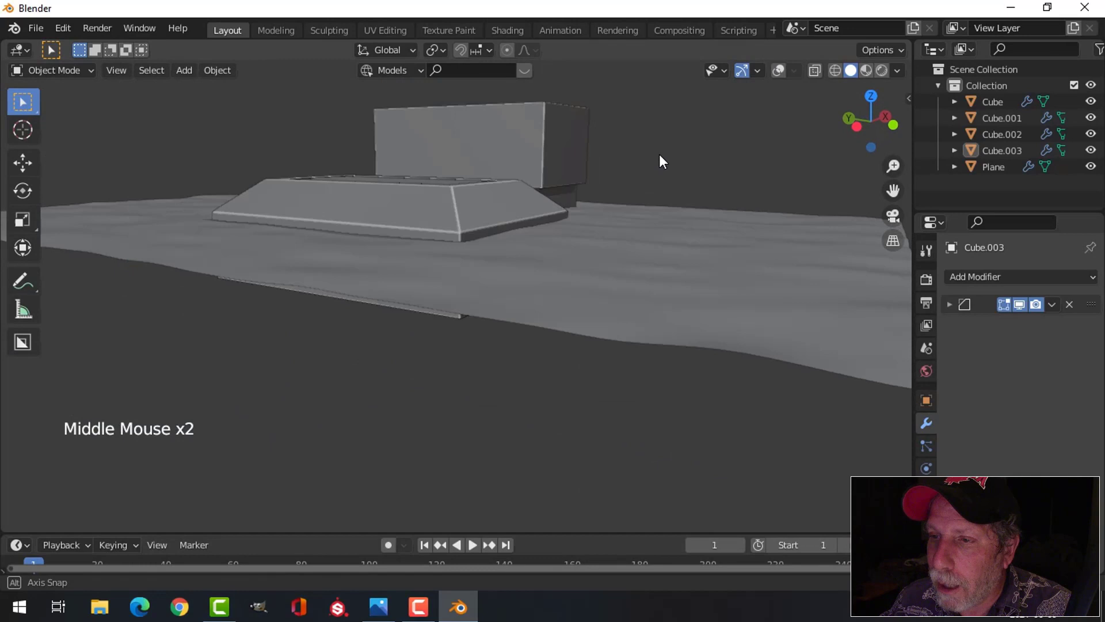
middle_click(609, 239)
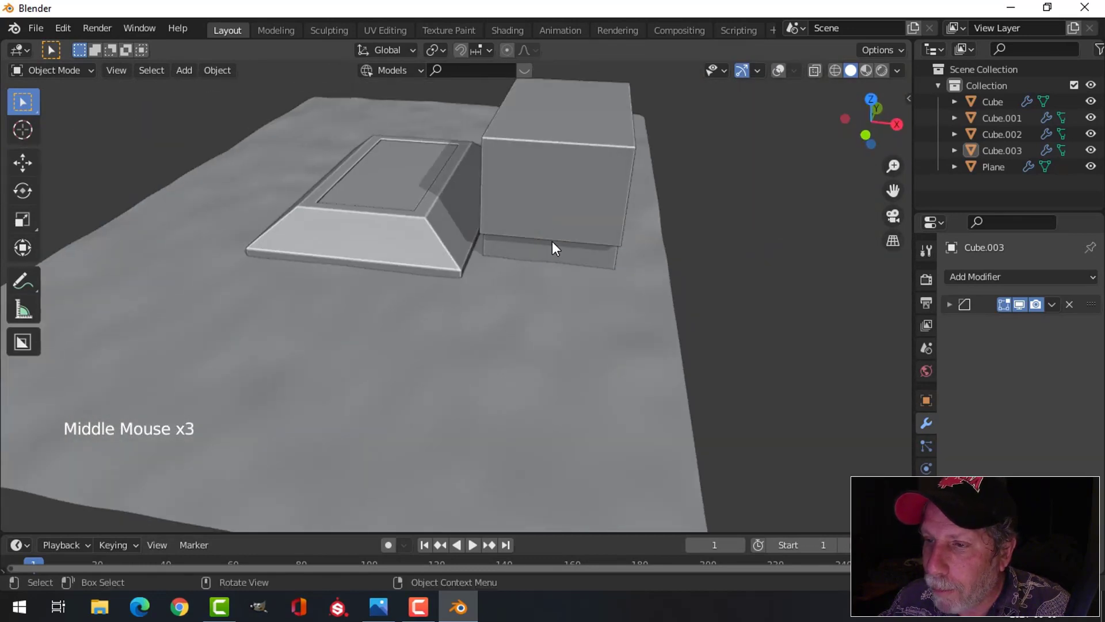
left_click(559, 261)
middle_click(689, 247)
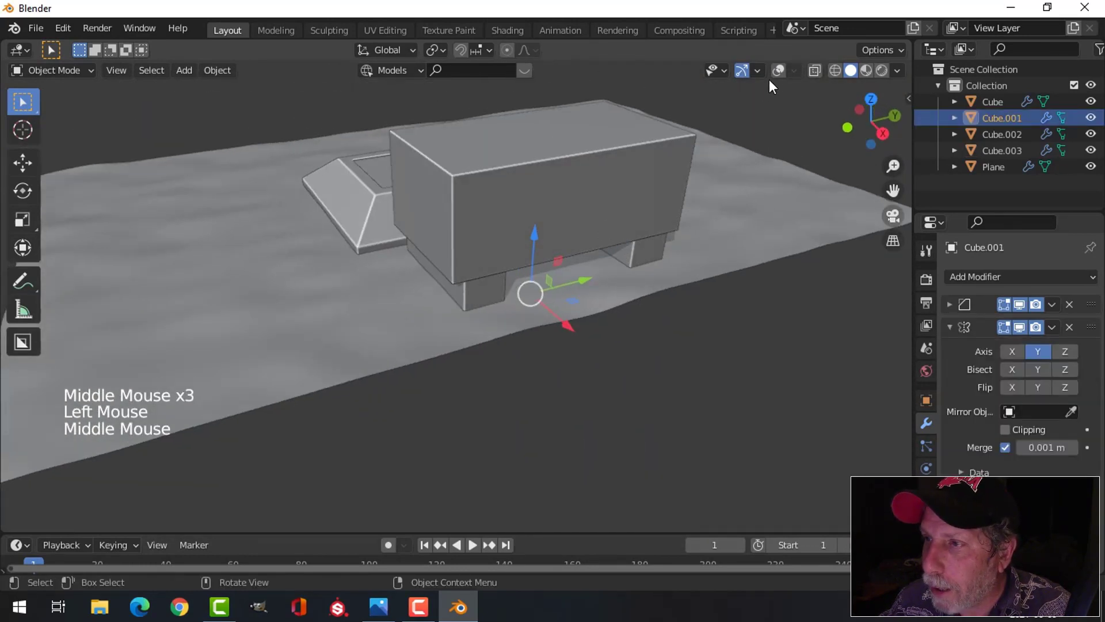
left_click(783, 77)
left_click(600, 186)
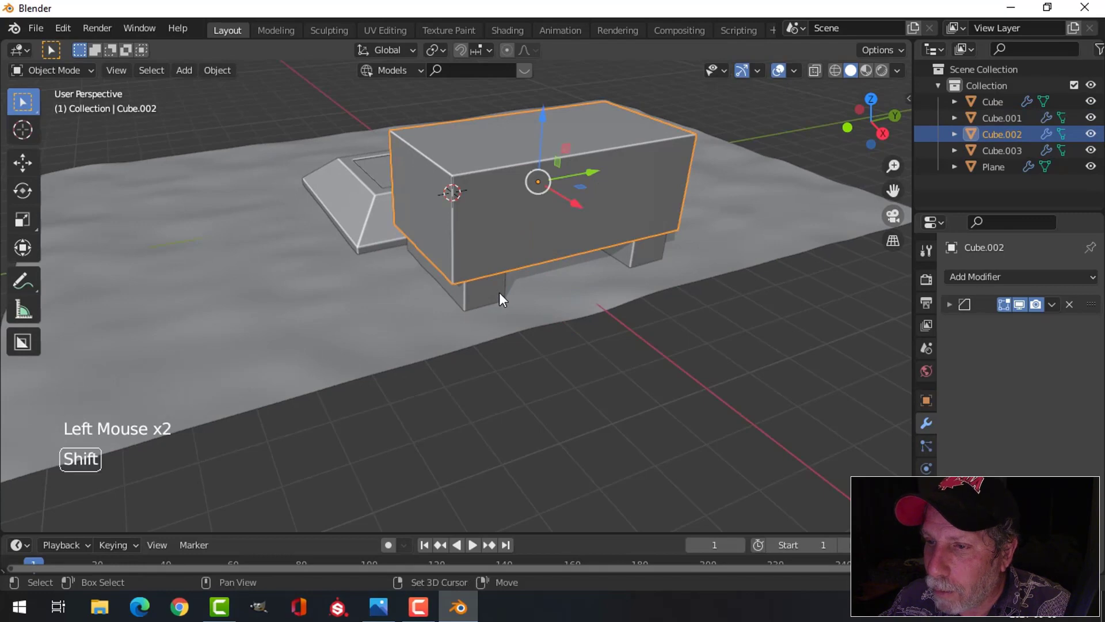
left_click(497, 295)
middle_click(631, 258)
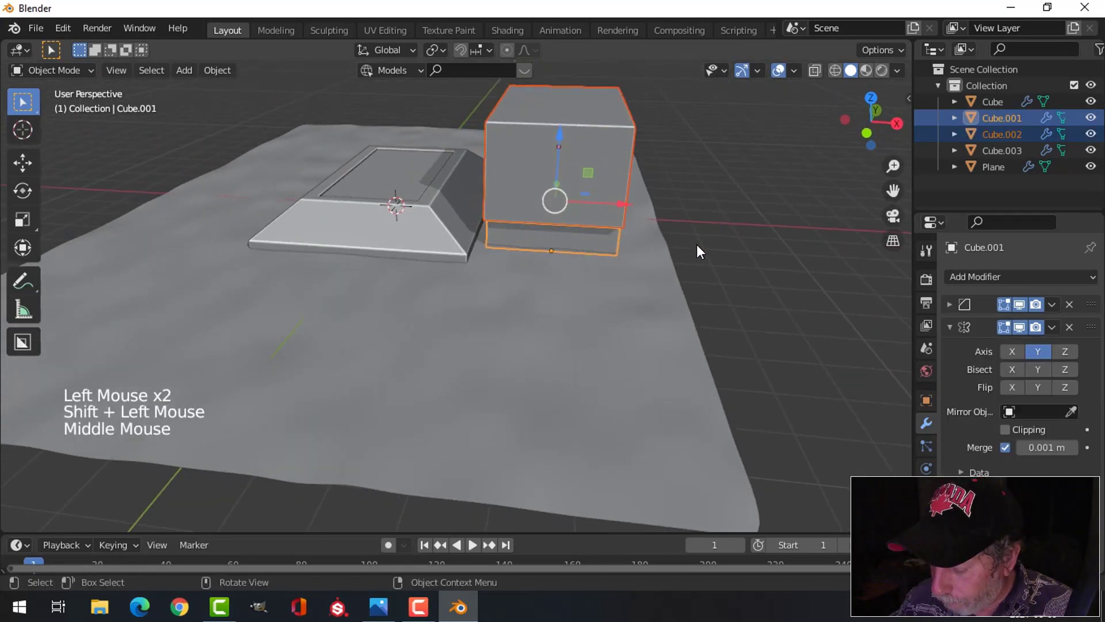
In Right view lift the assembly in Z above the base, then in Front view slide it in X over the base
key("KP_3")
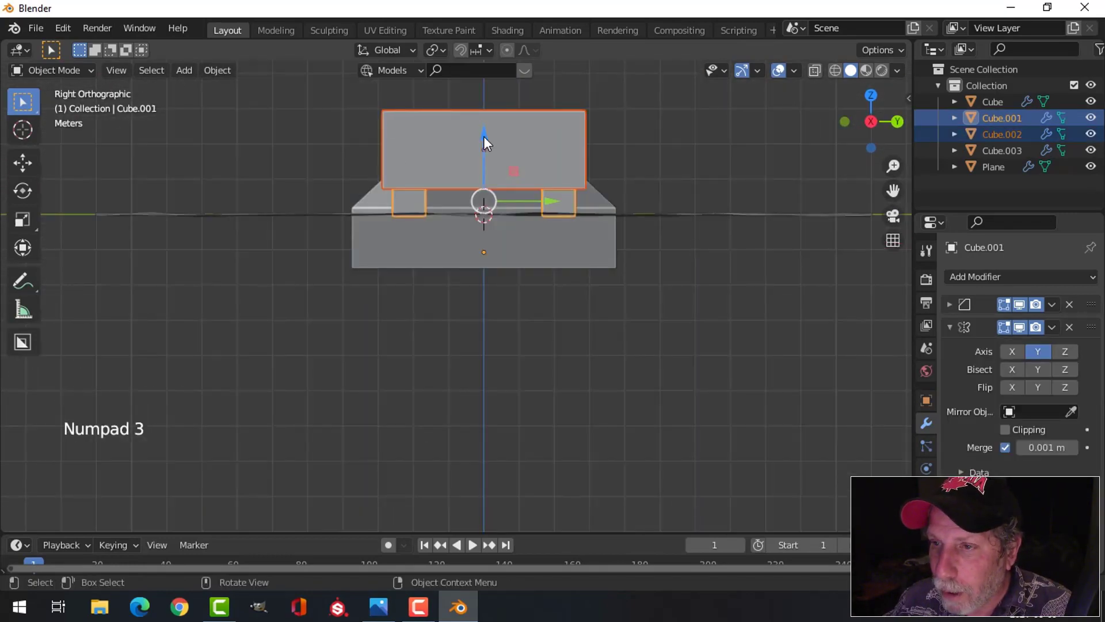
left_click(489, 139)
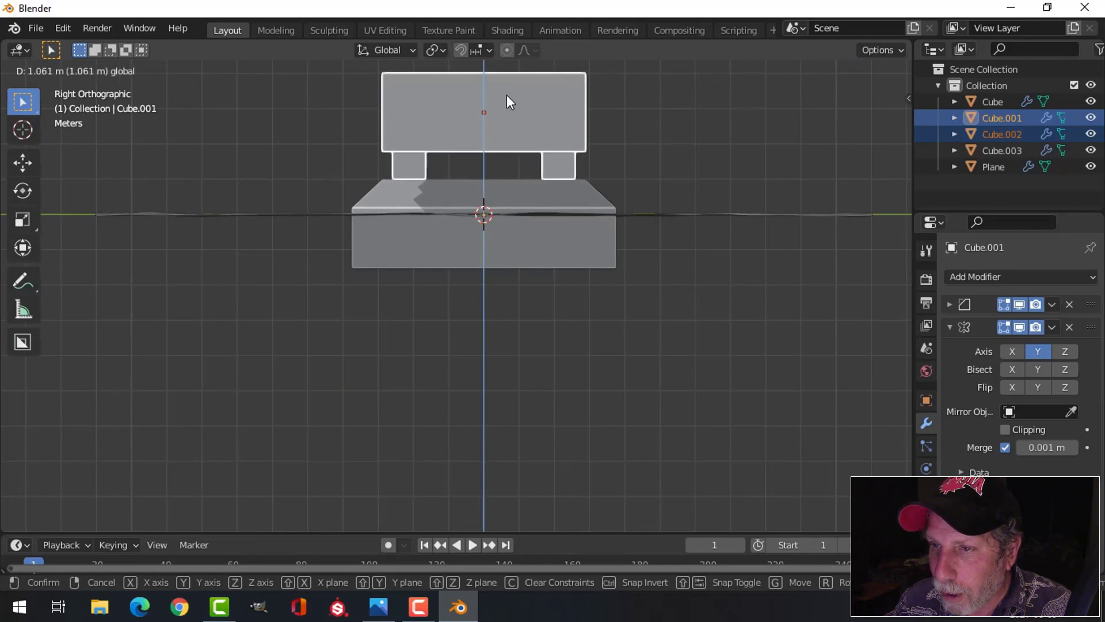
key("KP_1")
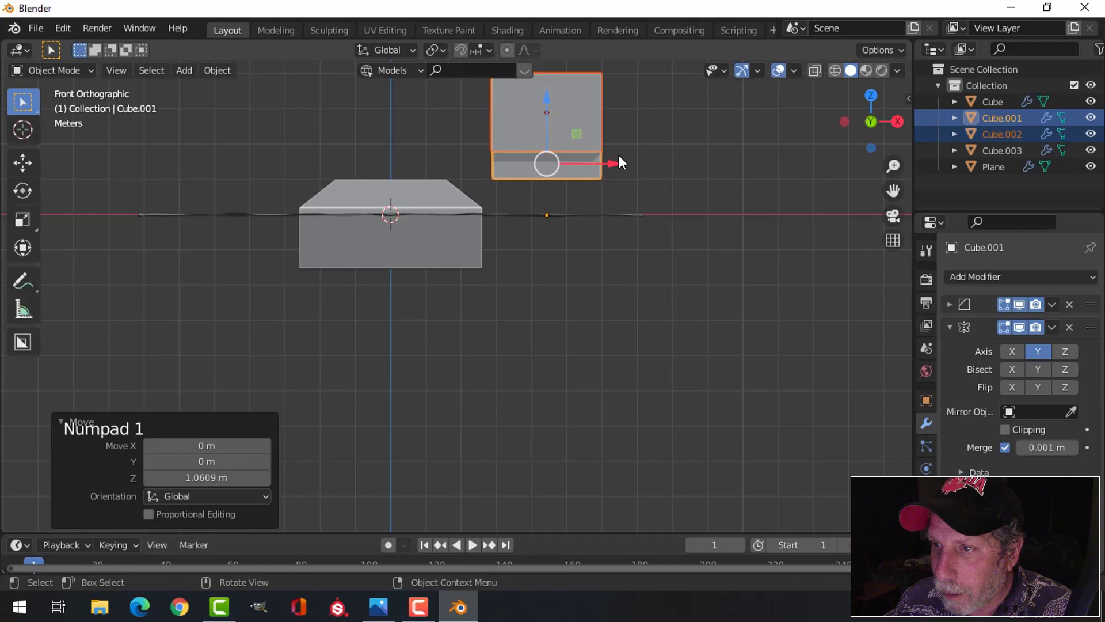
left_click(596, 158)
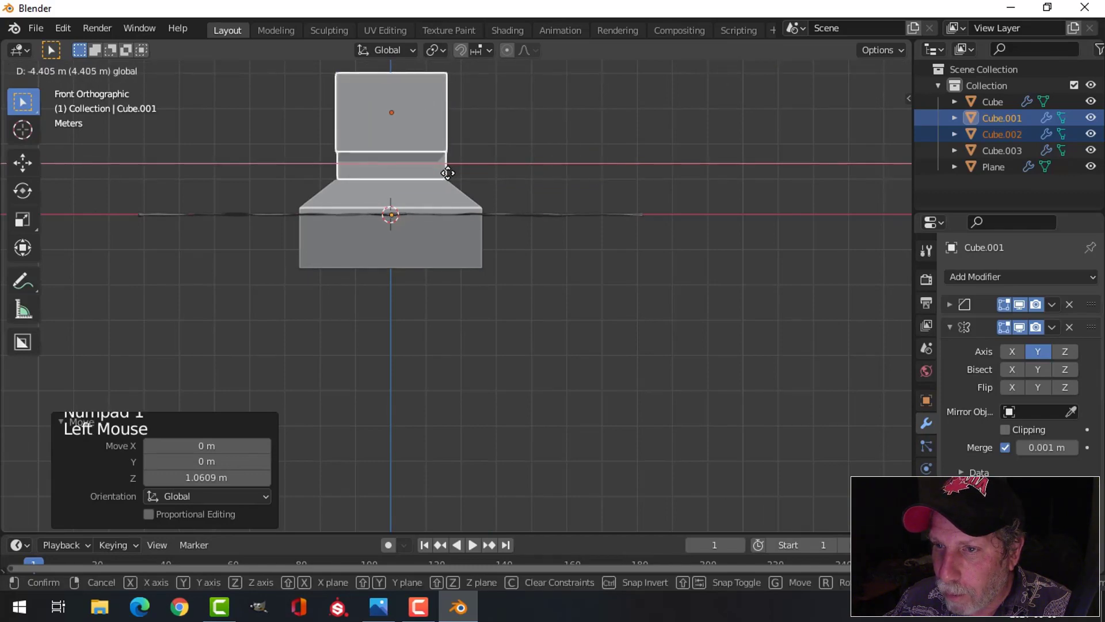
middle_click(624, 197)
key("alt+a")
Inspect the slab's placement from several angles, reselect pillars and slab, and check the tomb reference photos
middle_click(508, 228)
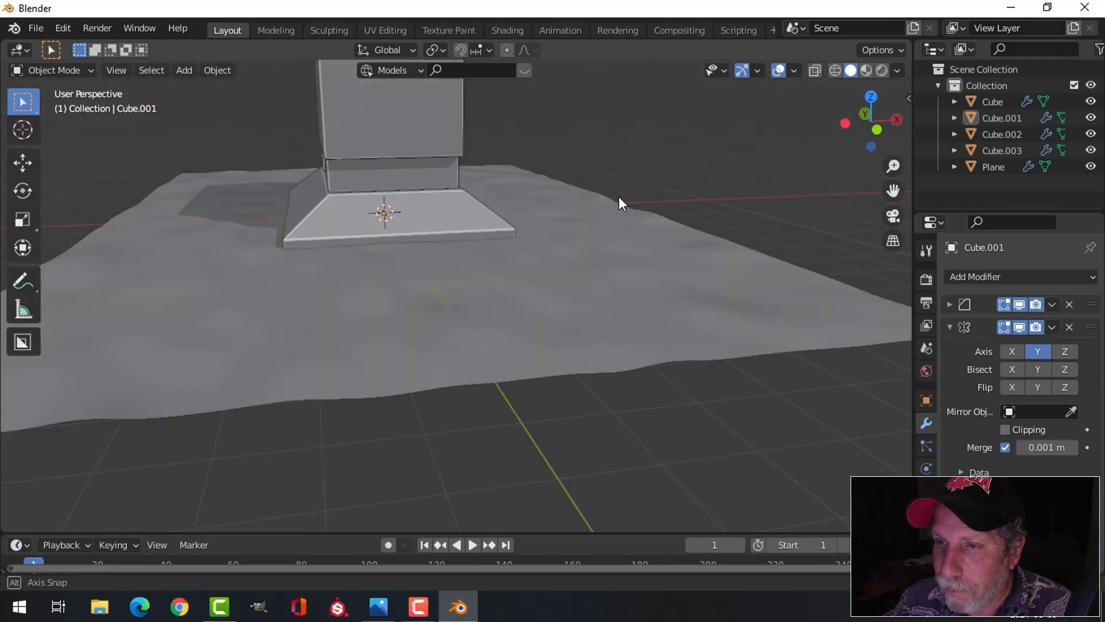
scroll("down", 3)
middle_click(516, 246)
scroll("up", 3)
middle_click(554, 261)
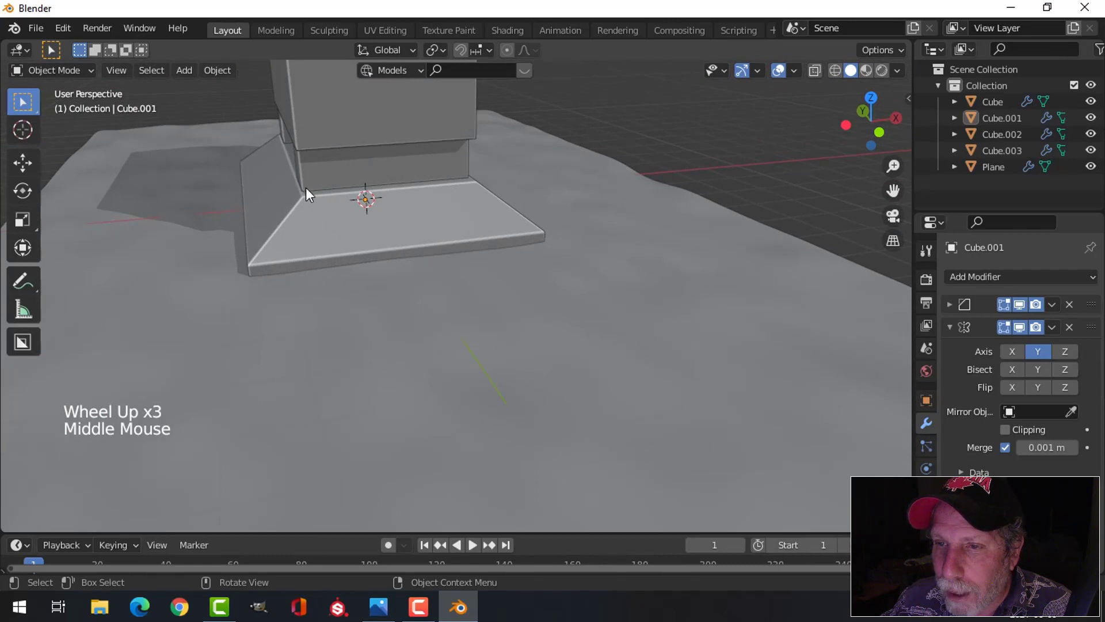
middle_click(539, 209)
left_click(403, 155)
left_click(416, 110)
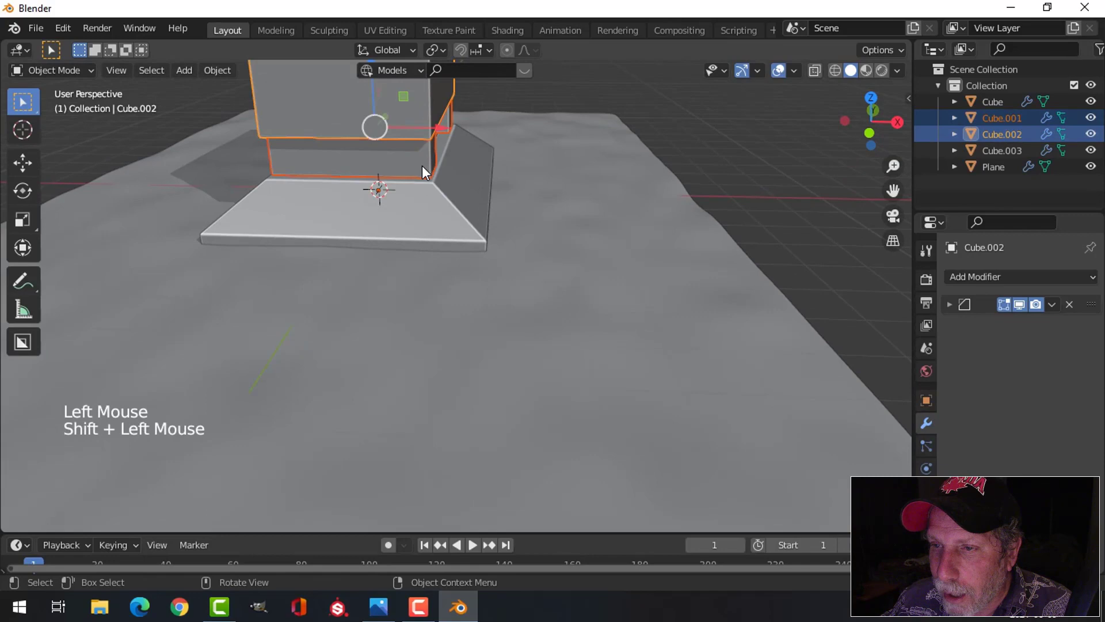
left_click(423, 167)
middle_click(502, 221)
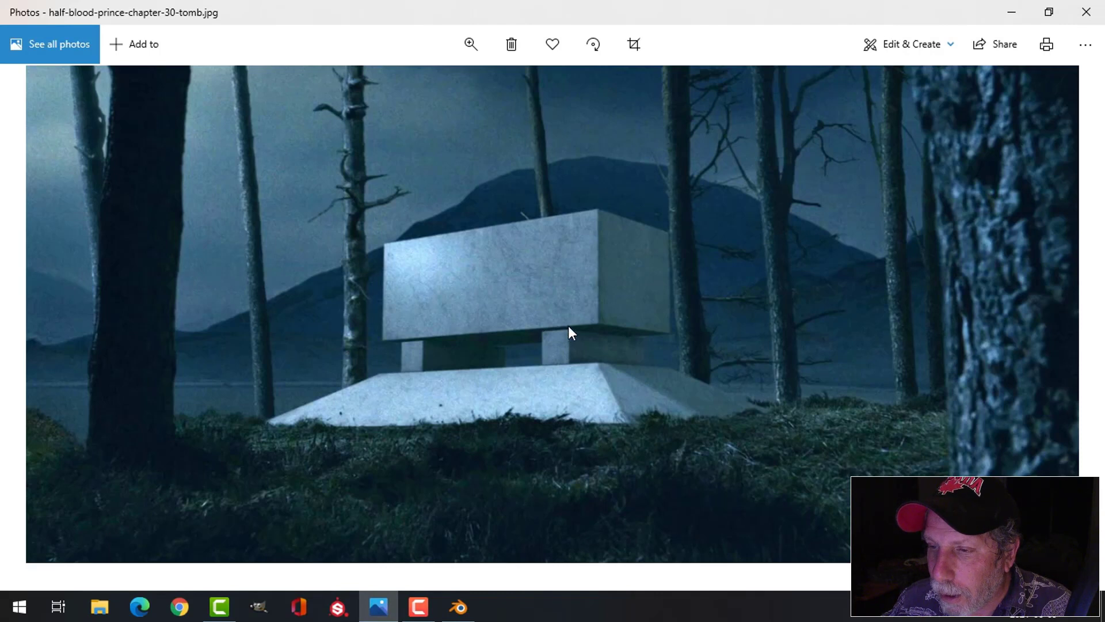
middle_click(577, 321)
middle_click(547, 305)
Scale the pillars Cube.001 to about 0.98 along X so they fit under the slab, then review the whole tomb
middle_click(540, 353)
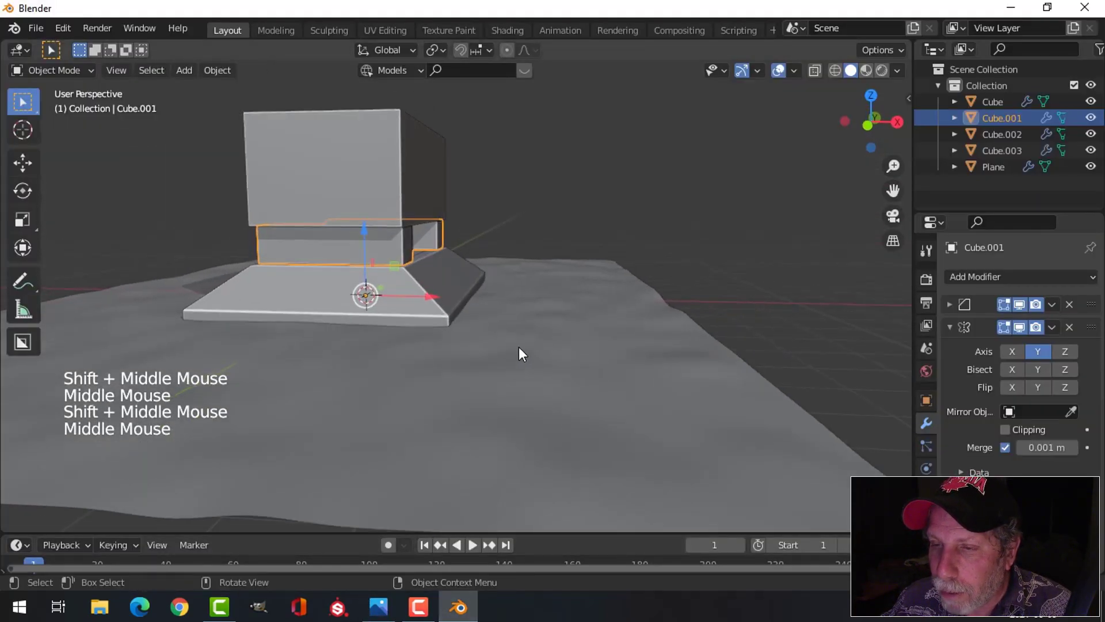
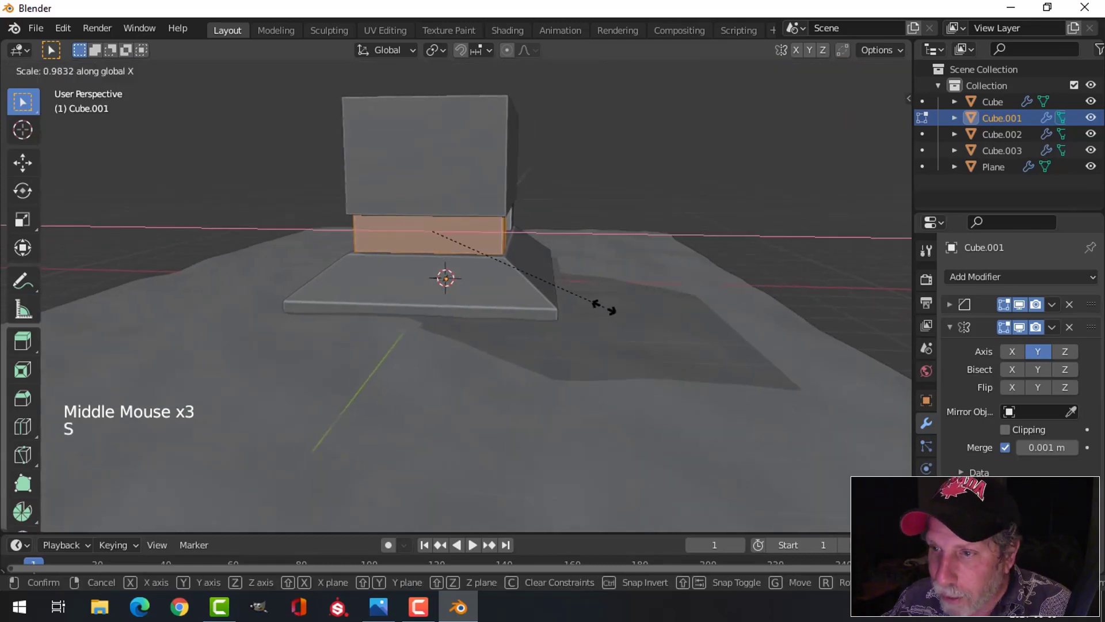
key("Tab")
middle_click(622, 281)
key("alt+a")
middle_click(595, 292)
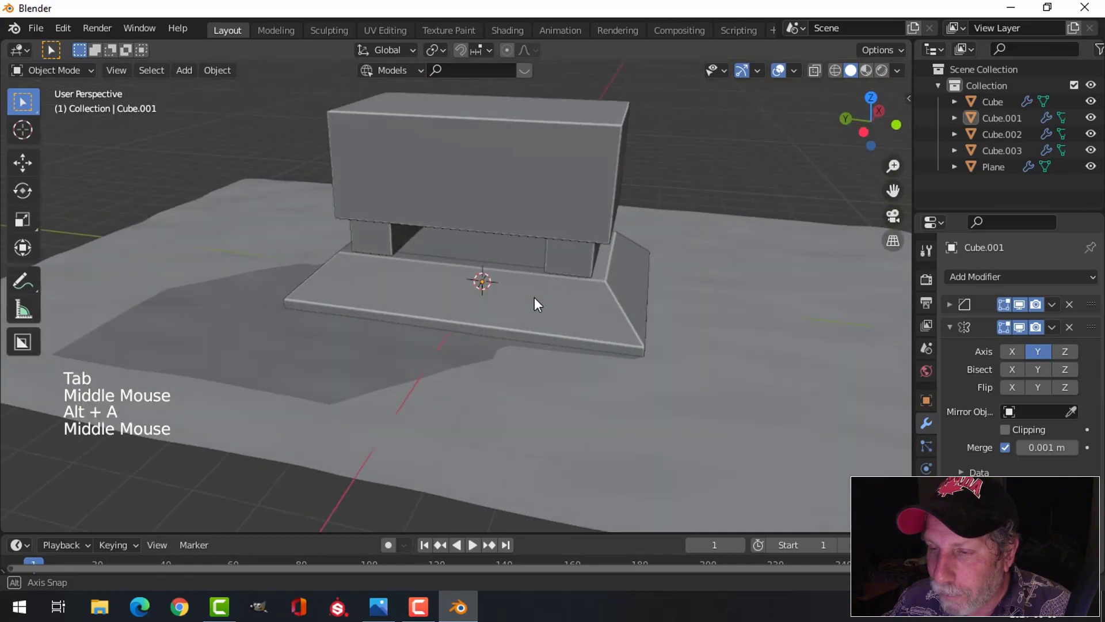
scroll("down", 3)
middle_click(550, 325)
middle_click(516, 320)
middle_click(513, 320)
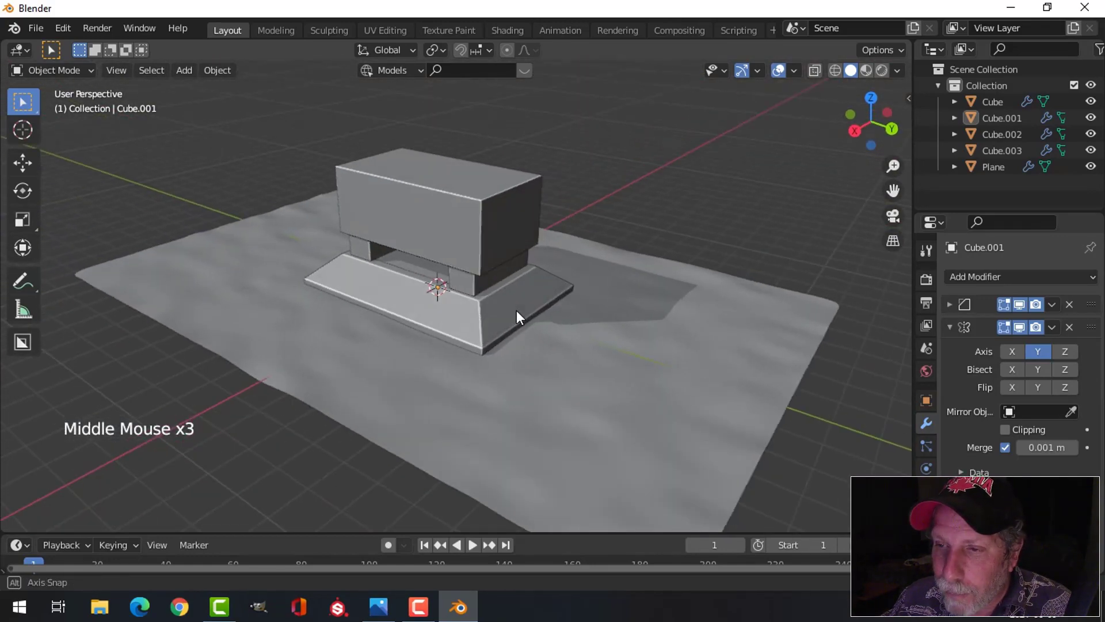